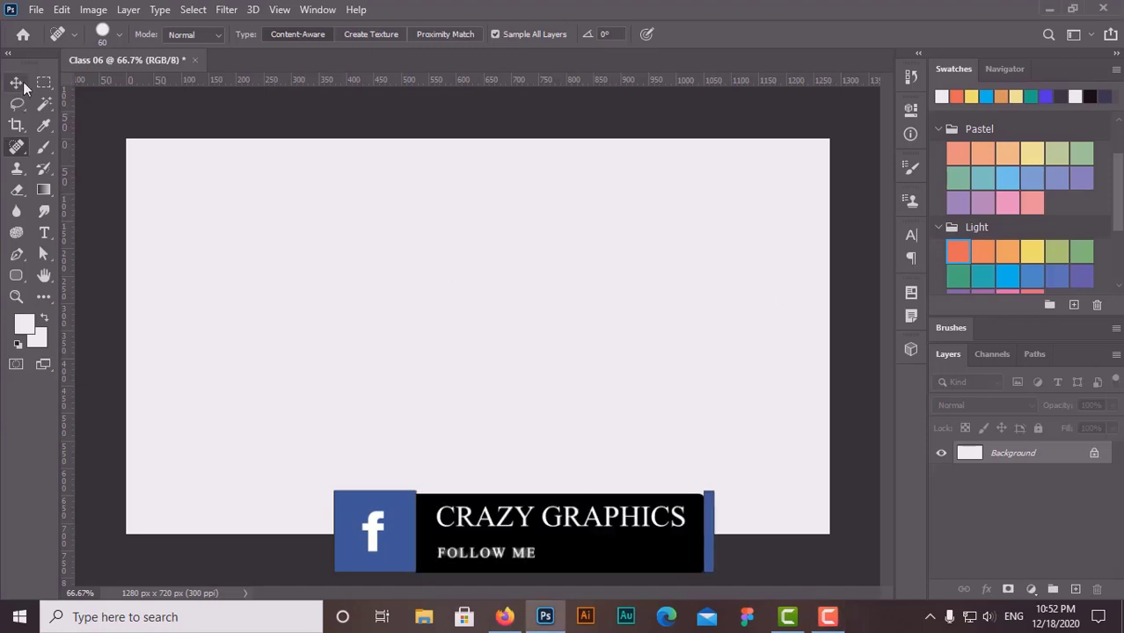
Browse toolbar tooltips and reveal the lasso tool variations from the extra tools slot
{"action": "left_click_drag", "start_coordinate": [21, 112], "coordinate": [12, 97]}
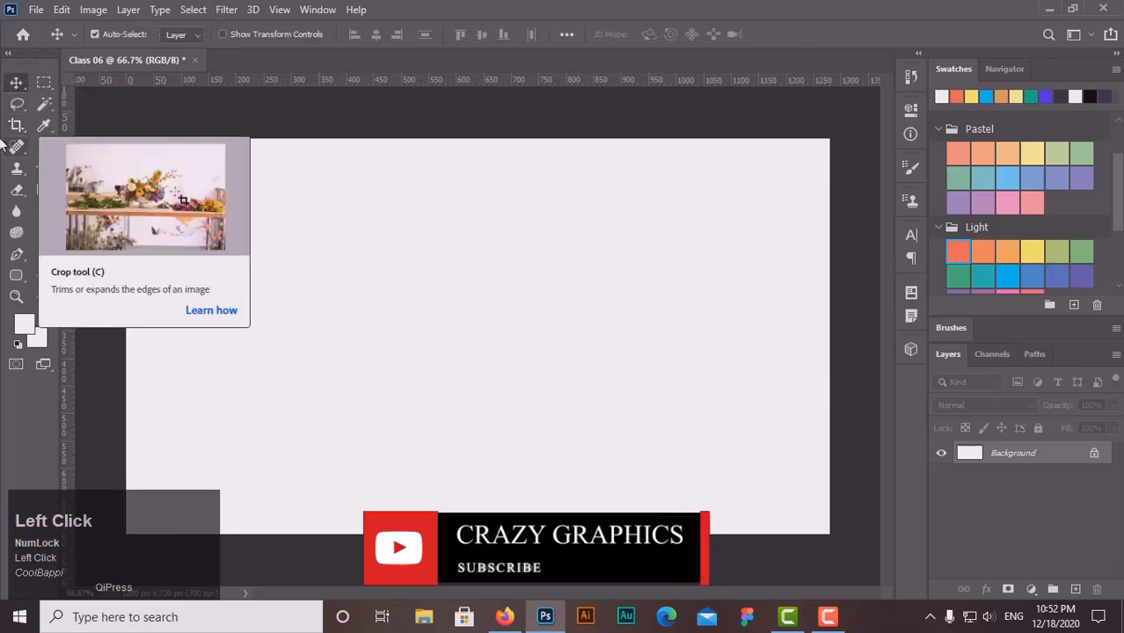
{"action": "left_click_drag", "start_coordinate": [24, 150], "coordinate": [17, 84]}
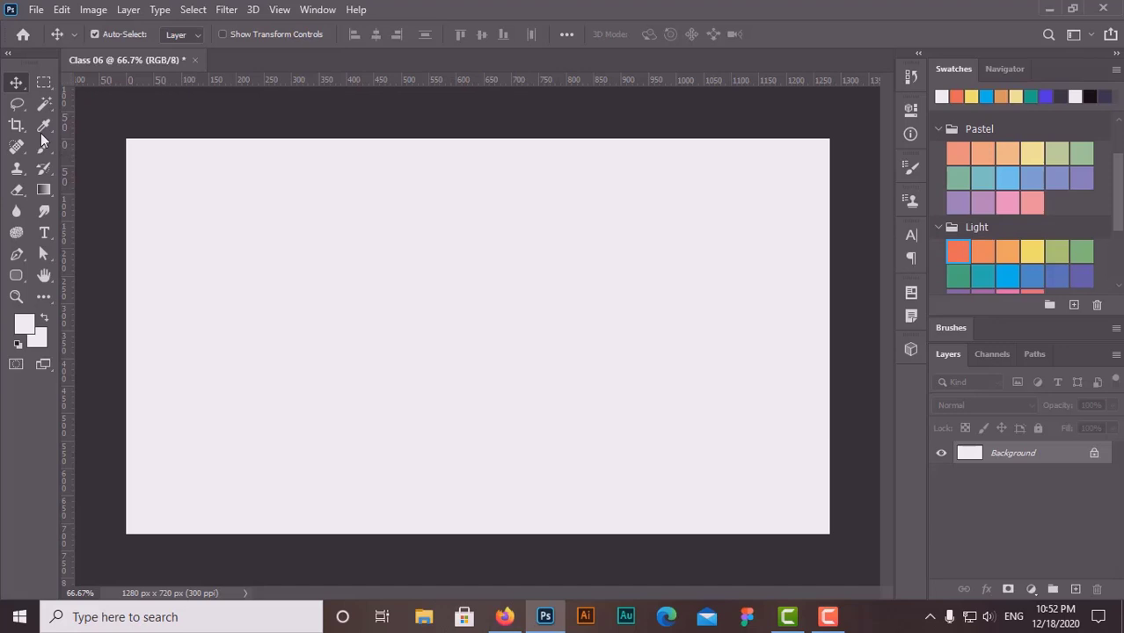
{"action": "left_click_drag", "start_coordinate": [30, 112], "coordinate": [21, 109]}
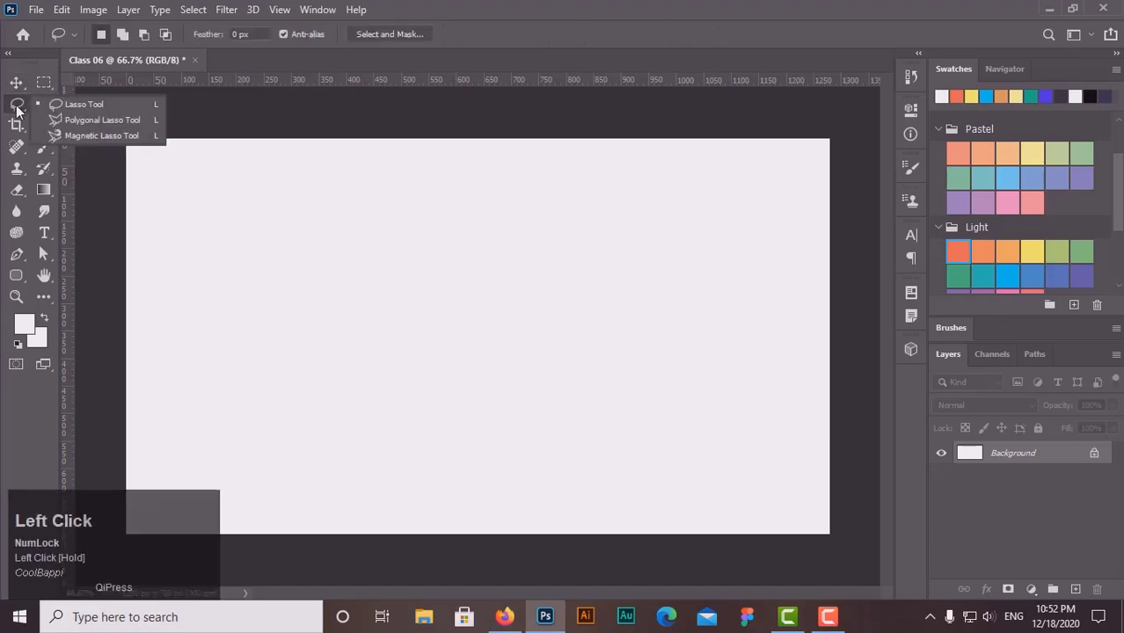
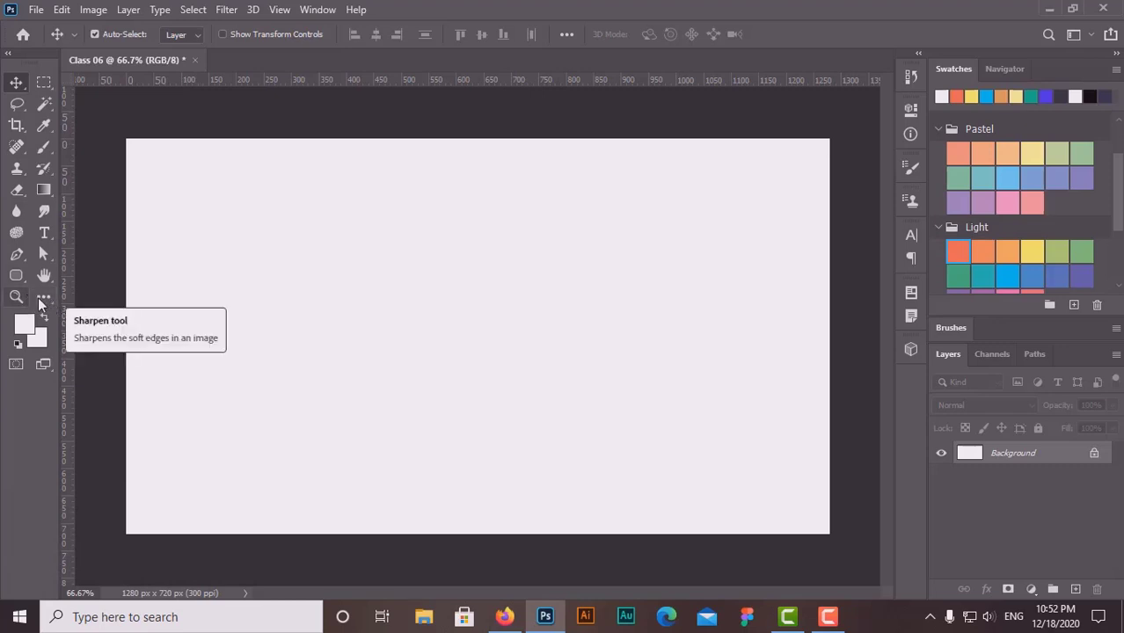
In Customize Toolbar, move the Zoom Tool into the Pen and anchor point tools group
{"action": "left_click_drag", "start_coordinate": [51, 301], "coordinate": [125, 418]}
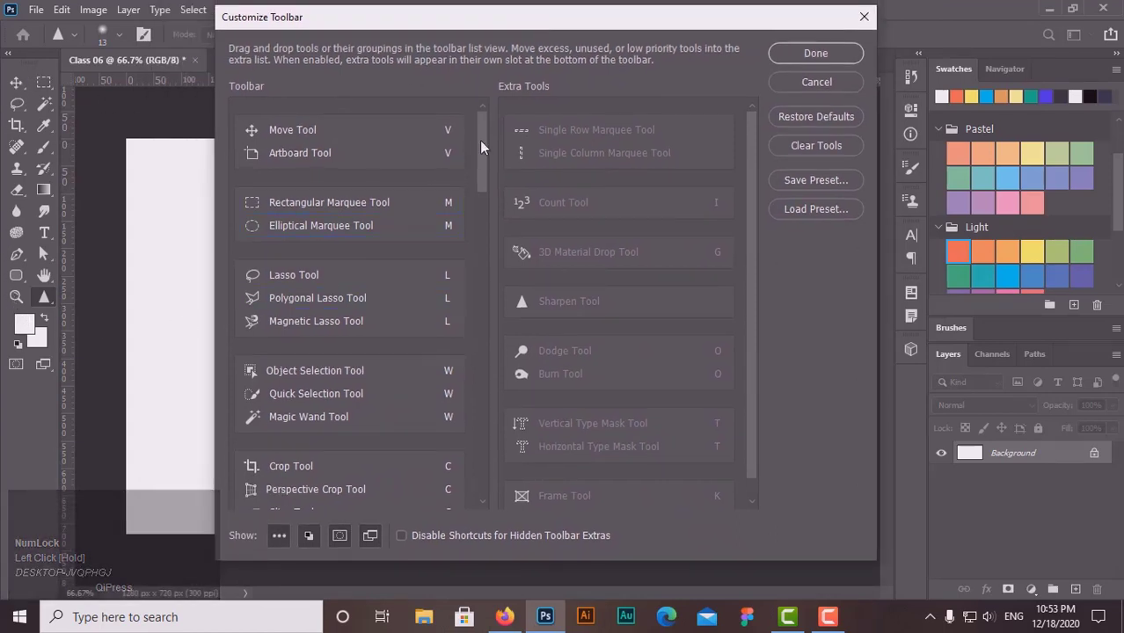
{"action": "left_click_drag", "start_coordinate": [487, 148], "coordinate": [486, 379]}
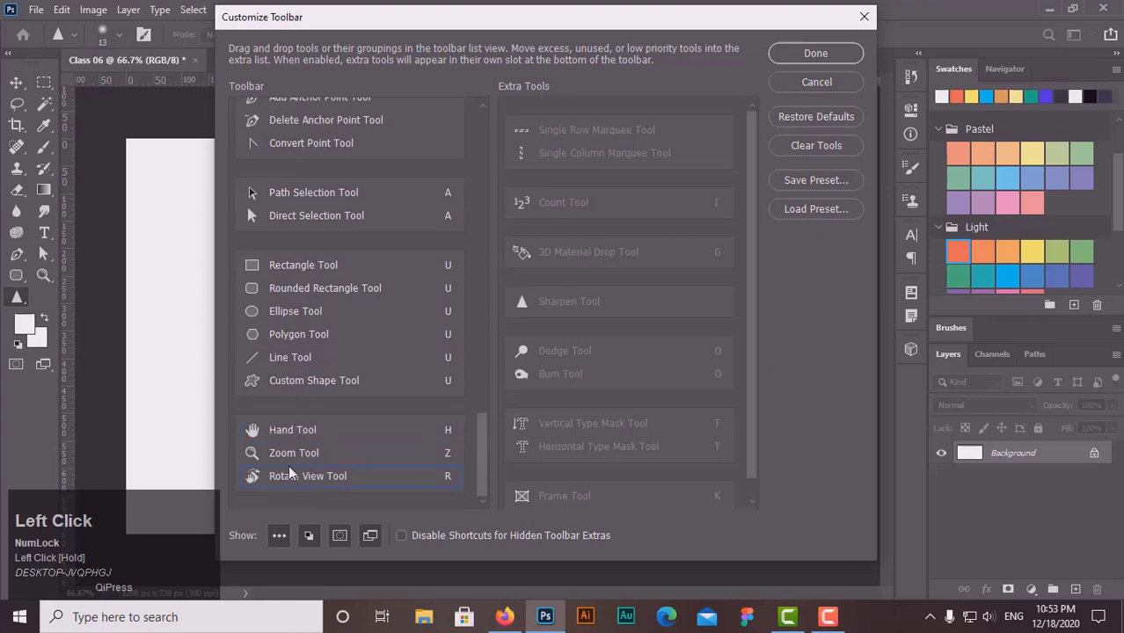
{"action": "left_click_drag", "start_coordinate": [294, 459], "coordinate": [254, 236]}
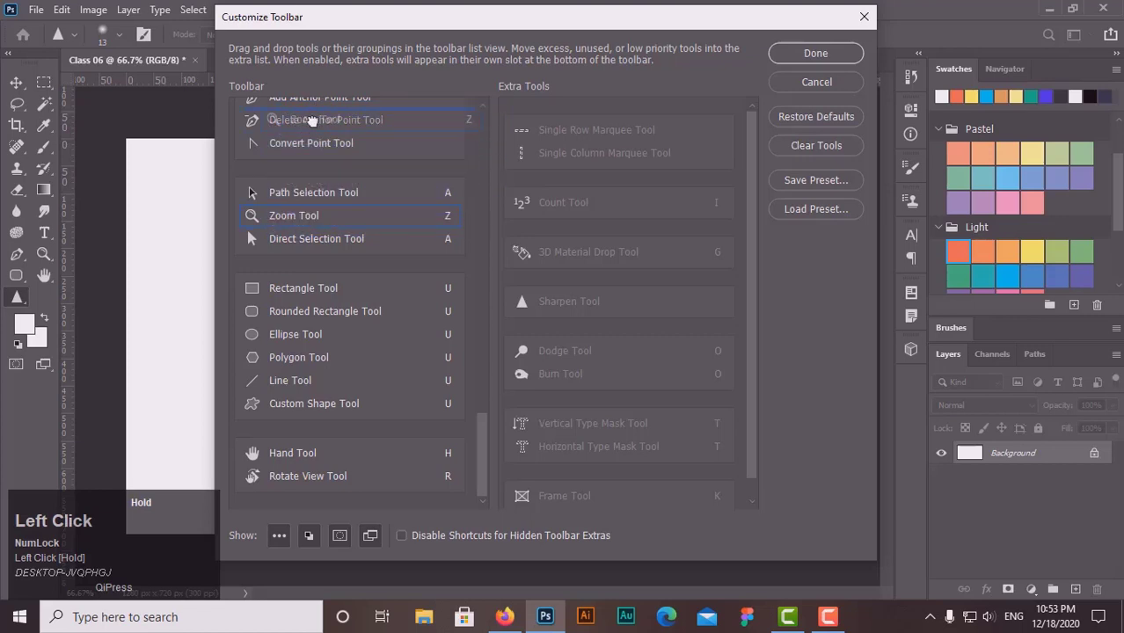
{"action": "left_click_drag", "start_coordinate": [490, 339], "coordinate": [493, 378]}
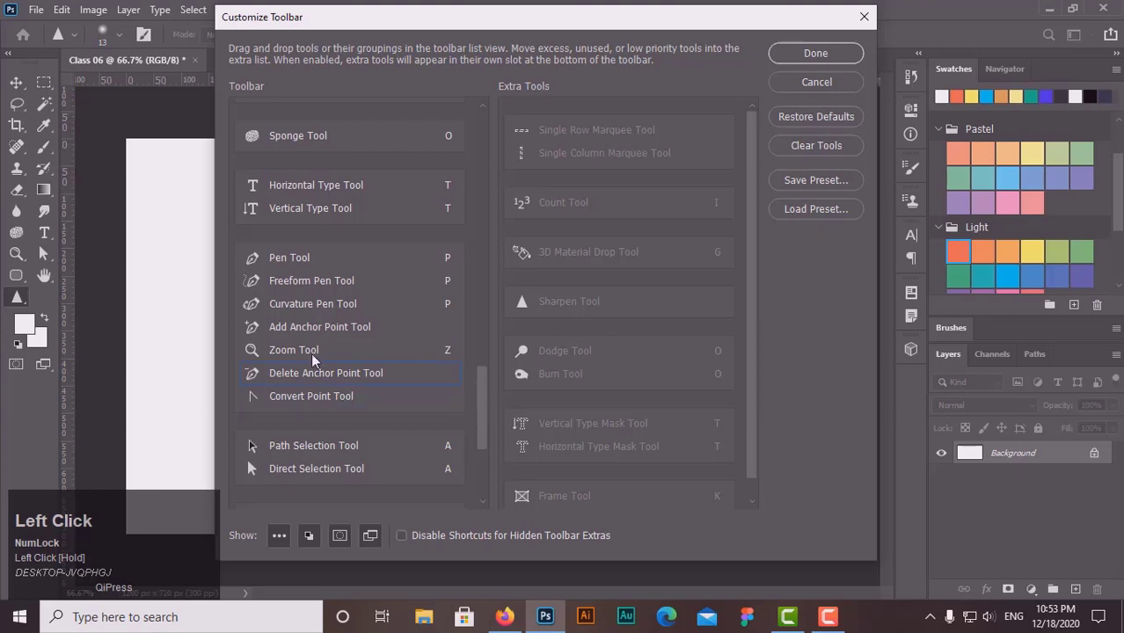
Apply the layout and confirm the Zoom Tool now sits in the Pen tool flyout
{"action": "left_click", "coordinate": [315, 354]}
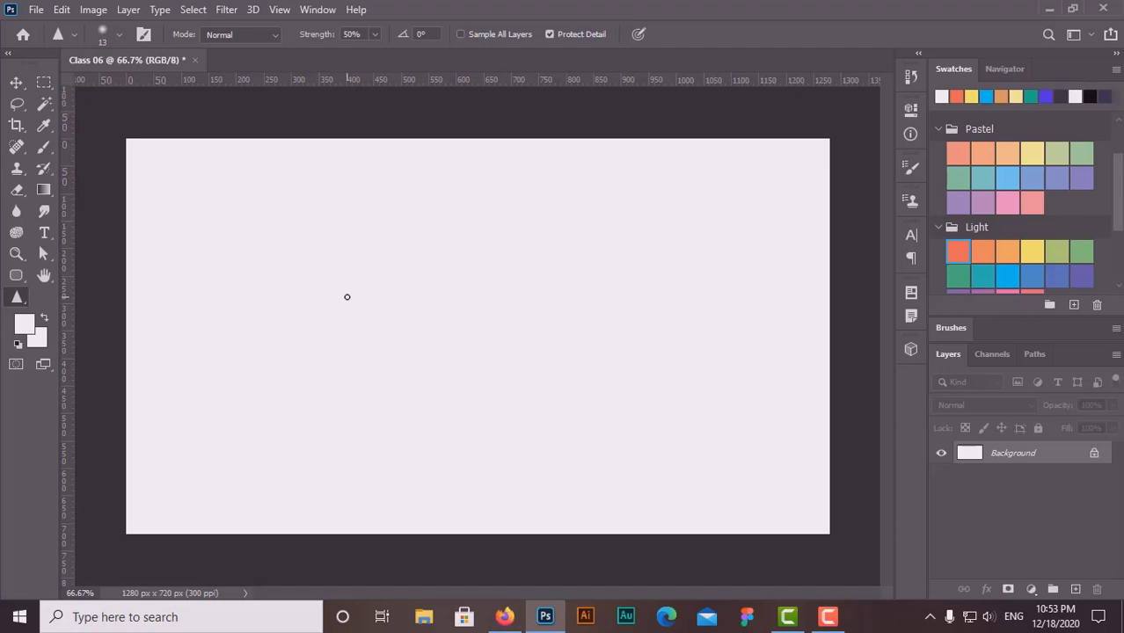
{"action": "left_click", "coordinate": [19, 87]}
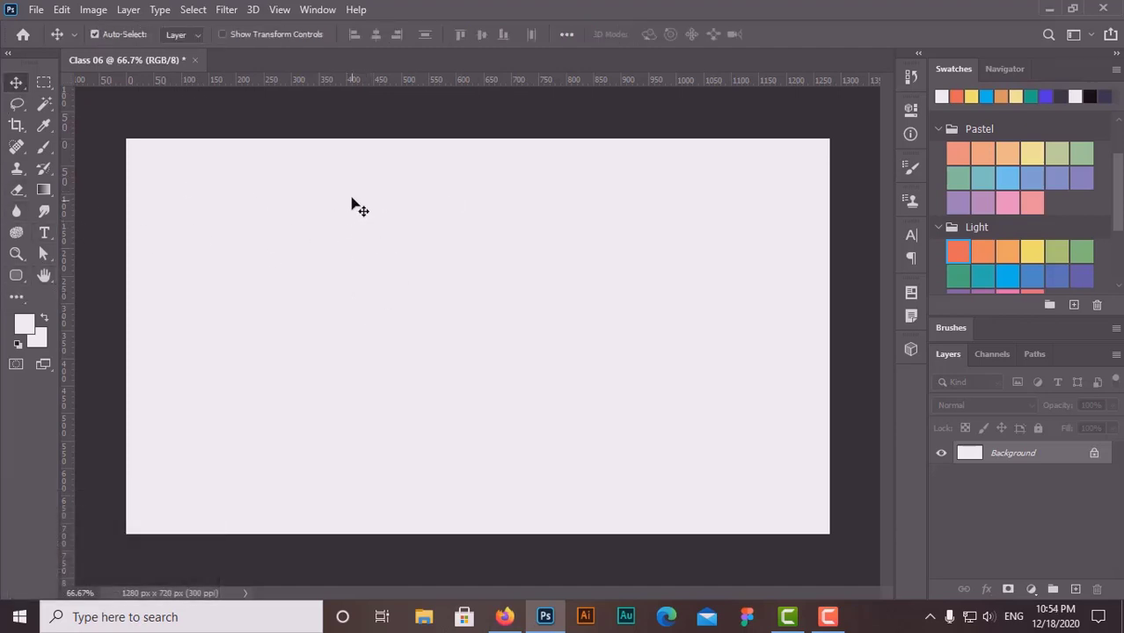
{"action": "key", "text": "p"}
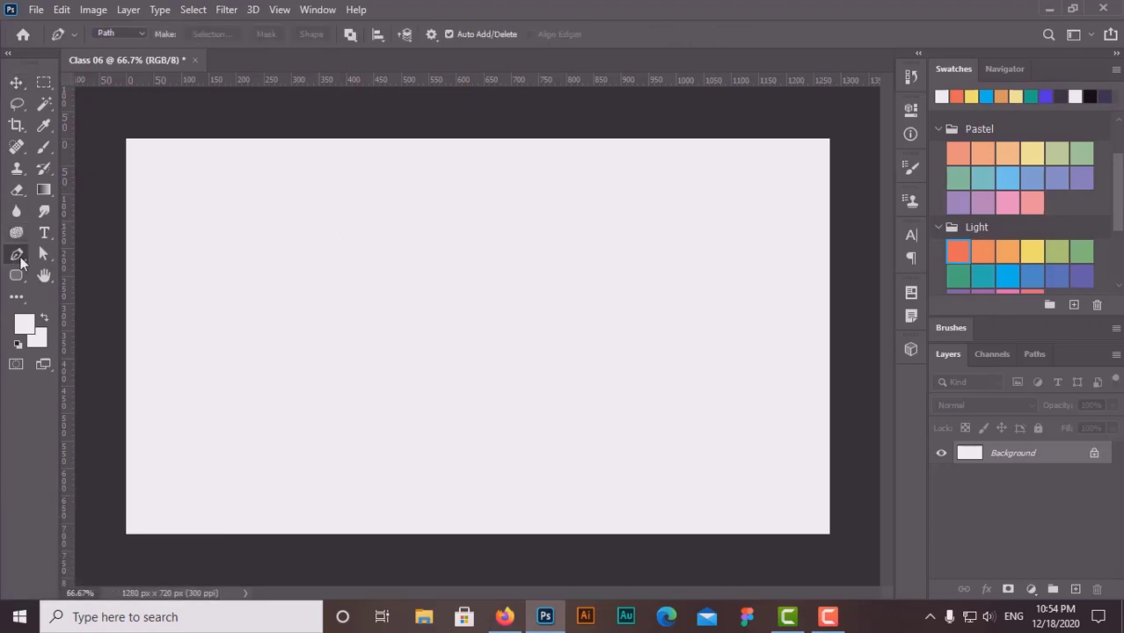
{"action": "left_click_drag", "start_coordinate": [27, 263], "coordinate": [98, 320]}
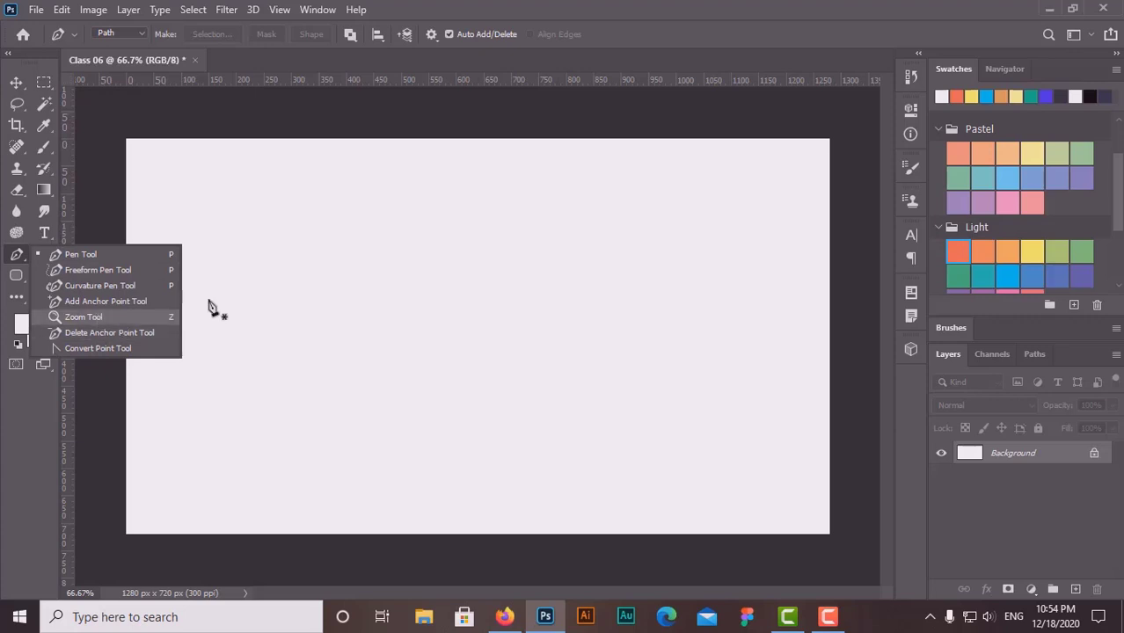
{"action": "left_click", "coordinate": [24, 89]}
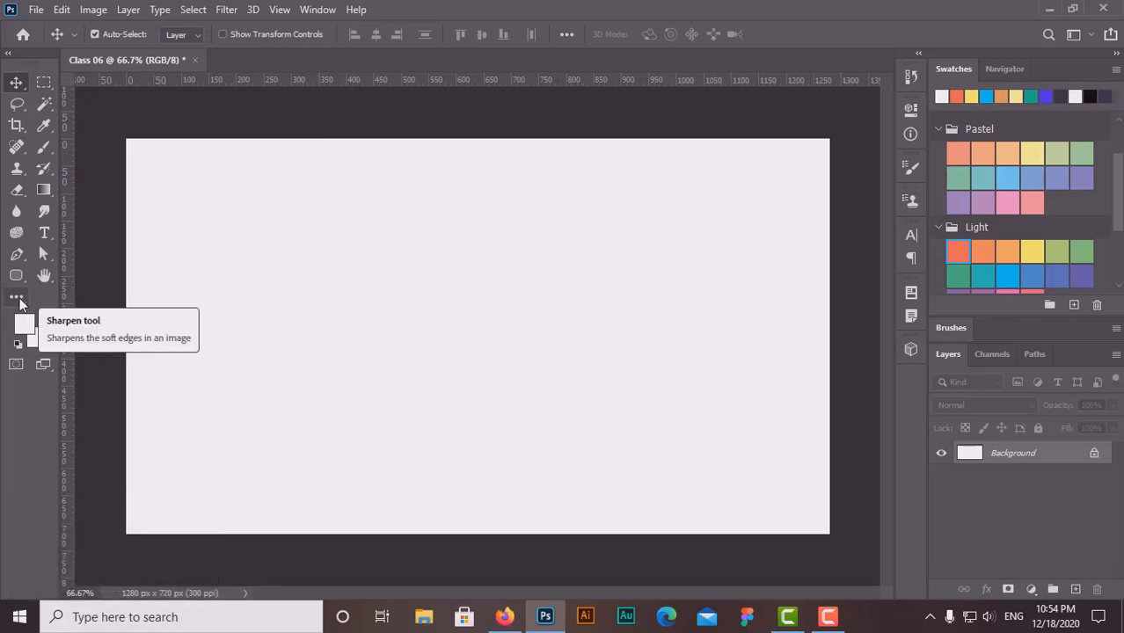
In Customize Toolbar, move the Zoom Tool out of the Pen group to the bottom of the list
{"action": "left_click_drag", "start_coordinate": [25, 300], "coordinate": [103, 301]}
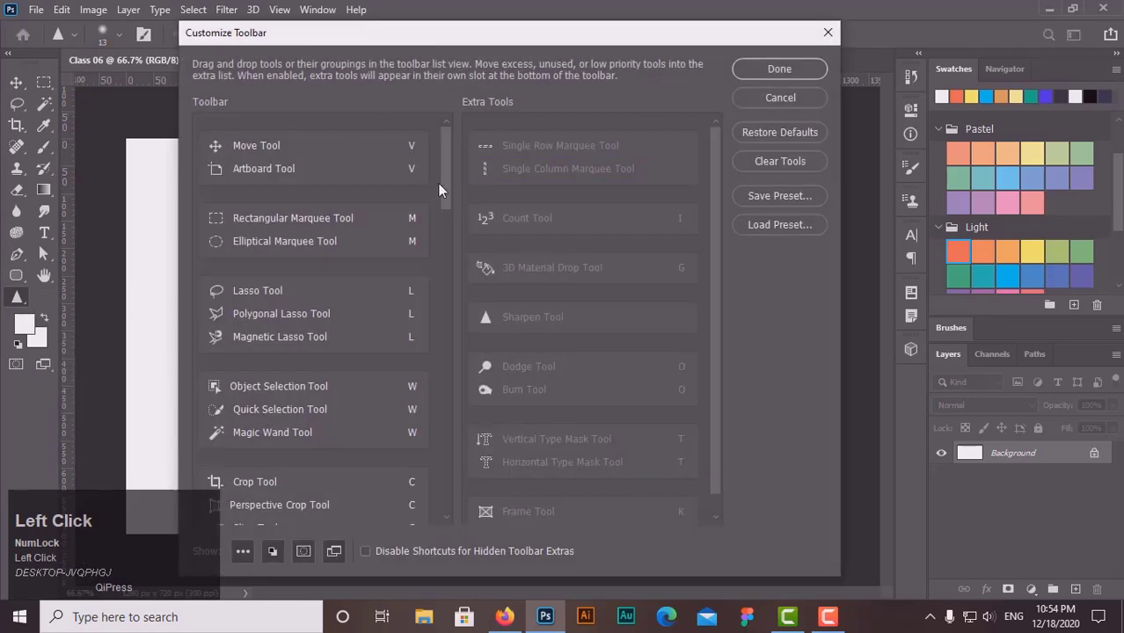
{"action": "left_click_drag", "start_coordinate": [449, 184], "coordinate": [284, 473]}
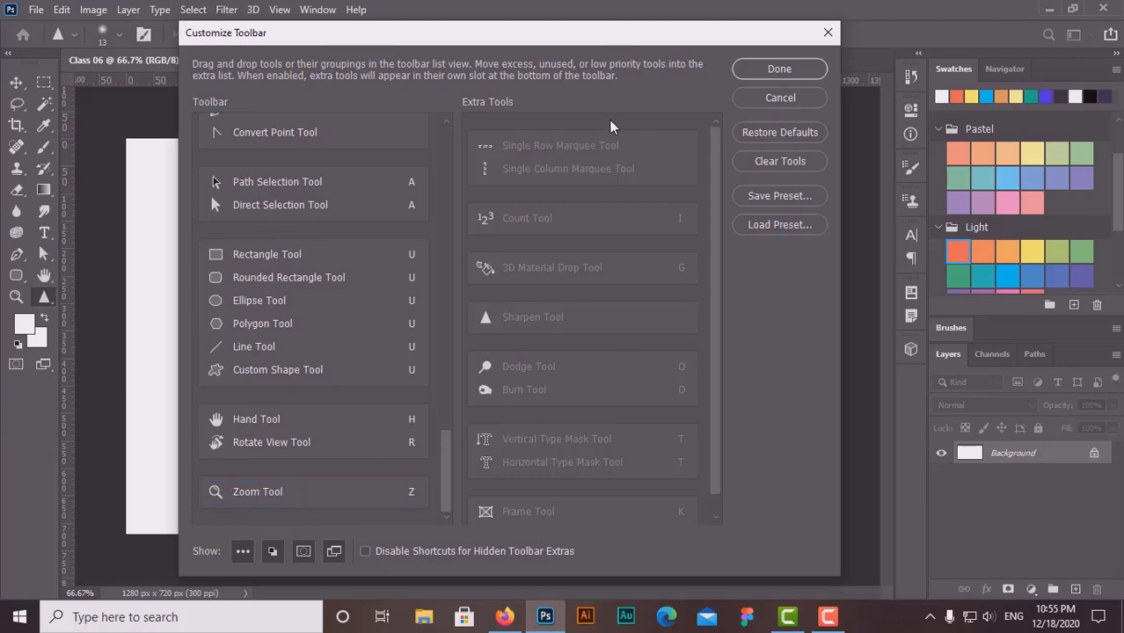
Apply the restored layout, confirm Zoom left the Pen flyout, and return to the Move tool
{"action": "left_click", "coordinate": [217, 201]}
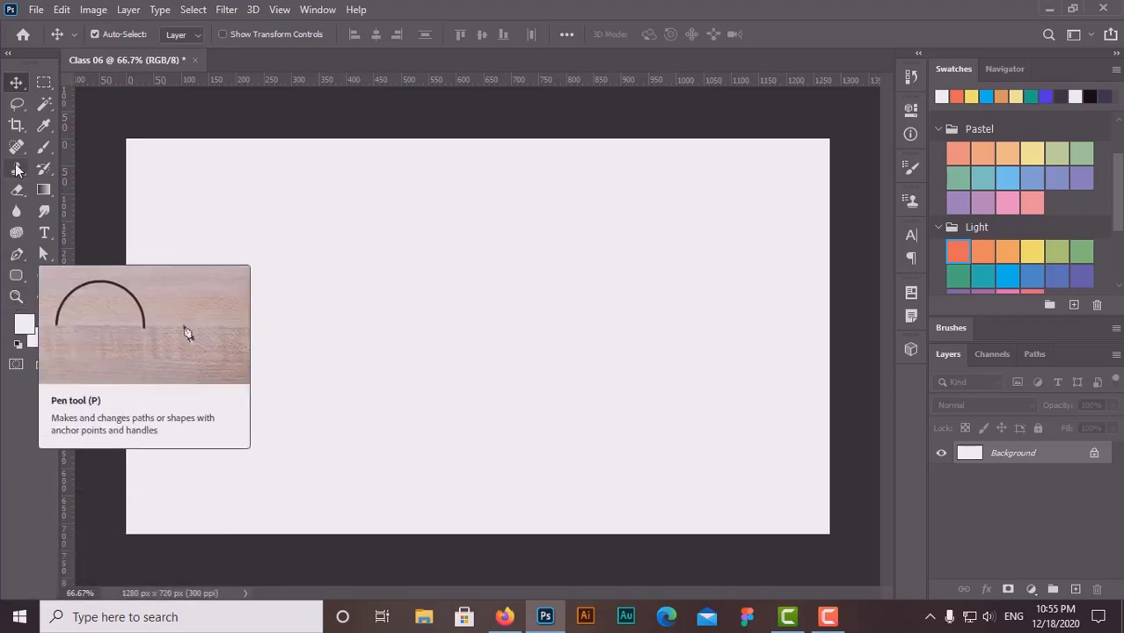
{"action": "left_click_drag", "start_coordinate": [21, 257], "coordinate": [10, 93]}
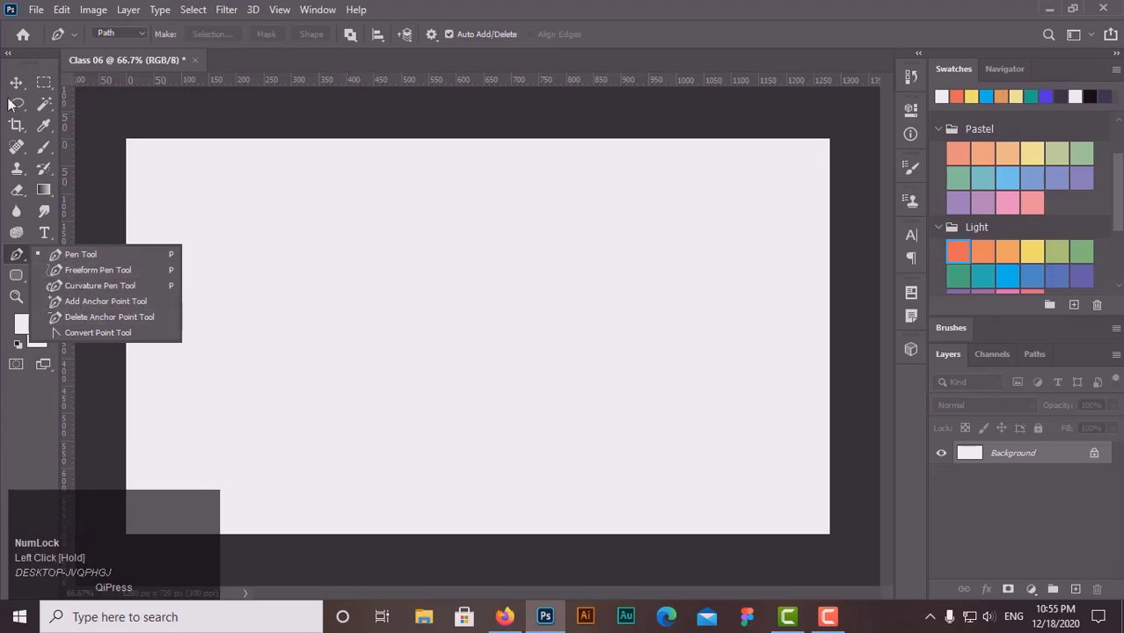
{"action": "left_click", "coordinate": [18, 87]}
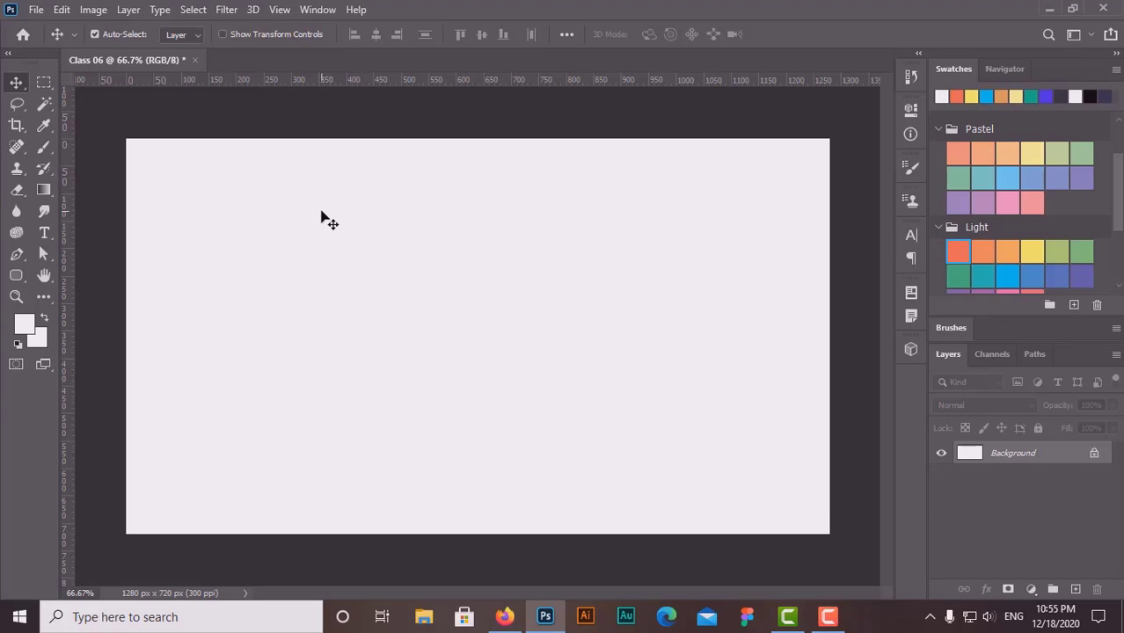
{"action": "left_click_drag", "start_coordinate": [25, 154], "coordinate": [20, 149]}
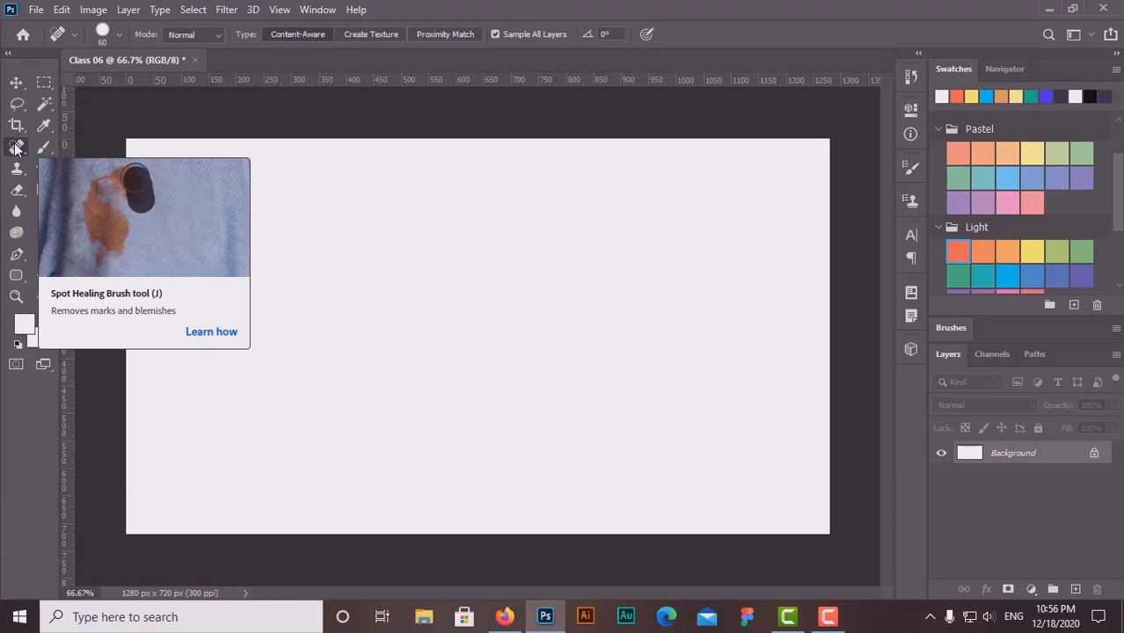
{"action": "left_click_drag", "start_coordinate": [20, 148], "coordinate": [143, 155]}
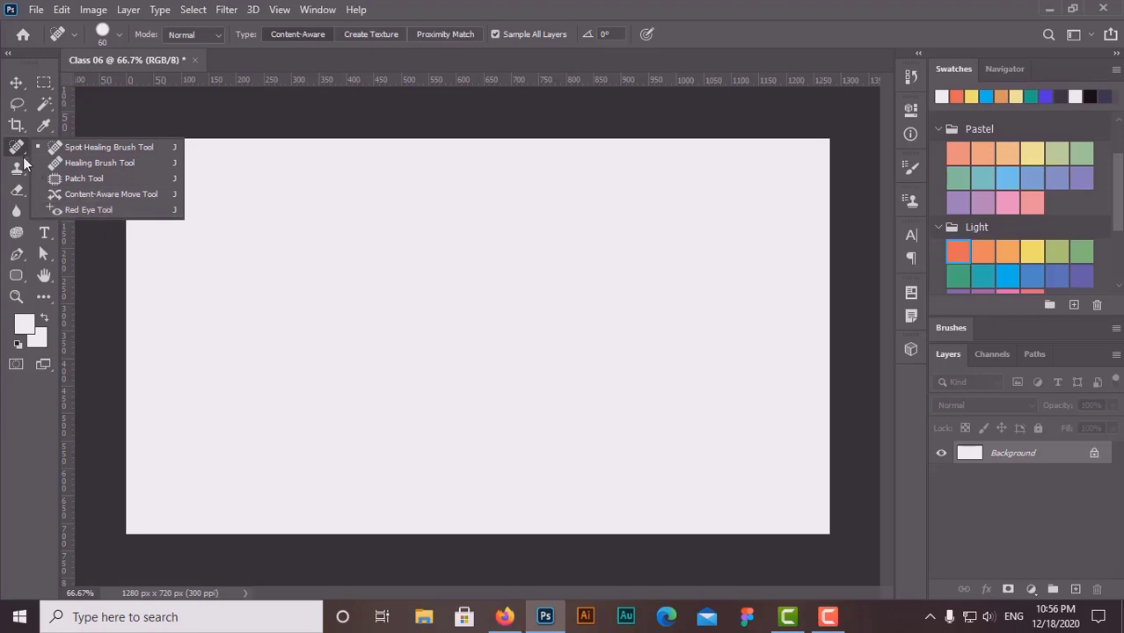
{"action": "left_click_drag", "start_coordinate": [22, 151], "coordinate": [103, 179]}
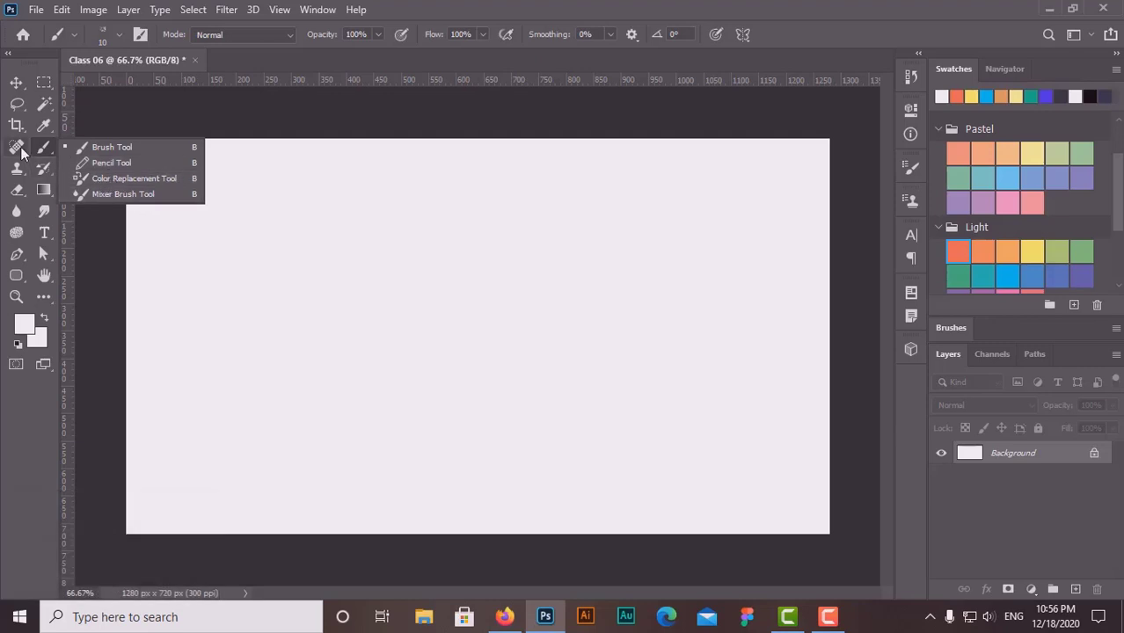
{"action": "left_click_drag", "start_coordinate": [24, 150], "coordinate": [265, 222]}
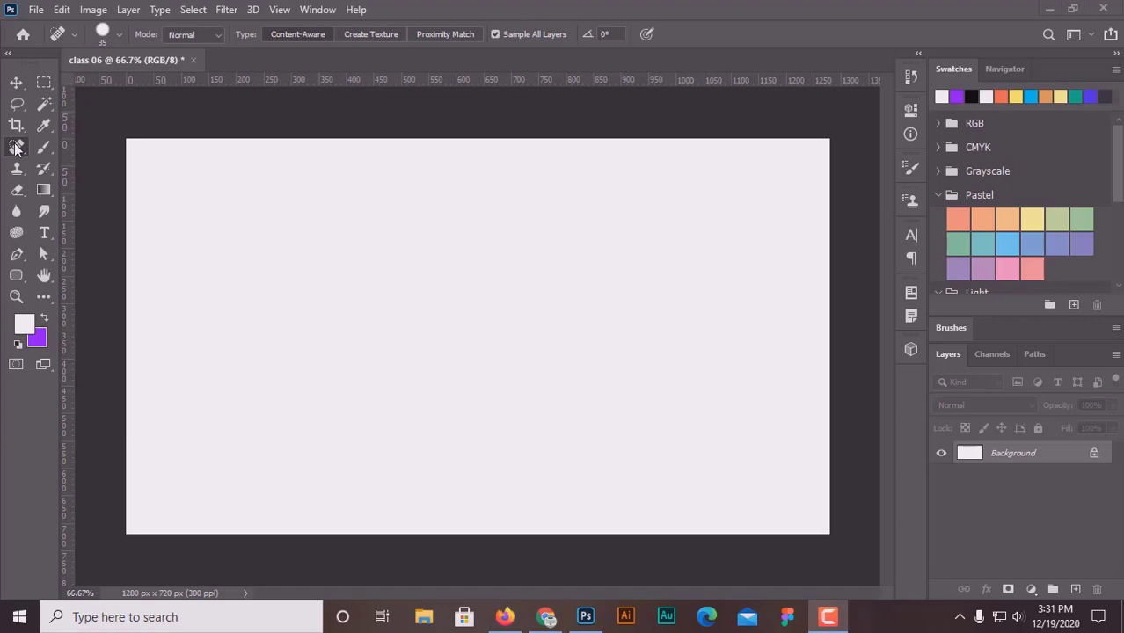
Show the healing tool variations again, then return to the Move tool
{"action": "left_click_drag", "start_coordinate": [20, 148], "coordinate": [178, 154]}
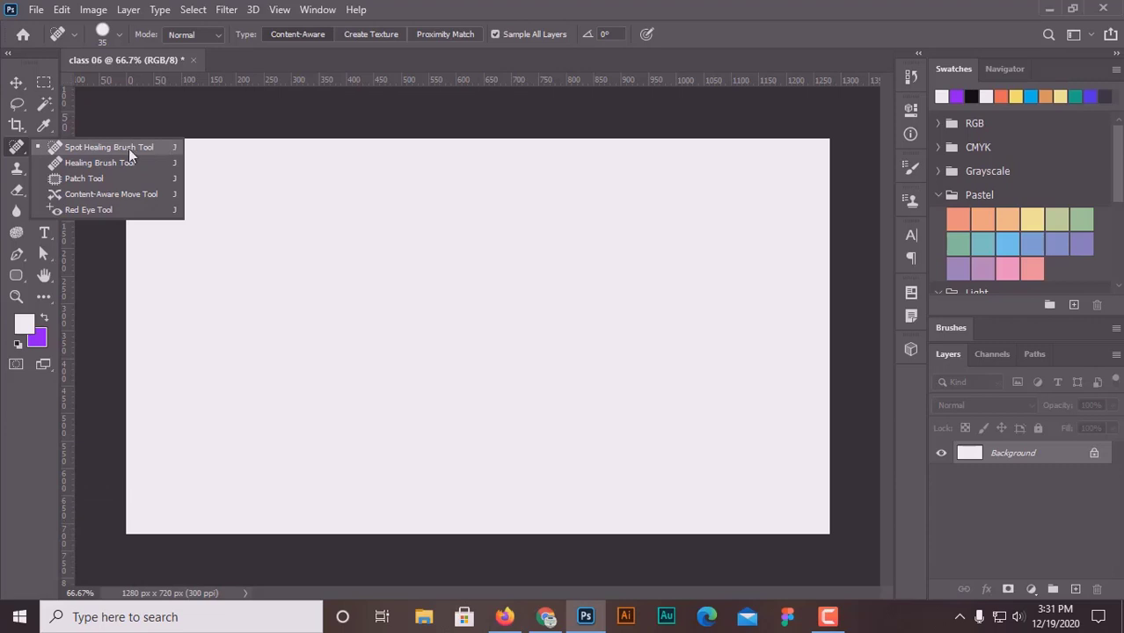
{"action": "left_click", "coordinate": [28, 84]}
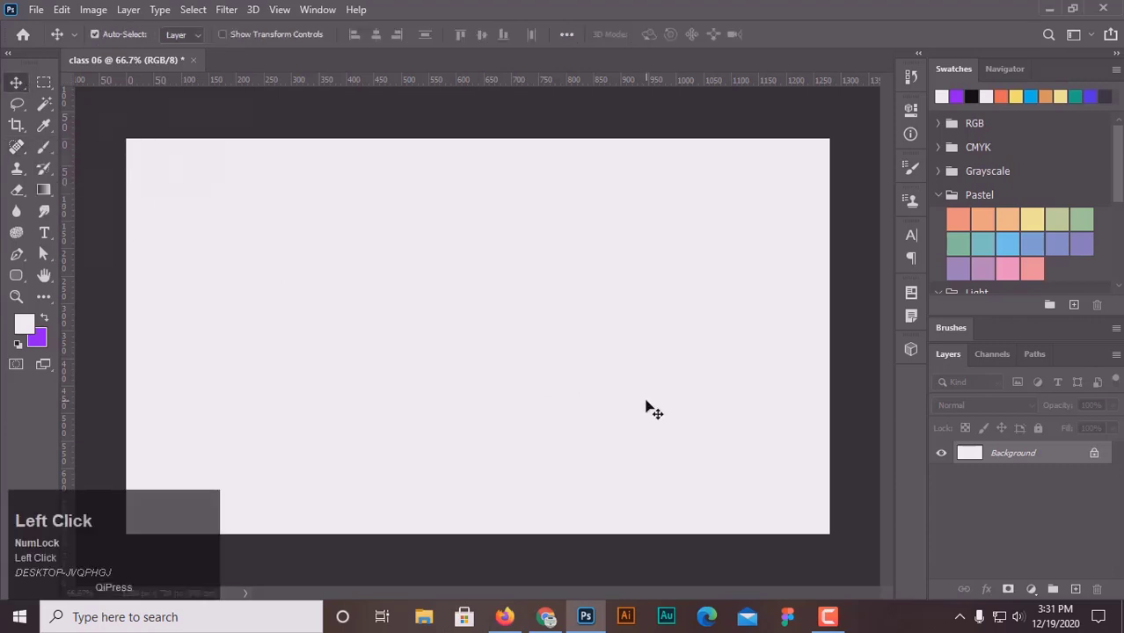
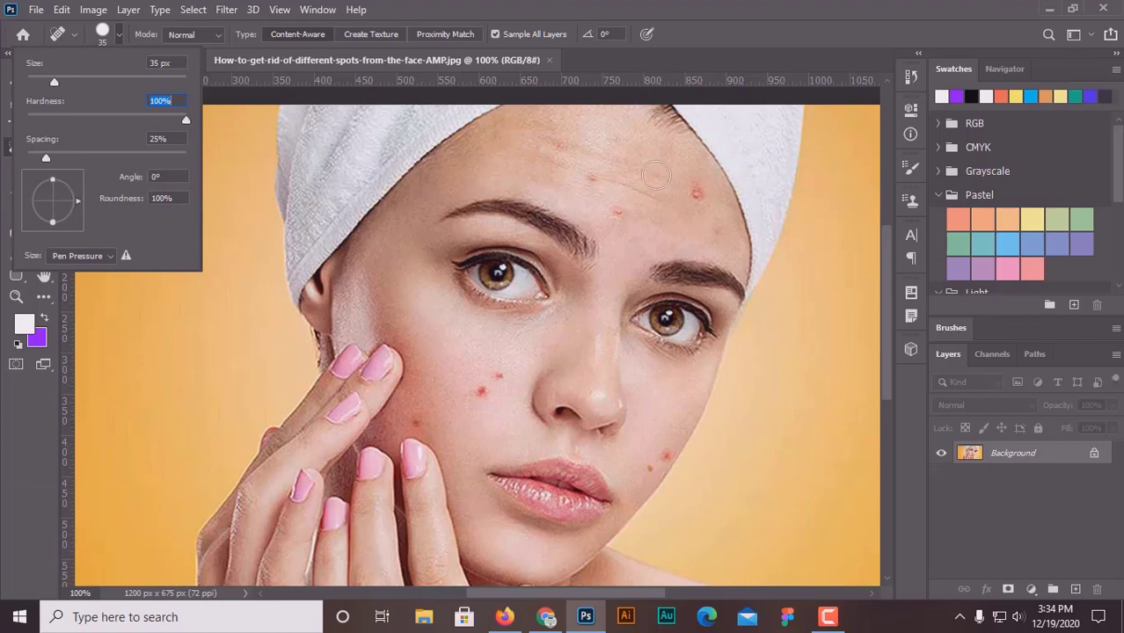
Flatten the healing brush tip to 25% roundness and restore it to full roundness
{"action": "left_click_drag", "start_coordinate": [59, 183], "coordinate": [60, 196]}
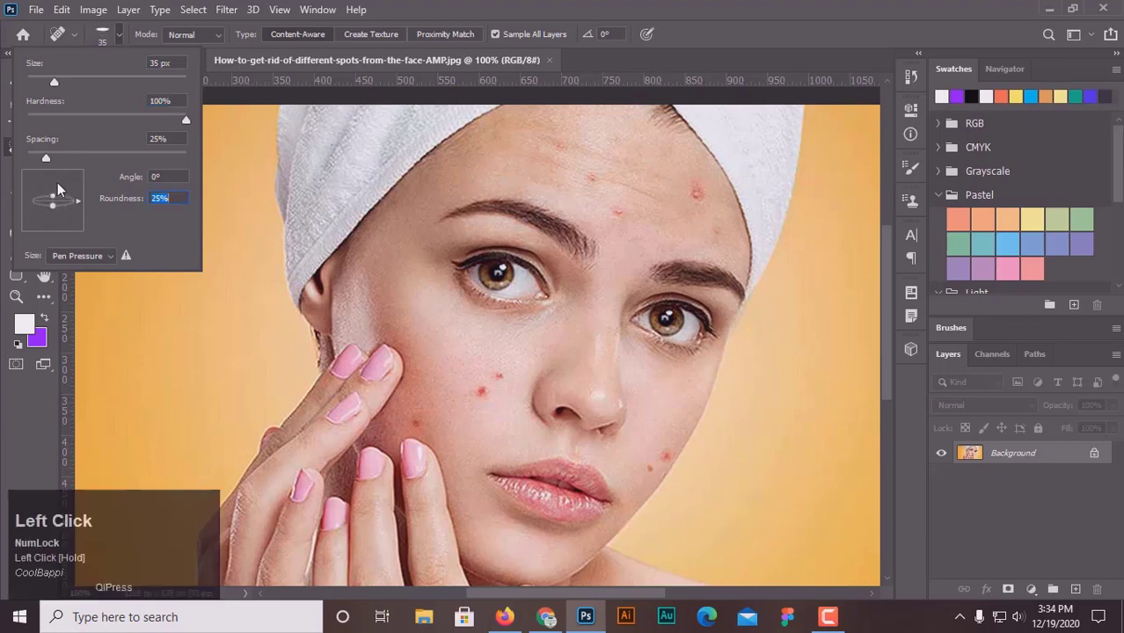
{"action": "left_click_drag", "start_coordinate": [60, 196], "coordinate": [60, 186]}
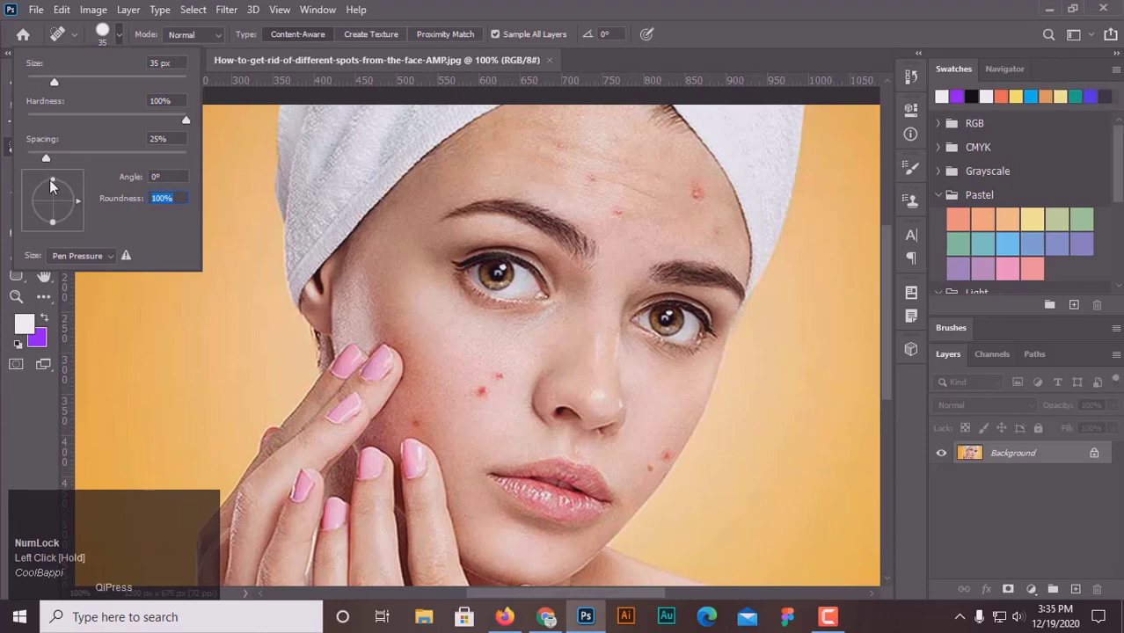
Squash the healing brush tip to 2% roundness and put the brush settings away
{"action": "left_click_drag", "start_coordinate": [59, 184], "coordinate": [81, 204]}
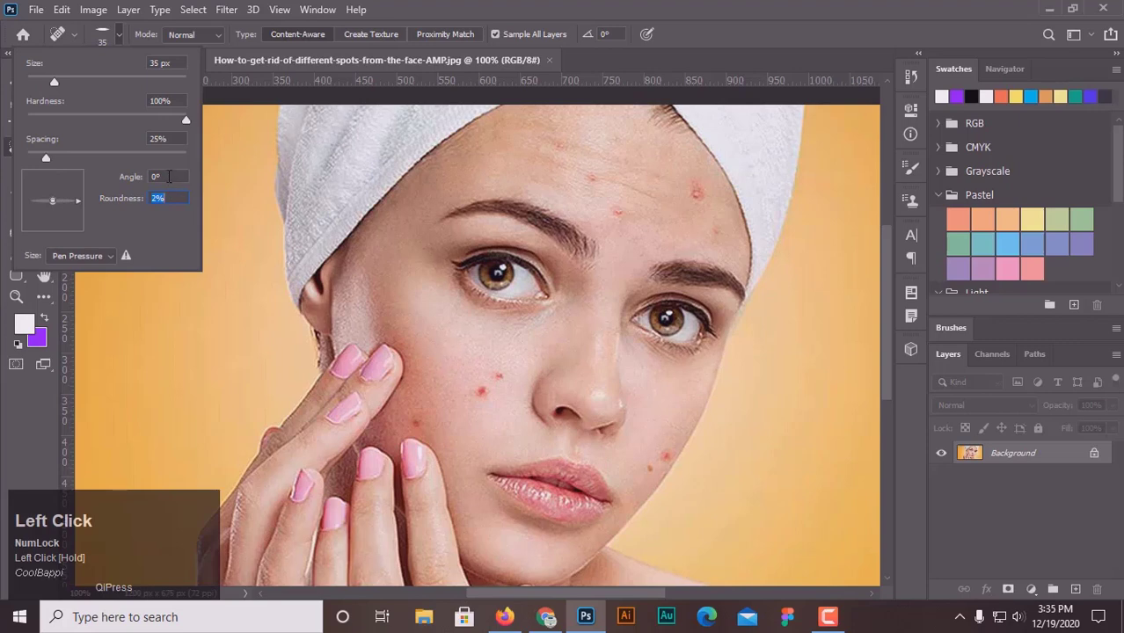
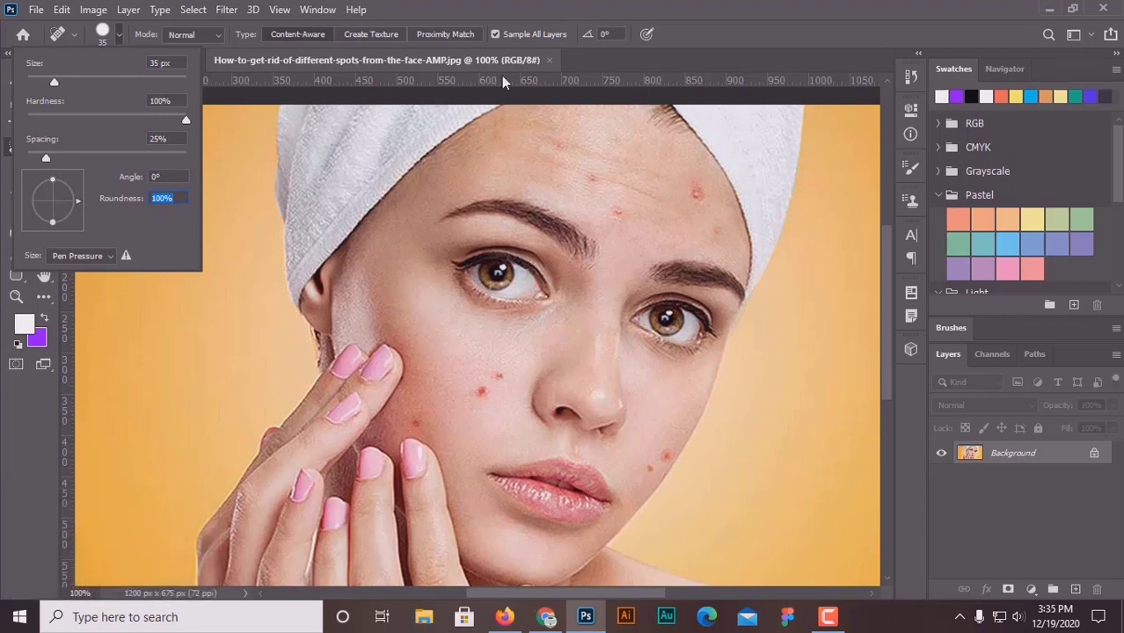
{"action": "left_click", "coordinate": [757, 42]}
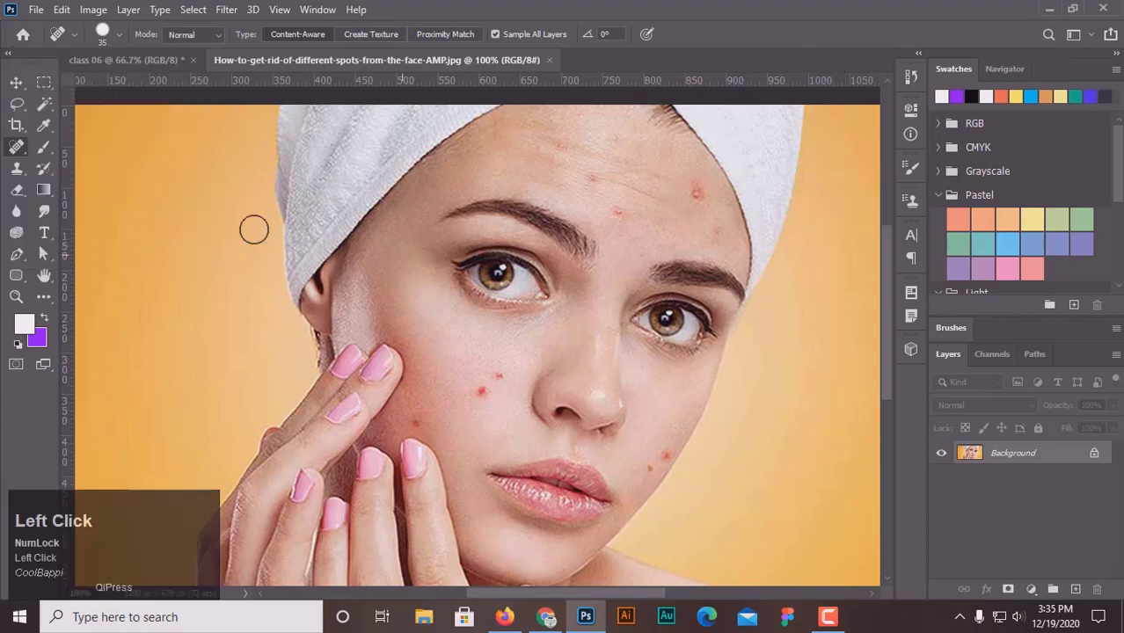
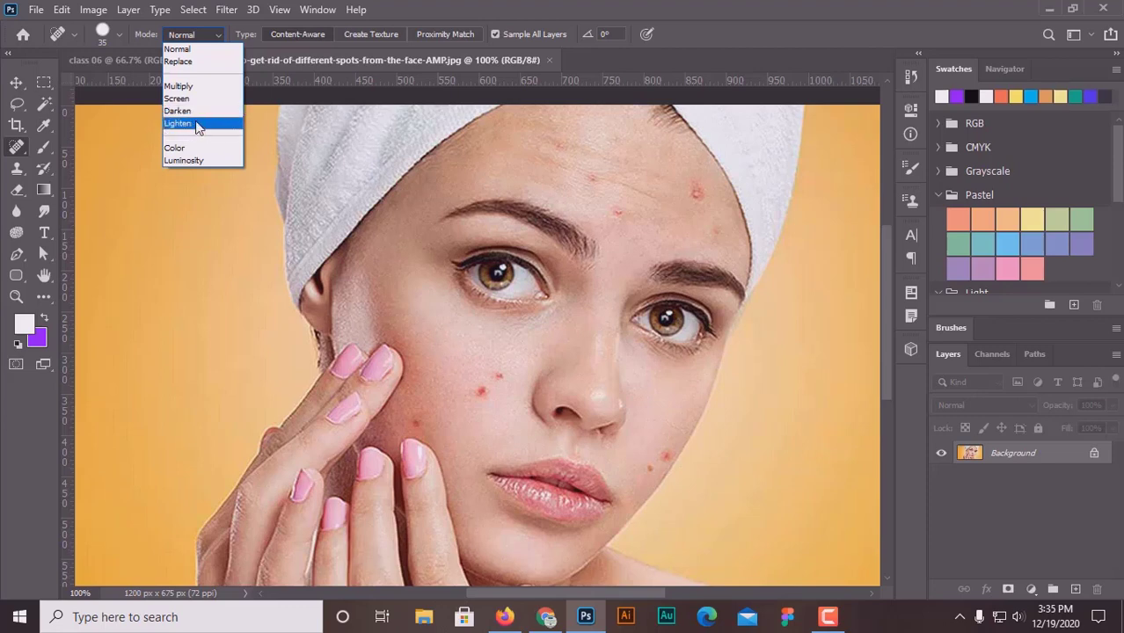
Keep the healing brush blend mode at Normal
{"action": "left_click", "coordinate": [481, 13]}
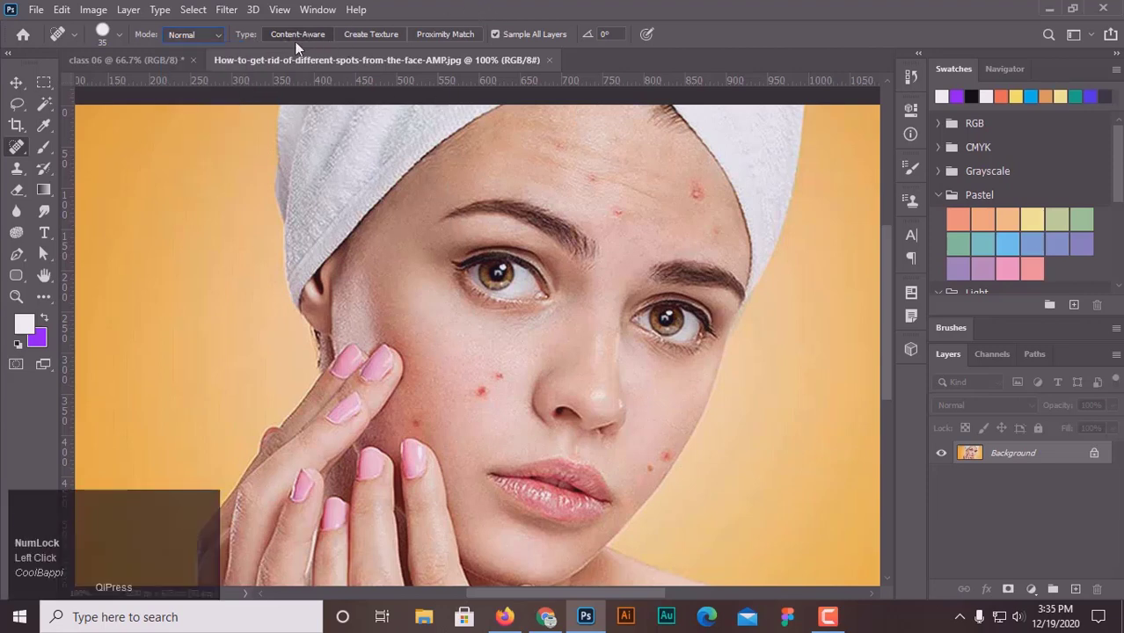
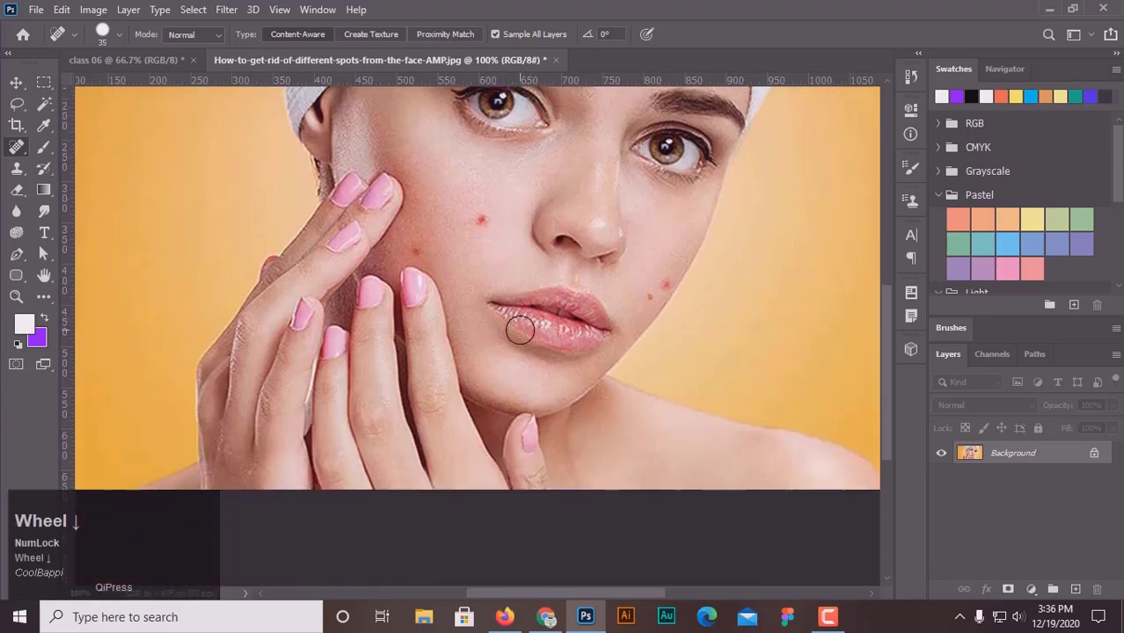
Enable Create Texture and heal the two red spots on the cheek beside the nose
{"action": "scroll", "scroll_direction": "up", "scroll_amount": 3}
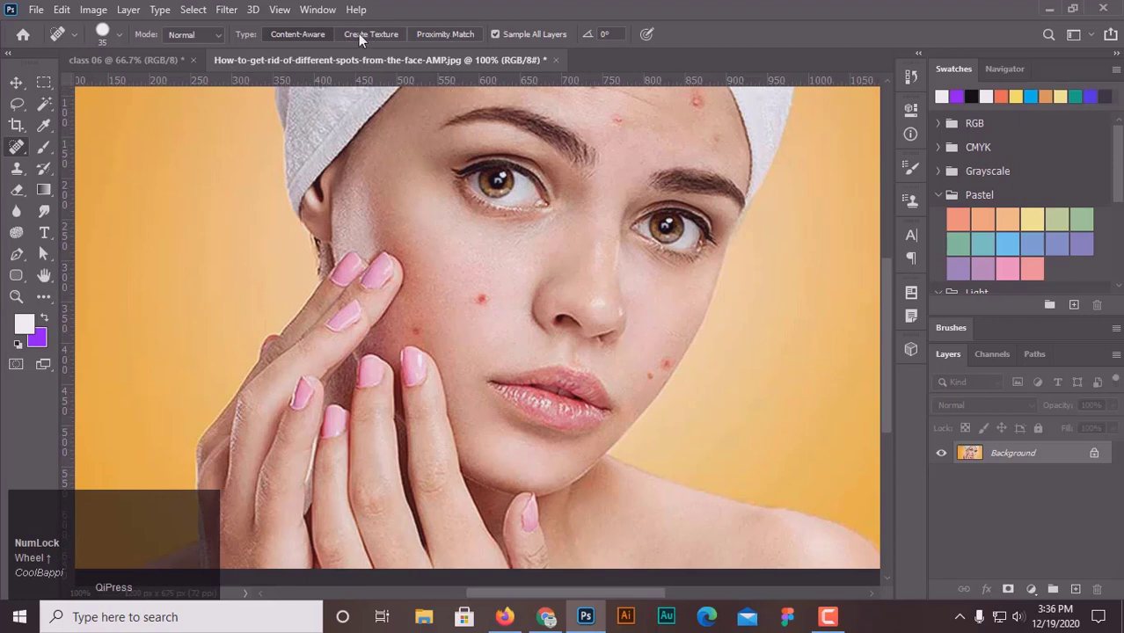
{"action": "left_click", "coordinate": [369, 39]}
{"action": "scroll", "scroll_direction": "up", "scroll_amount": 3}
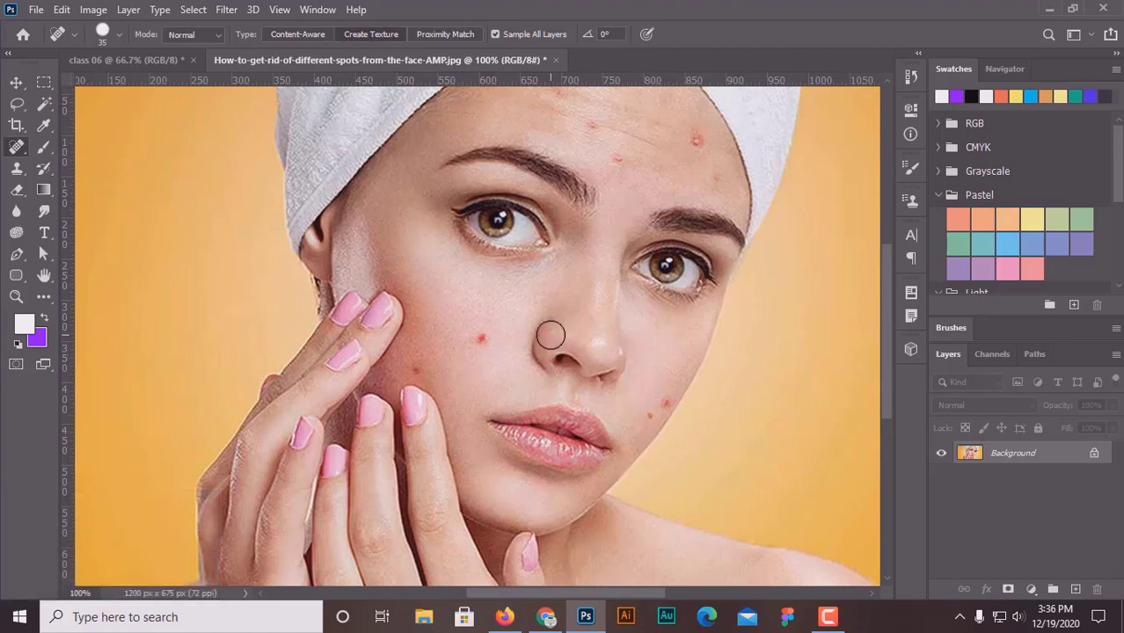
{"action": "key", "text": "ctrl+="}
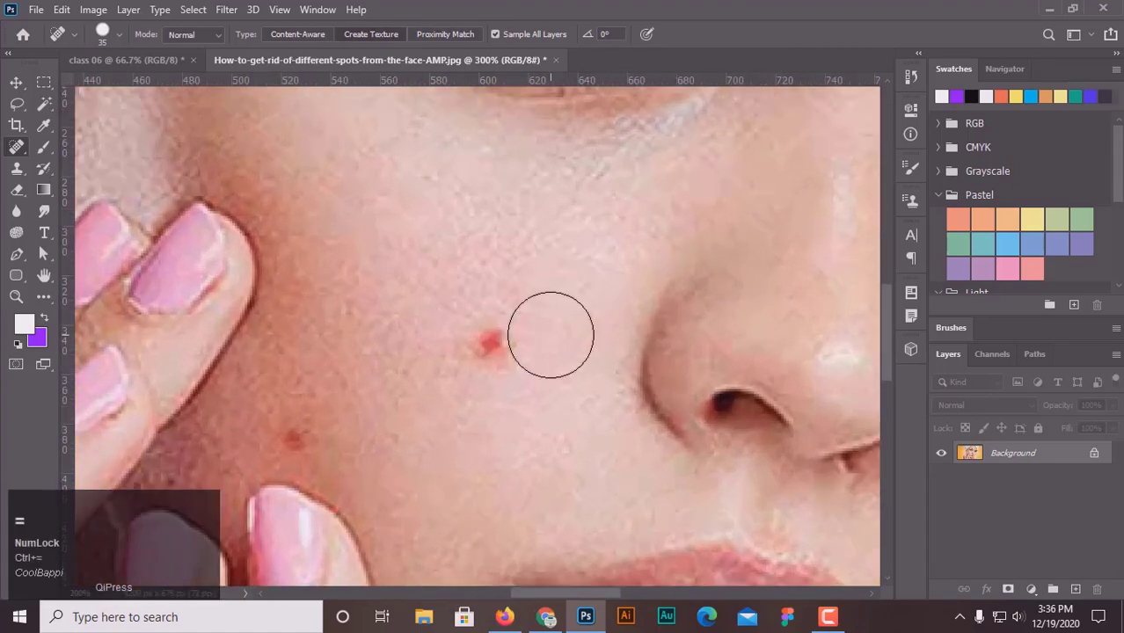
{"action": "left_click", "coordinate": [309, 44]}
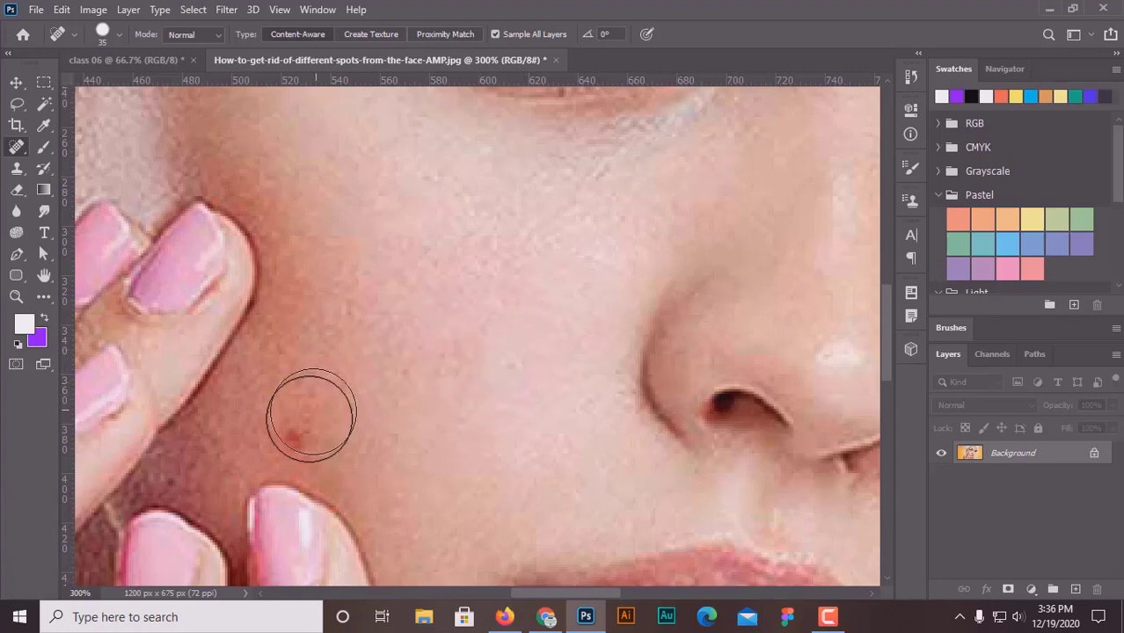
{"action": "left_click", "coordinate": [382, 38]}
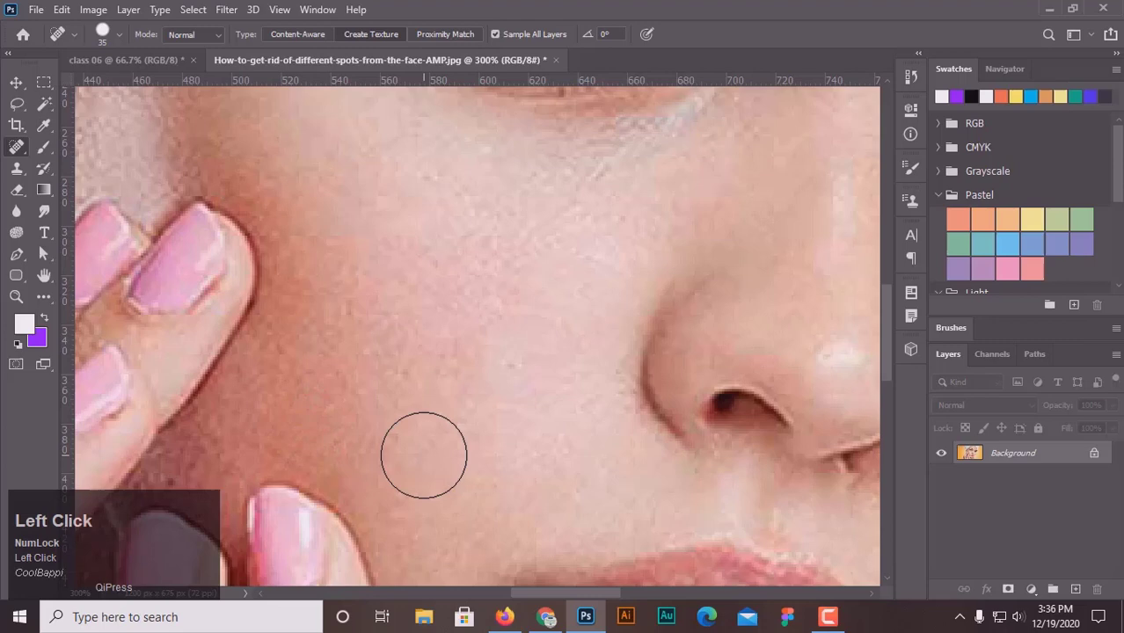
{"action": "scroll", "scroll_direction": "down", "scroll_amount": 3}
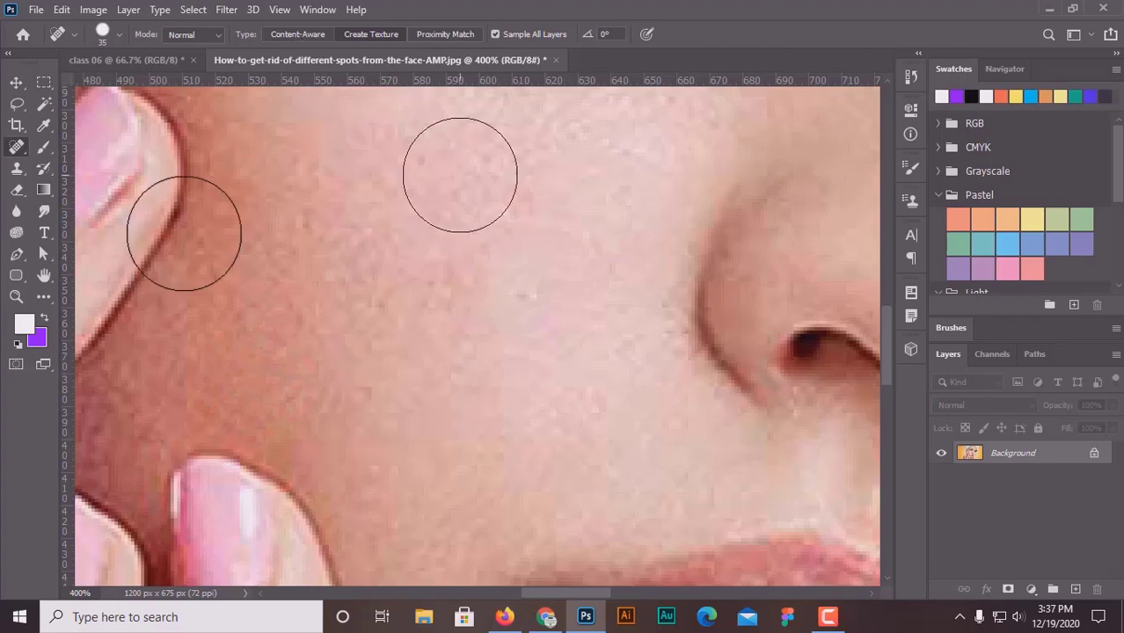
{"action": "key", "text": "ctrl+-"}
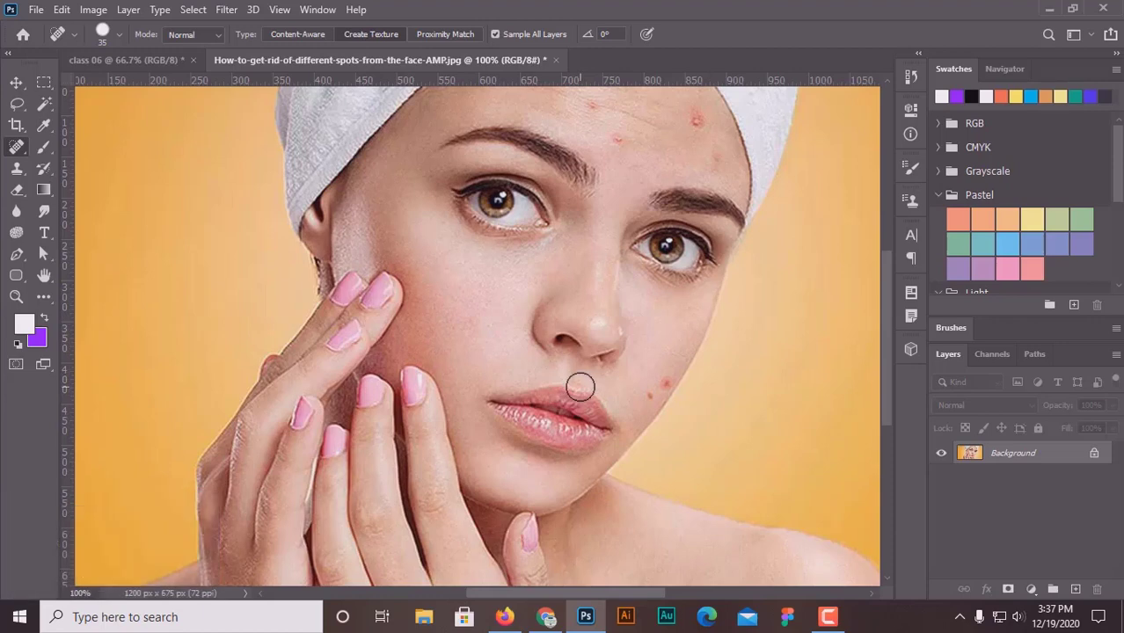
{"action": "key", "text": "ctrl+-"}
{"action": "key", "text": "ctrl+z"}
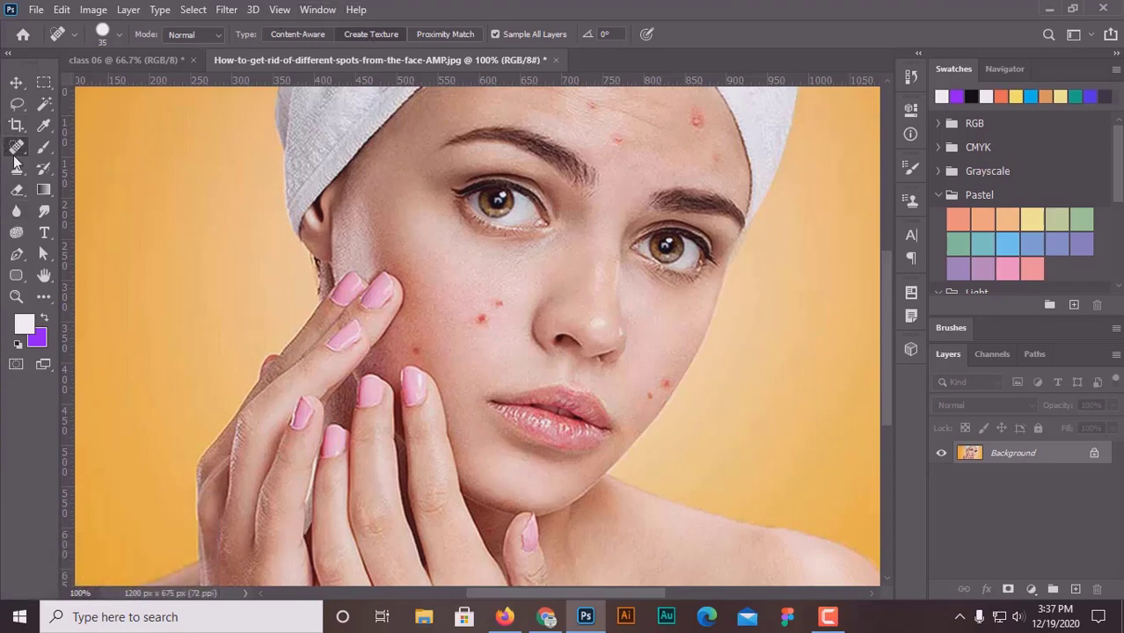
{"action": "key", "text": "ctrl+z"}
{"action": "key", "text": "ctrl+="}
{"action": "key", "text": "ctrl+-"}
{"action": "scroll", "scroll_direction": "up", "scroll_amount": 3}
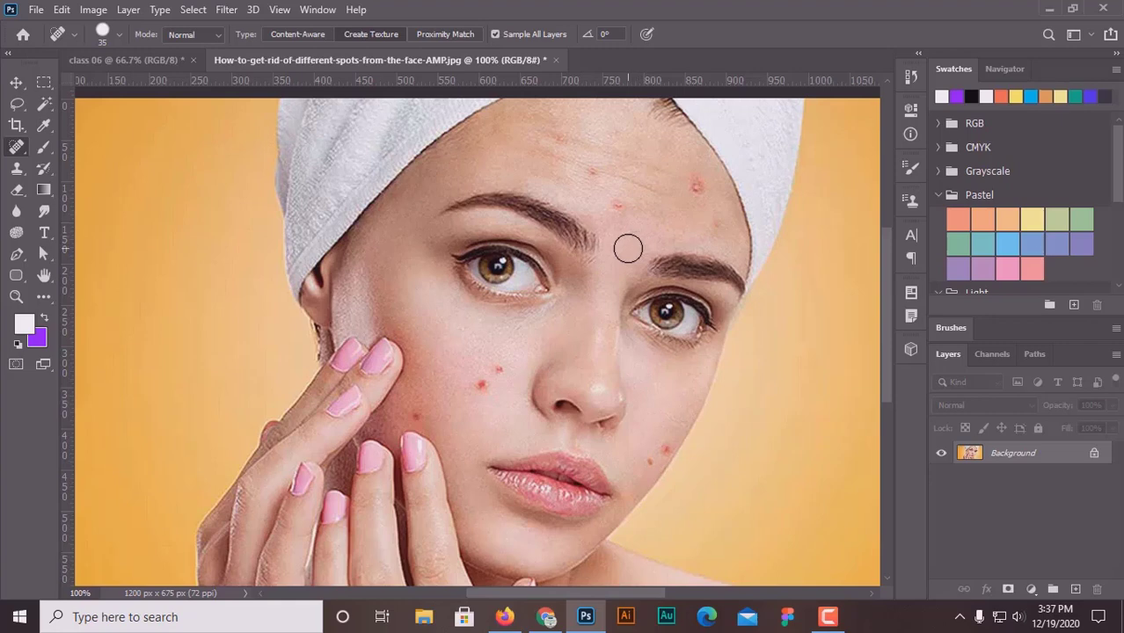
{"action": "key", "text": "]"}
{"action": "type", "text": "]]]]]]]]]]]]]]]"}
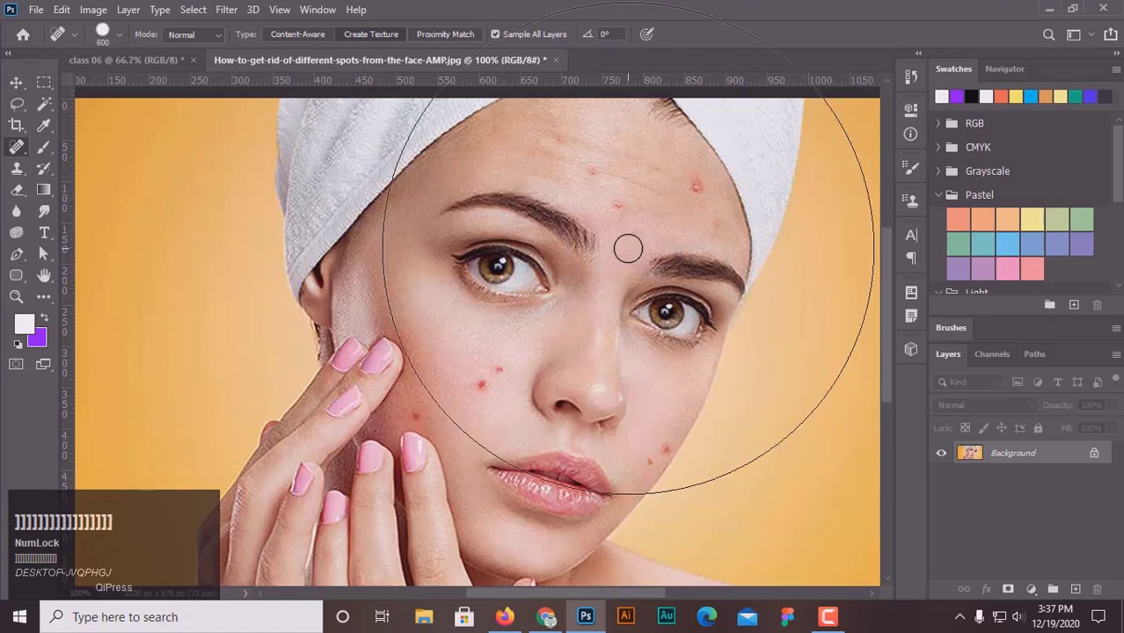
{"action": "key", "text": "["}
{"action": "key", "text": "["}
{"action": "key", "text": "["}
{"action": "key", "text": "["}
{"action": "key", "text": "["}
{"action": "key", "text": "["}
{"action": "key", "text": "["}
{"action": "key", "text": "["}
{"action": "key", "text": "["}
{"action": "key", "text": "["}
{"action": "key", "text": "["}
{"action": "key", "text": "["}
{"action": "key", "text": "["}
{"action": "key", "text": "["}
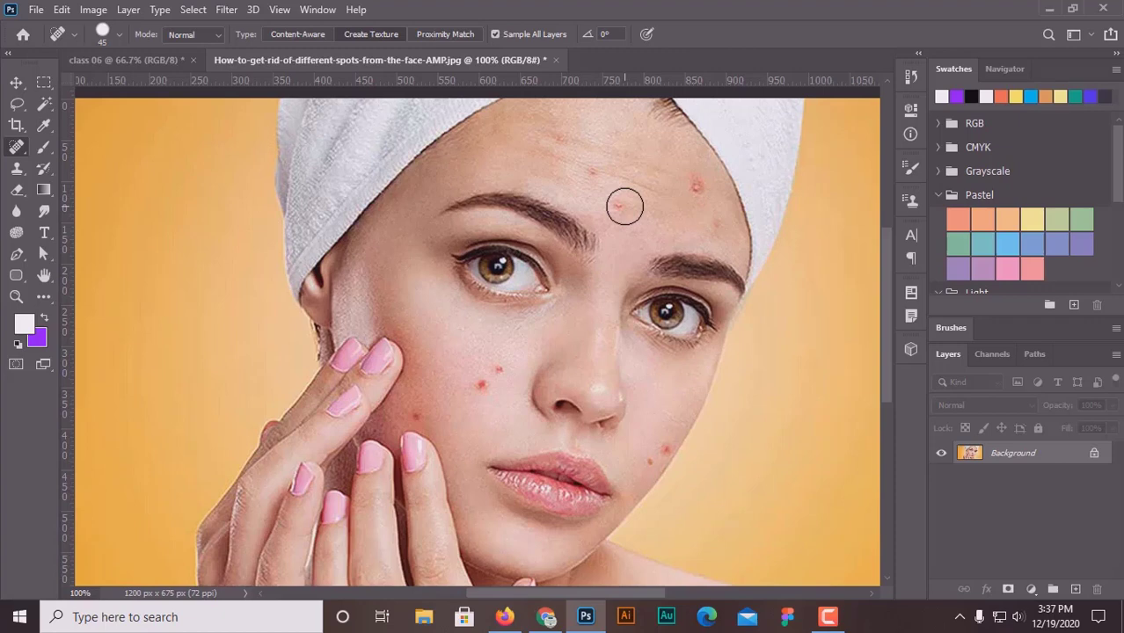
{"action": "key", "text": "["}
{"action": "key", "text": "["}
{"action": "key", "text": "["}
{"action": "key", "text": "["}
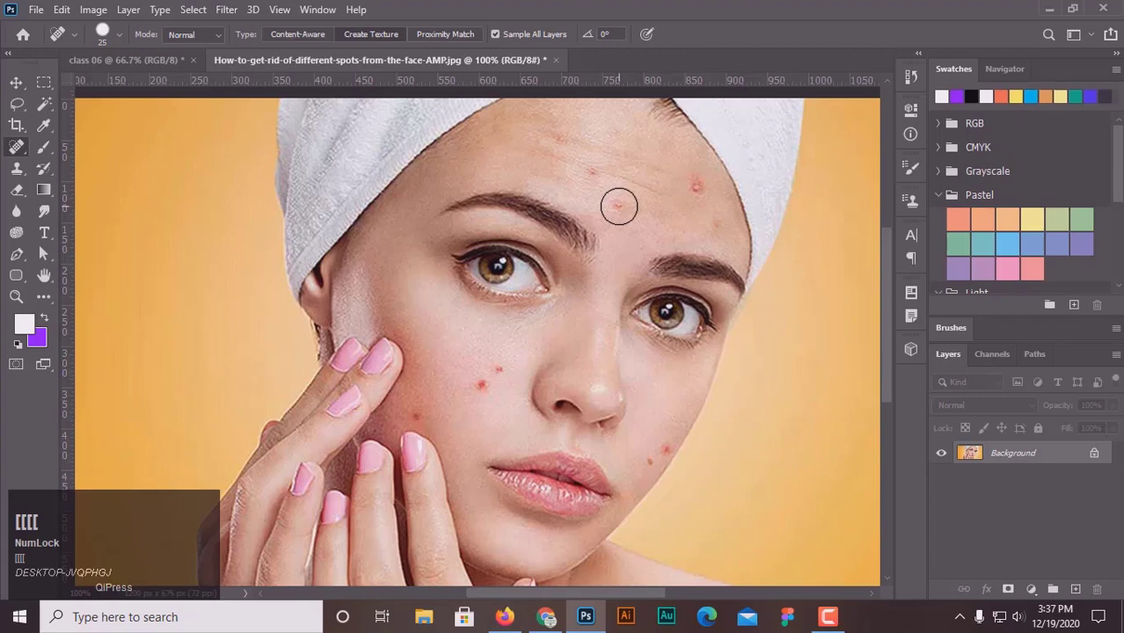
{"action": "key", "text": "]"}
{"action": "key", "text": "]"}
{"action": "key", "text": "]"}
{"action": "key", "text": "]"}
{"action": "key", "text": "]"}
{"action": "key", "text": "]"}
{"action": "key", "text": "]"}
{"action": "key", "text": "]"}
{"action": "key", "text": "]"}
{"action": "key", "text": "]"}
{"action": "key", "text": "]"}
{"action": "key", "text": "]"}
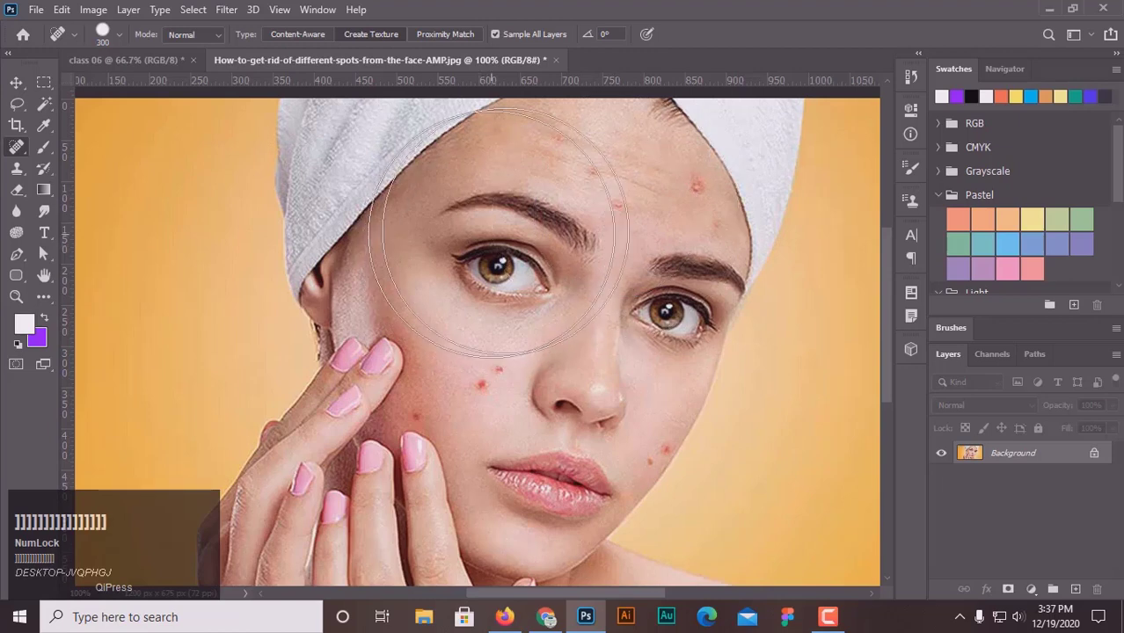
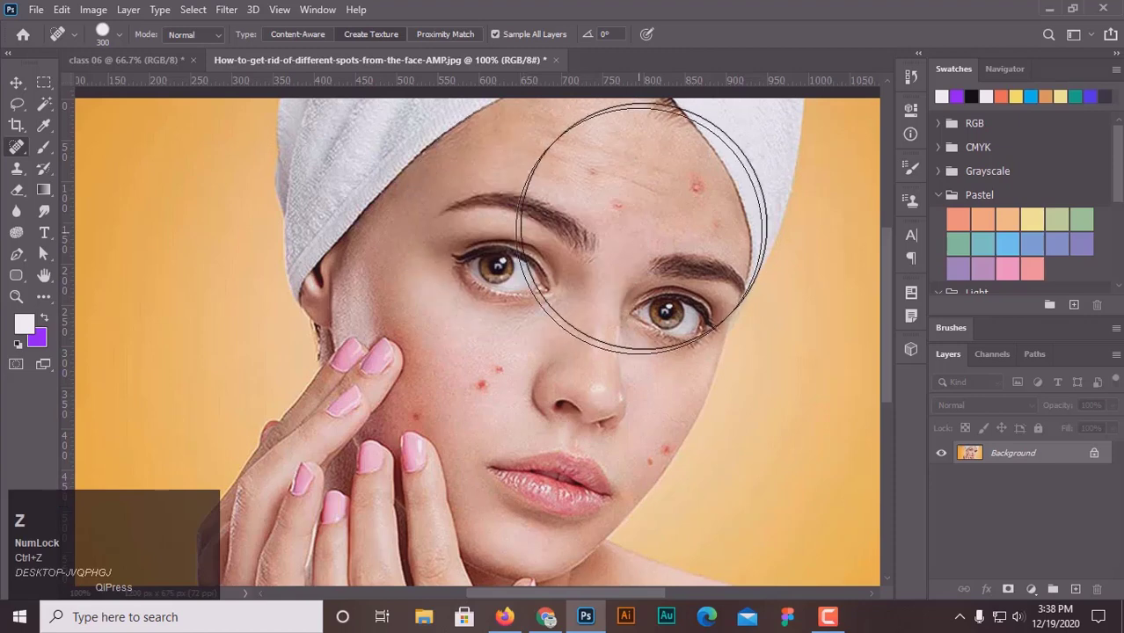
Resize the Spot Healing Brush down to about 25 px with [ and ], then zoom in on the face
{"action": "type", "text": "[[[[[[[[["}
{"action": "key", "text": "["}
{"action": "key", "text": "["}
{"action": "key", "text": "["}
{"action": "key", "text": "["}
{"action": "key", "text": "["}
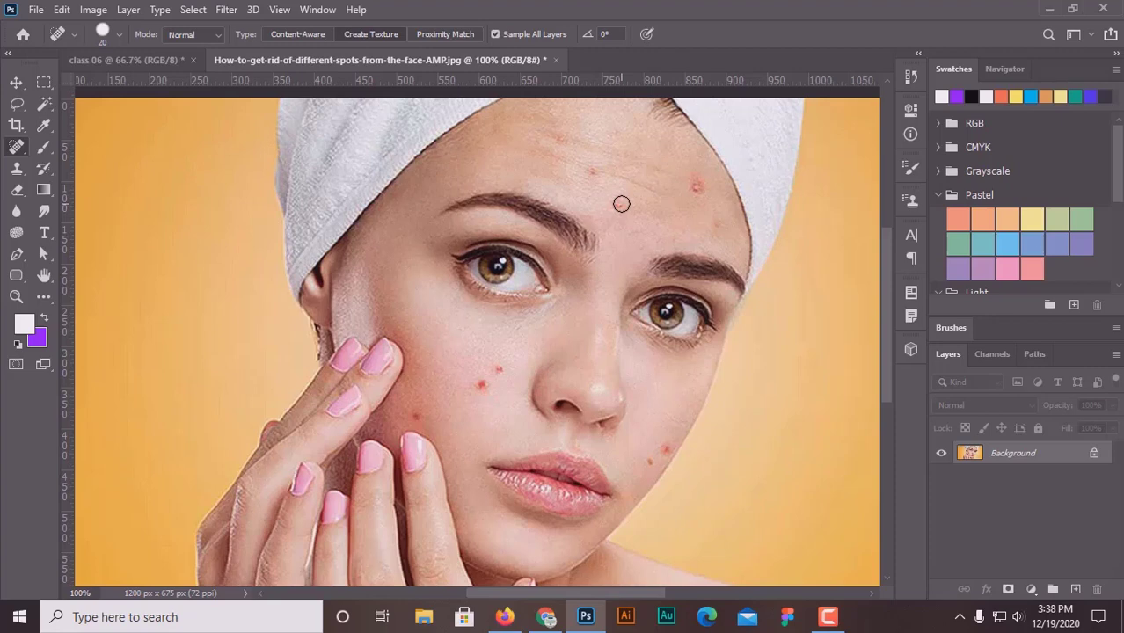
{"action": "key", "text": "["}
{"action": "type", "text": "[[[["}
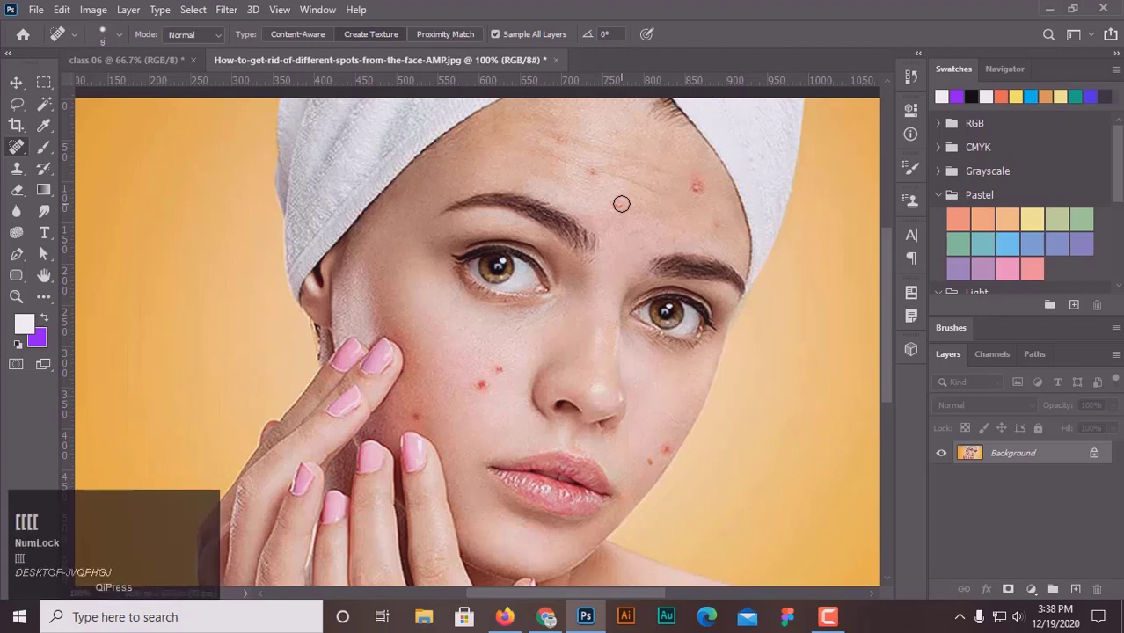
{"action": "type", "text": "]]]]]"}
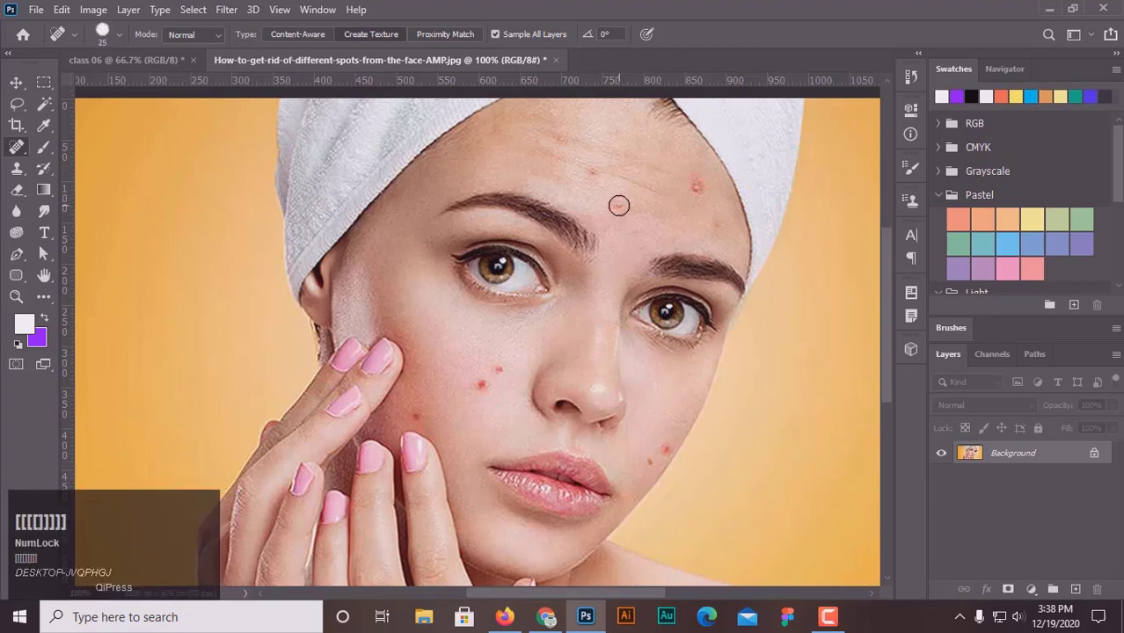
{"action": "type", "text": "[[[[]]]]]"}
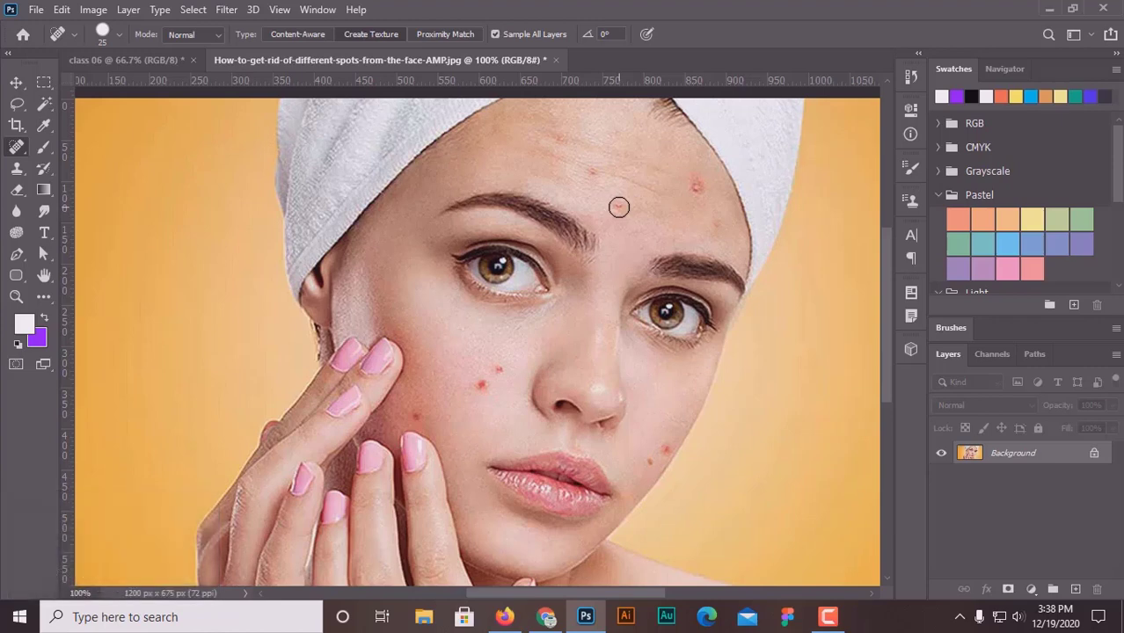
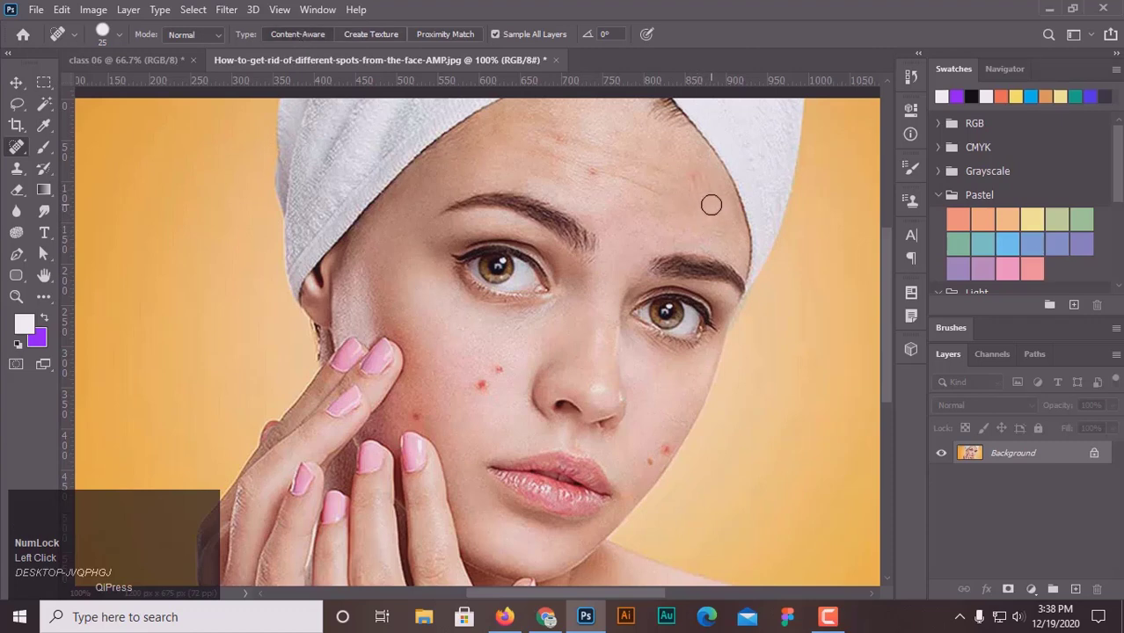
{"action": "key", "text": "ctrl+="}
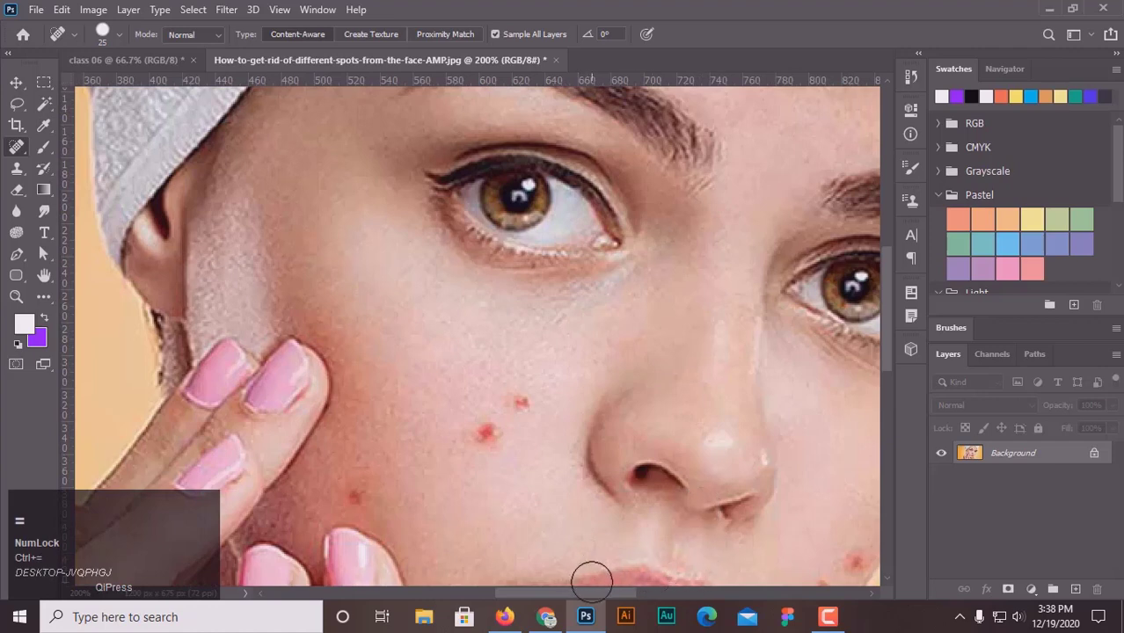
Heal the spot beside the lips and scroll around the zoomed face to check the lower cheek
{"action": "left_click", "coordinate": [617, 594]}
{"action": "scroll", "scroll_direction": "up", "scroll_amount": 3}
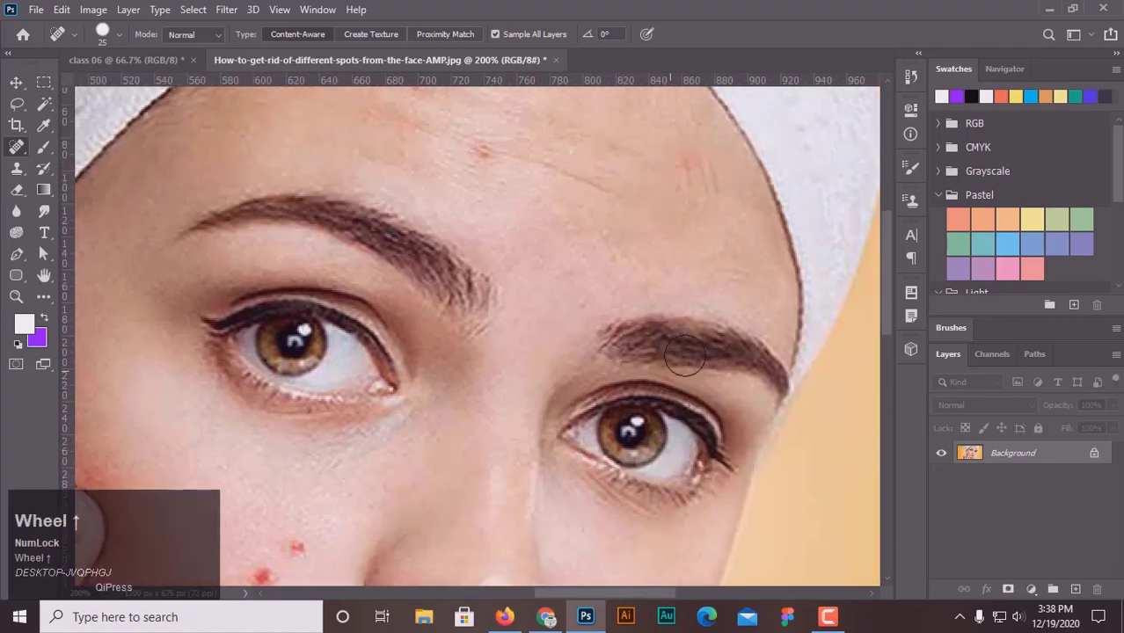
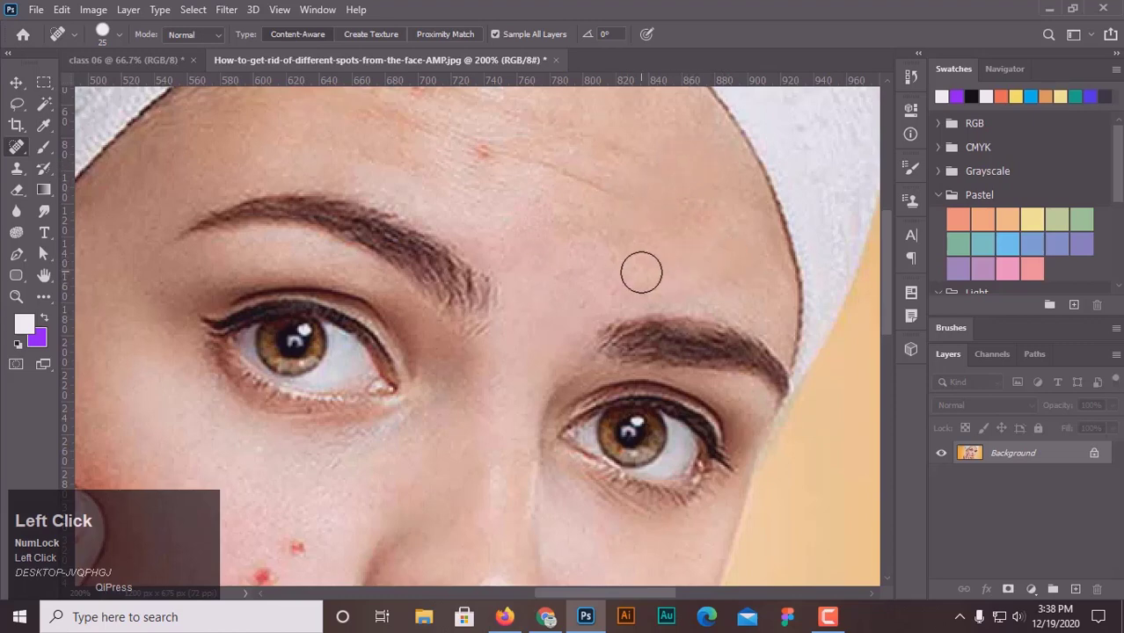
{"action": "scroll", "scroll_direction": "up", "scroll_amount": 3}
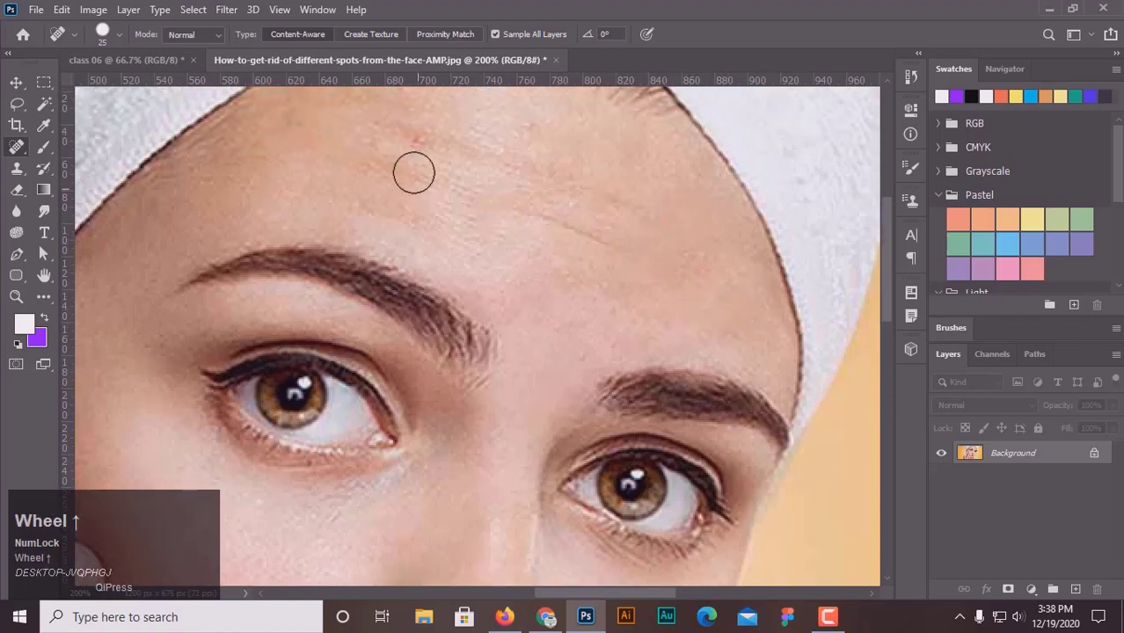
{"action": "scroll", "scroll_direction": "down", "scroll_amount": 3}
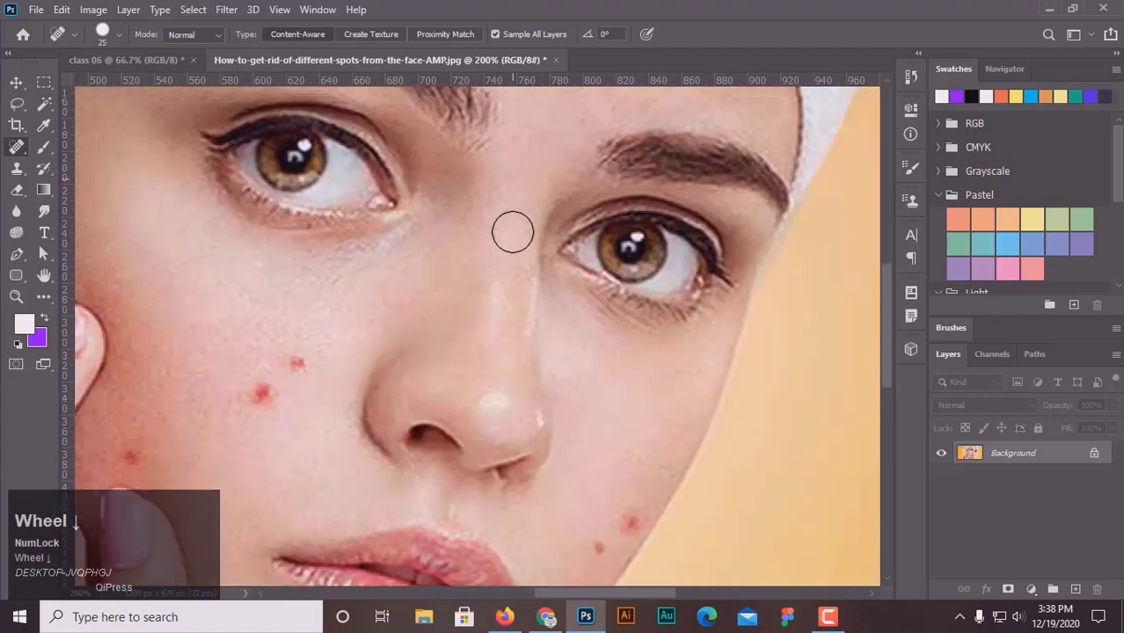
{"action": "key", "text": "ctrl+-"}
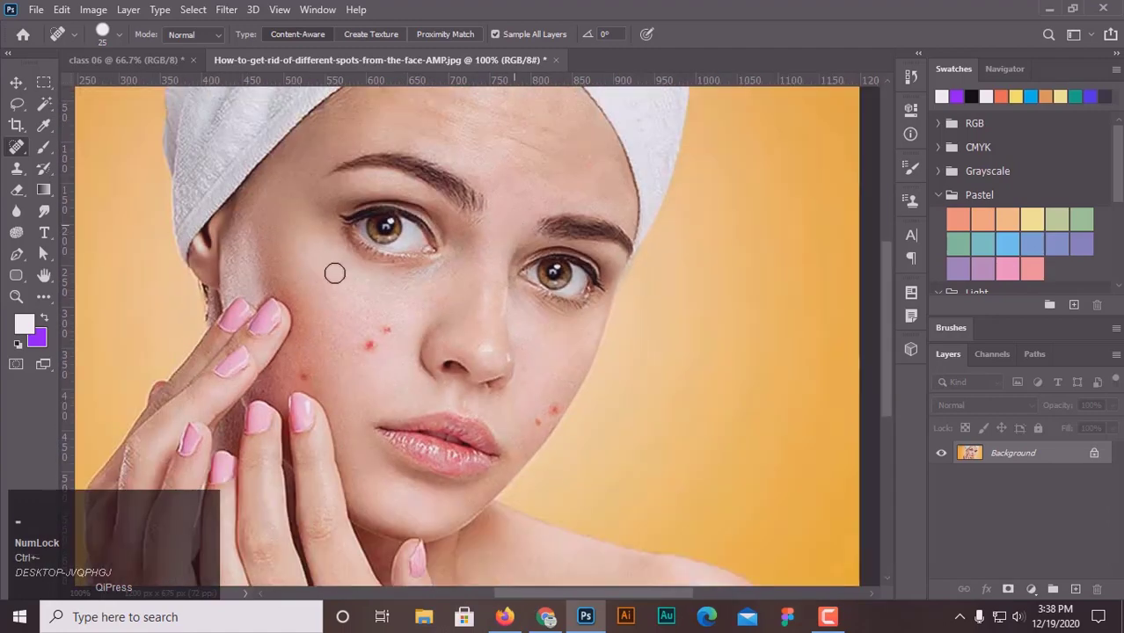
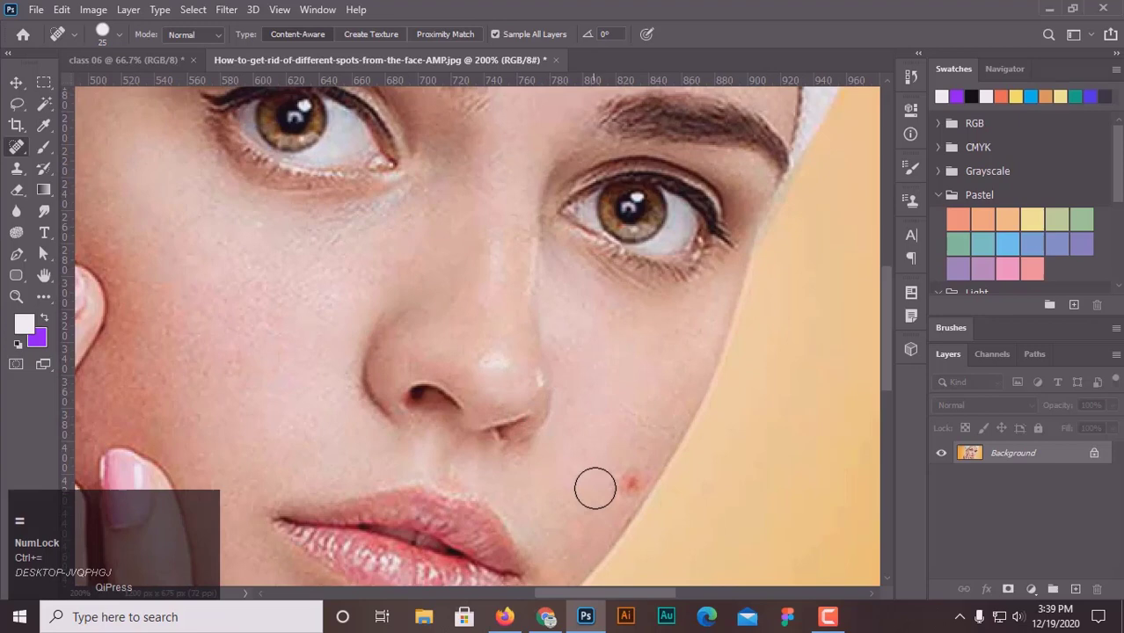
{"action": "scroll", "scroll_direction": "down", "scroll_amount": 3}
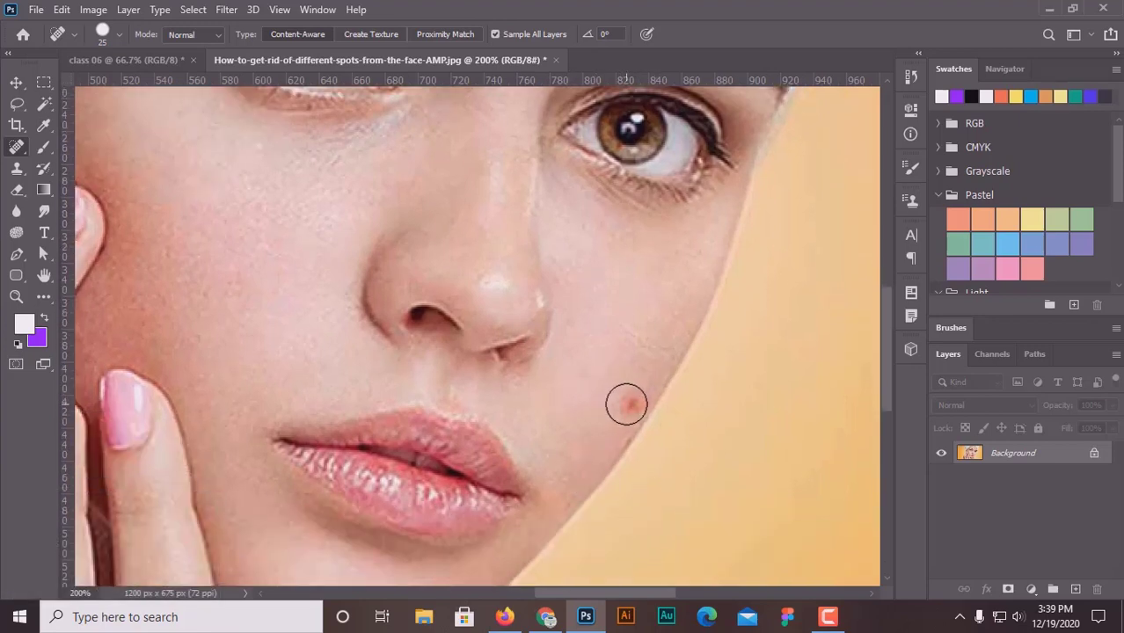
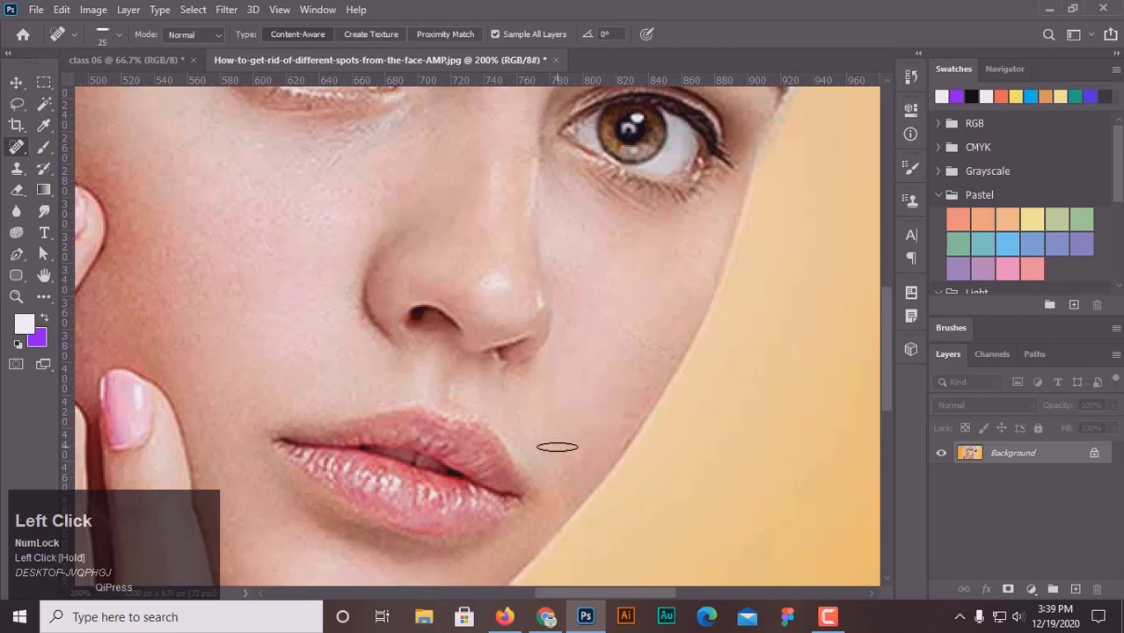
Zoom out to fit the whole healed portrait in the window
{"action": "key", "text": "ctrl+-"}
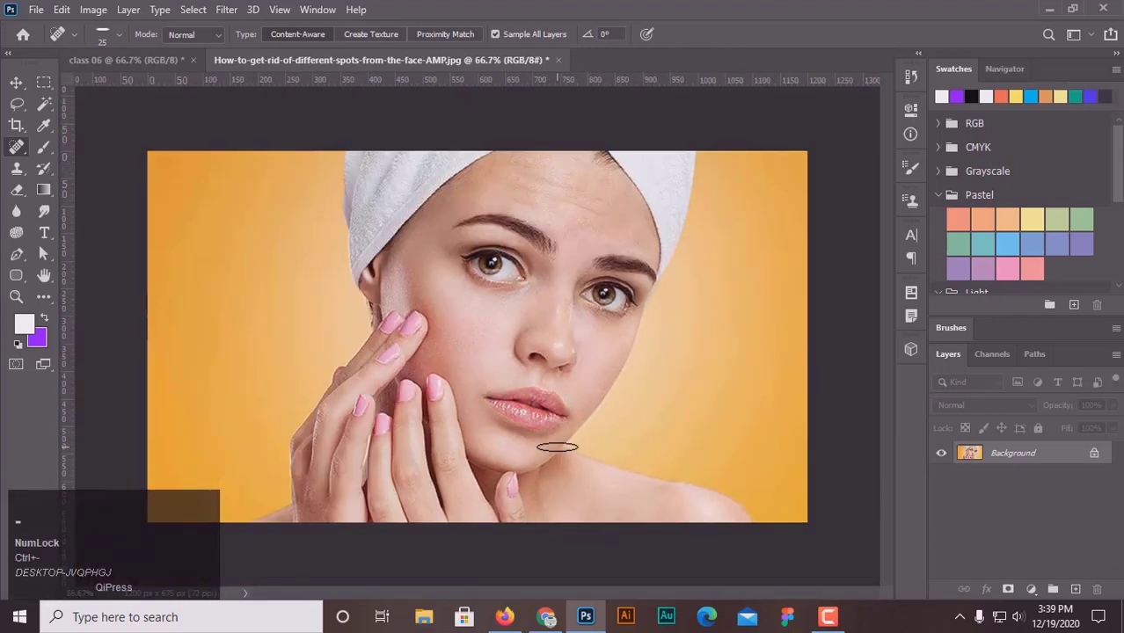
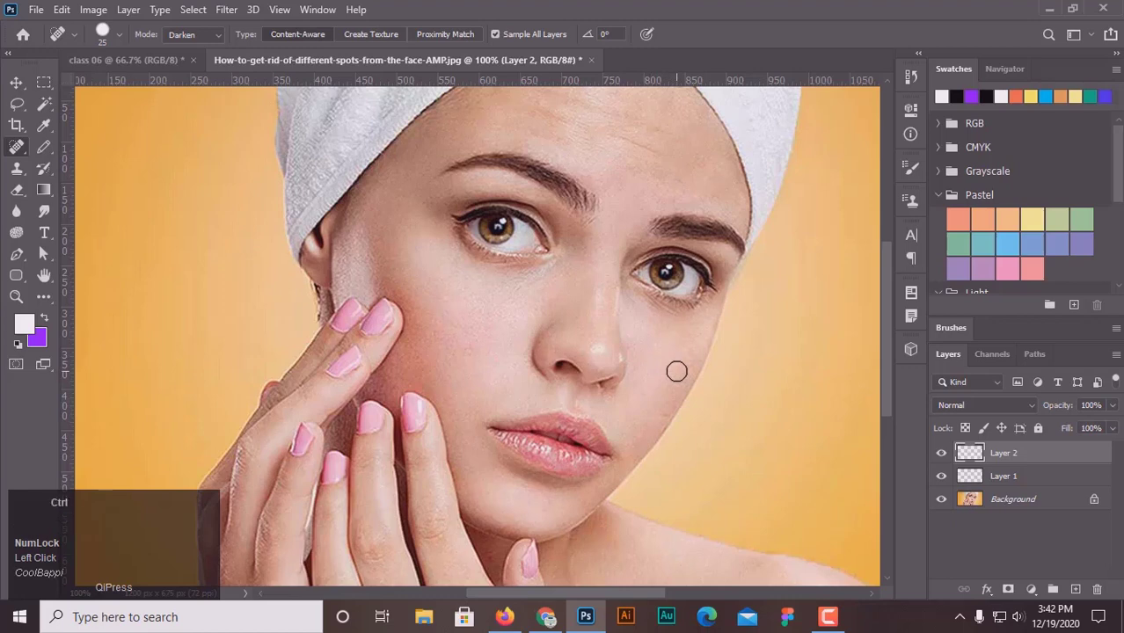
Set the healing brush blending mode to Darken and bring up the recovered portrait copy
{"action": "key", "text": "ctrl+-"}
{"action": "left_click", "coordinate": [197, 37]}
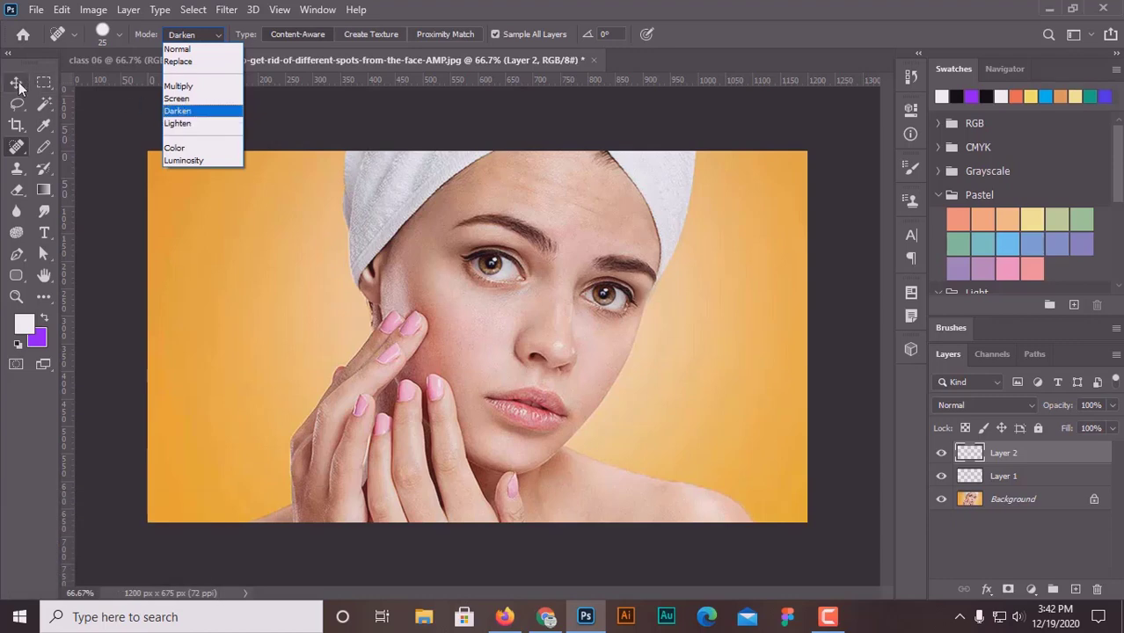
{"action": "left_click", "coordinate": [20, 89]}
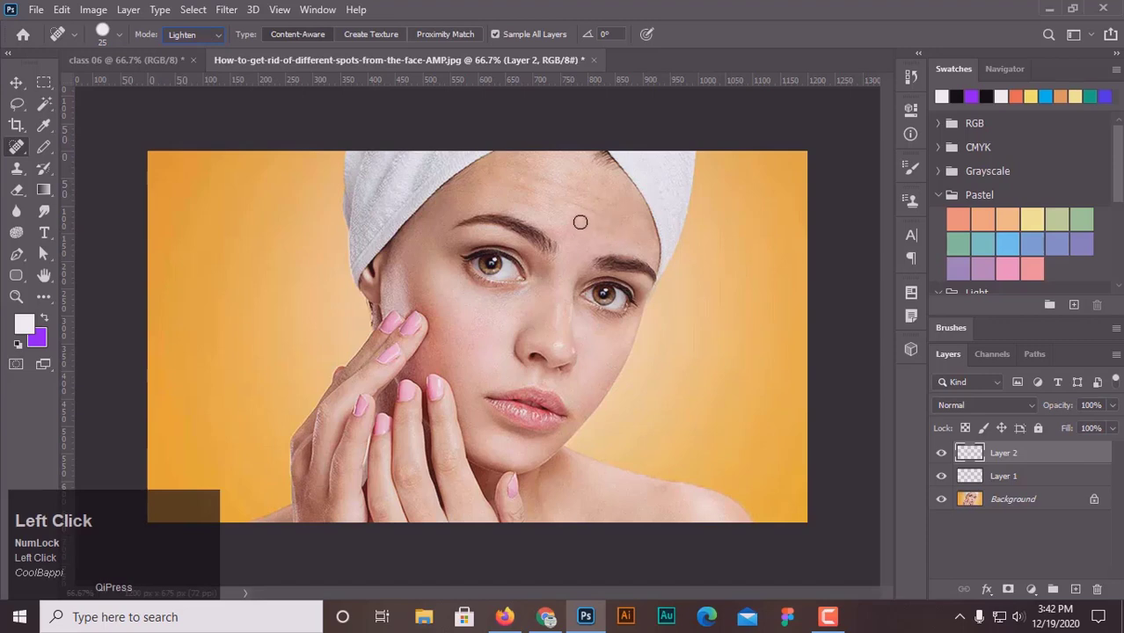
{"action": "left_click", "coordinate": [202, 34]}
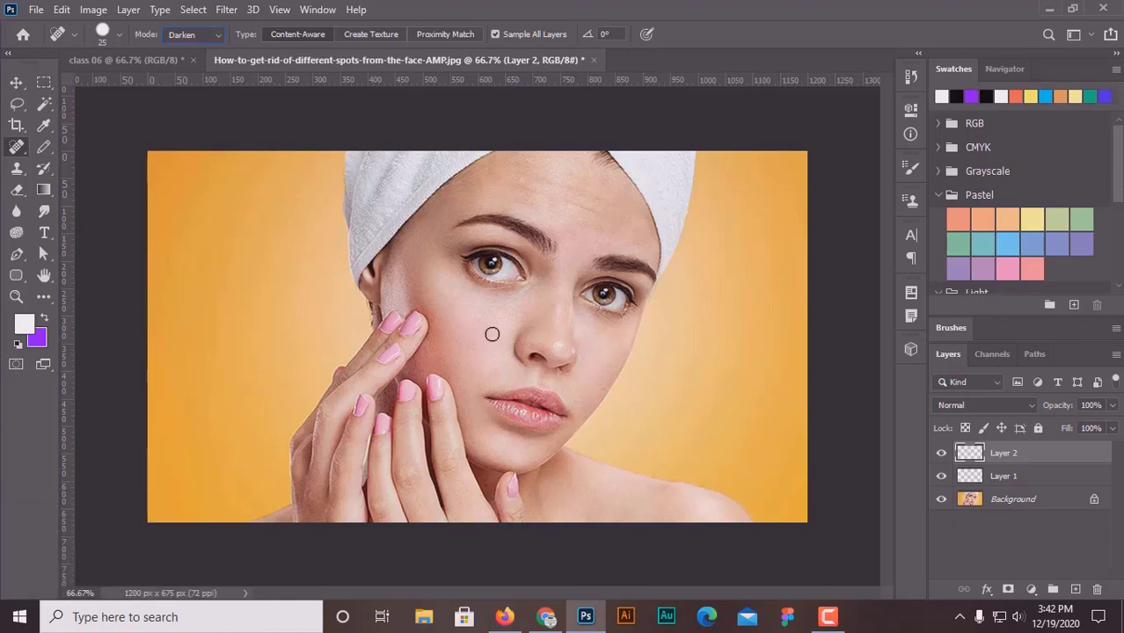
{"action": "left_click_drag", "start_coordinate": [19, 150], "coordinate": [16, 93]}
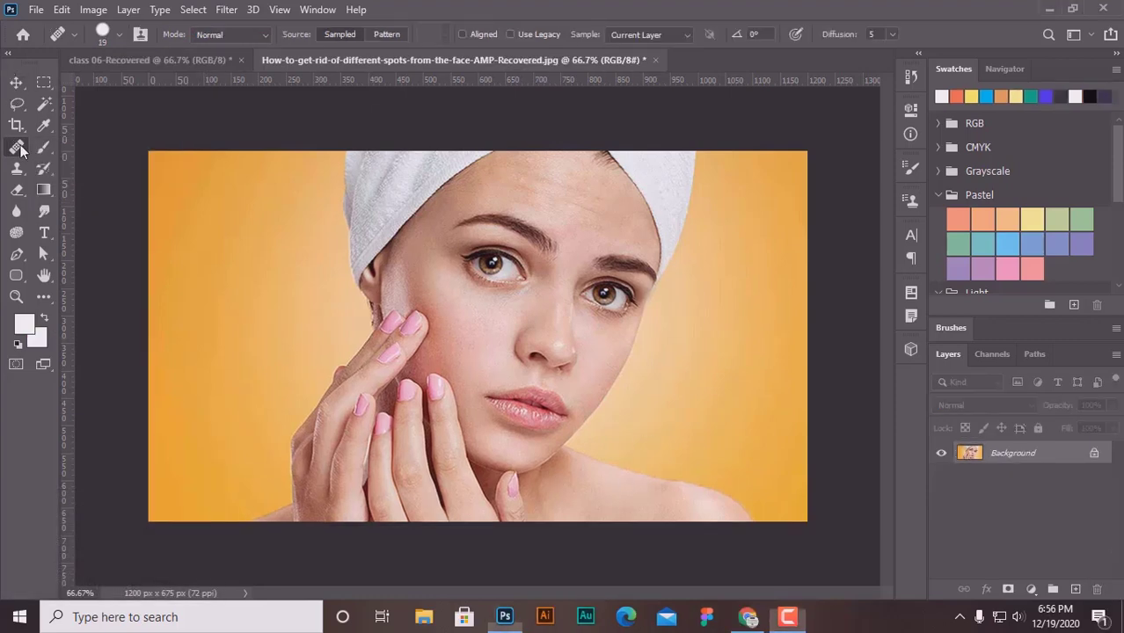
Bring up the Open dialog to reload the spotted portrait from the Class 06 folder
{"action": "left_click_drag", "start_coordinate": [26, 150], "coordinate": [81, 162]}
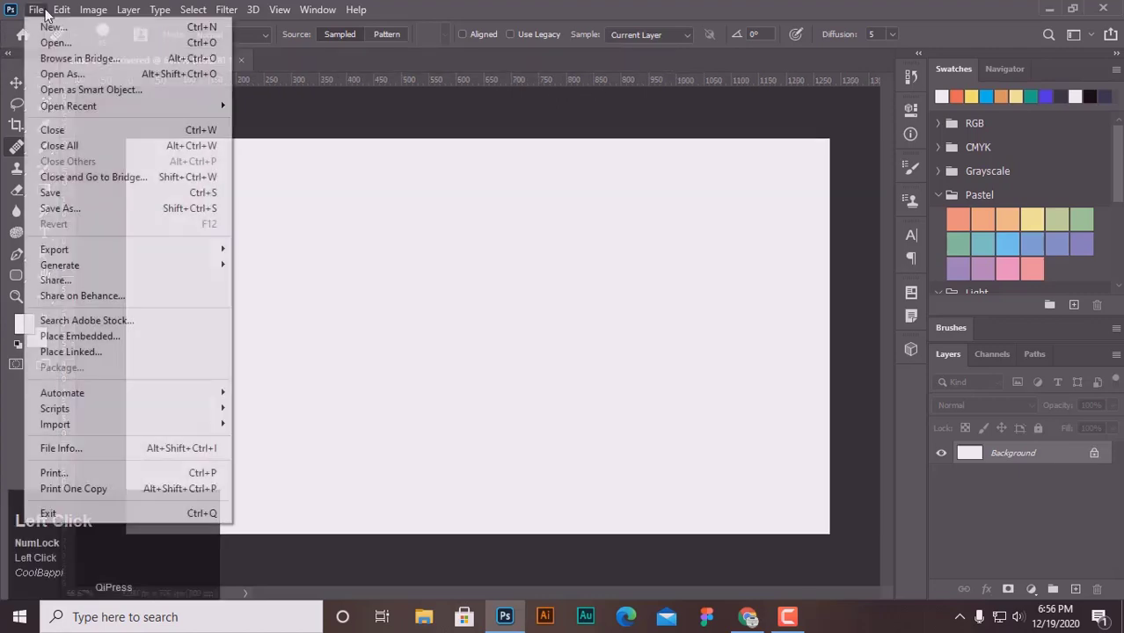
{"action": "left_click", "coordinate": [48, 50]}
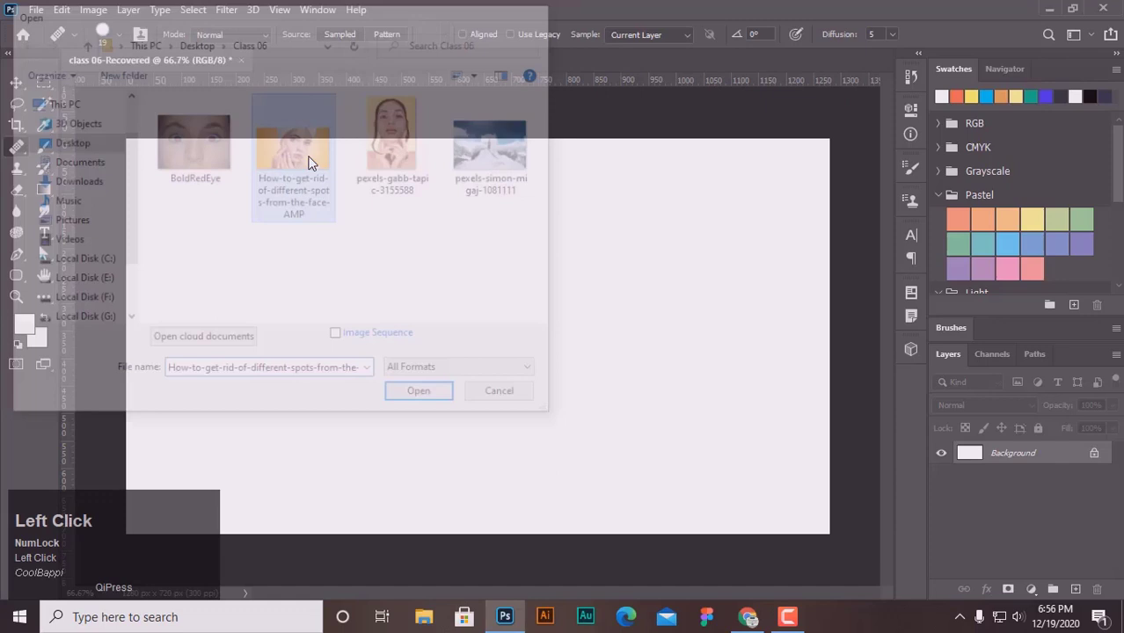
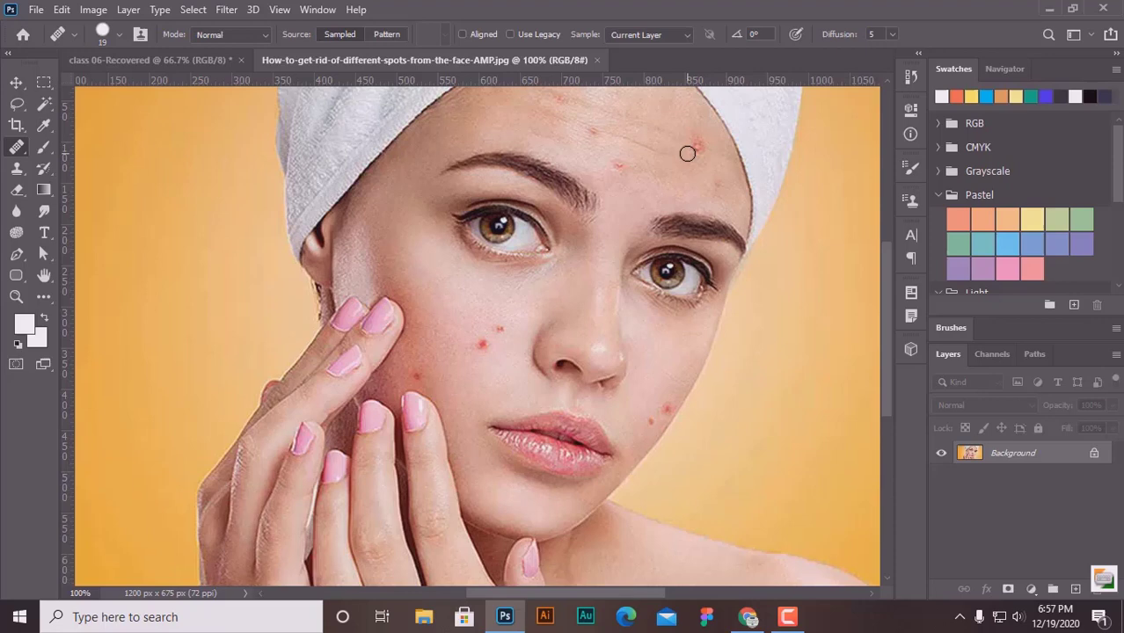
Choose the Spot Healing Brush, enlarge it in the brush picker, then shrink it to fit small cheek spots
{"action": "left_click", "coordinate": [29, 153]}
{"action": "left_click_drag", "start_coordinate": [29, 152], "coordinate": [159, 154]}
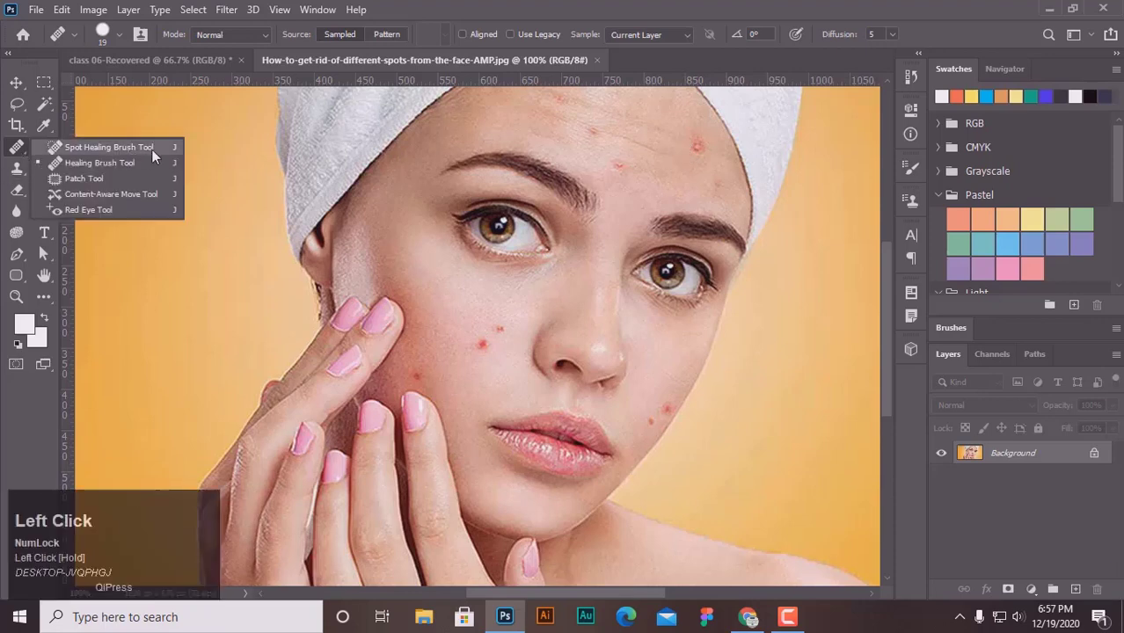
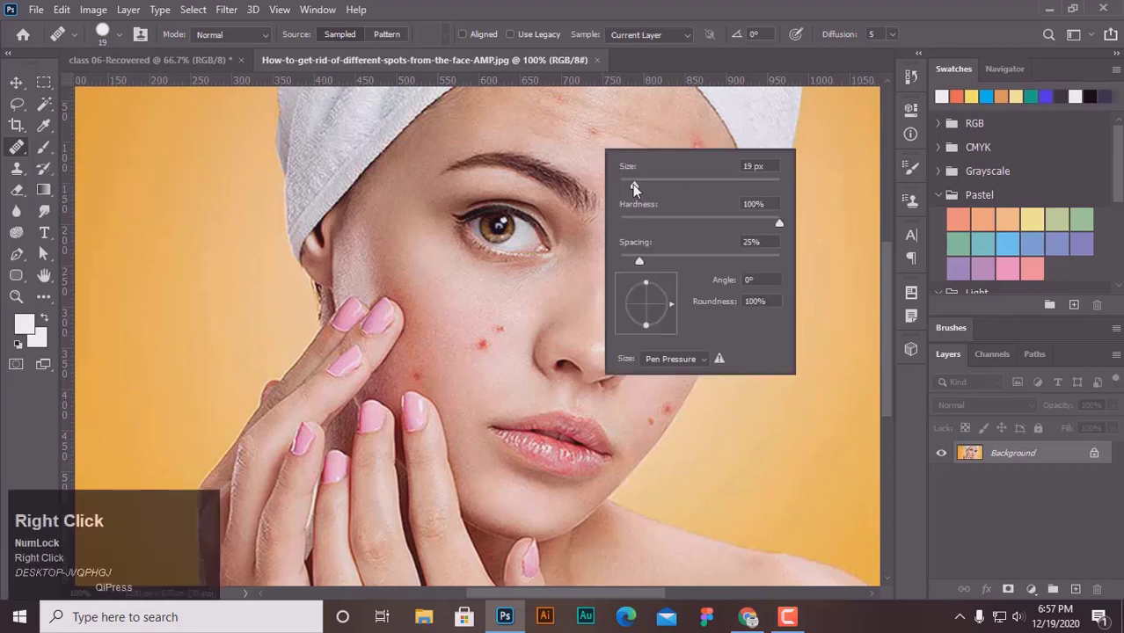
{"action": "left_click_drag", "start_coordinate": [639, 189], "coordinate": [652, 291]}
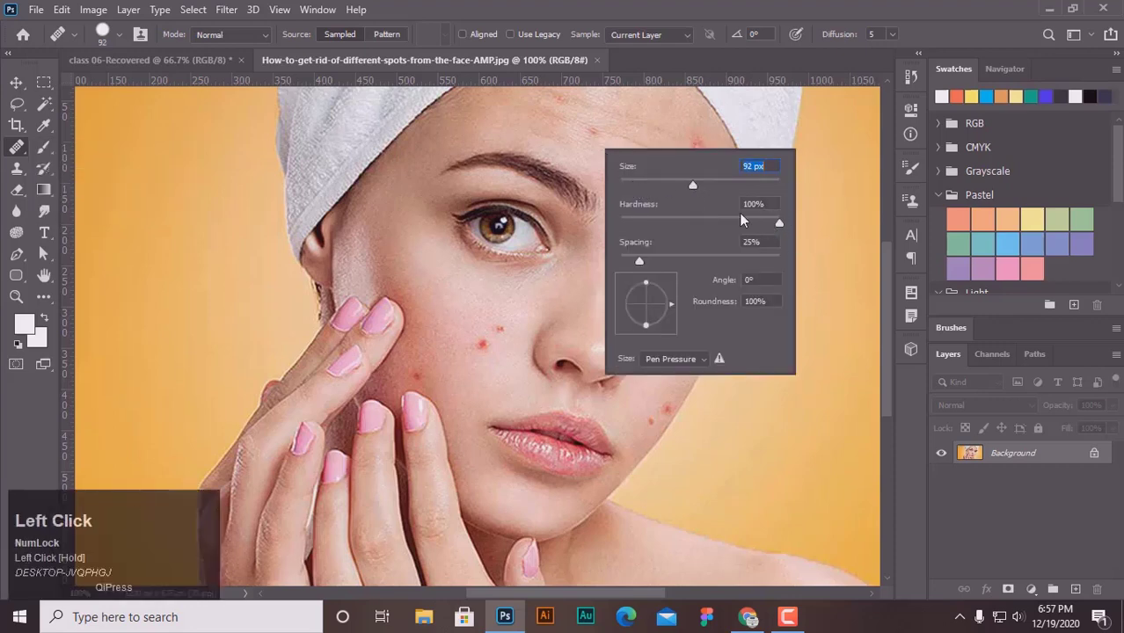
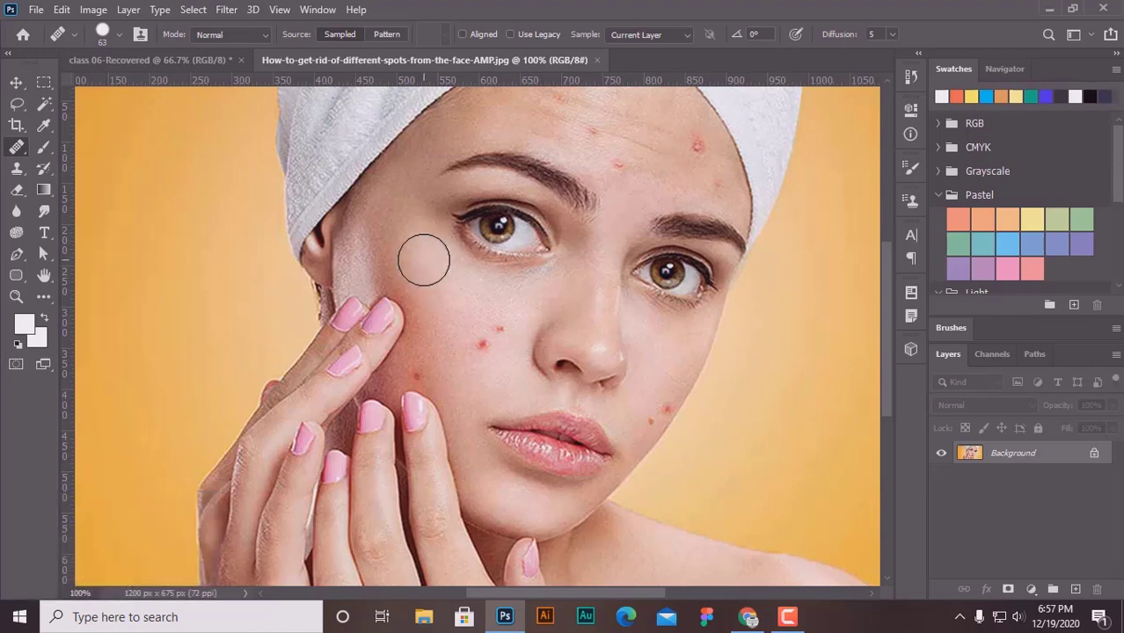
{"action": "key", "text": "["}
{"action": "key", "text": "["}
{"action": "key", "text": "["}
{"action": "key", "text": "["}
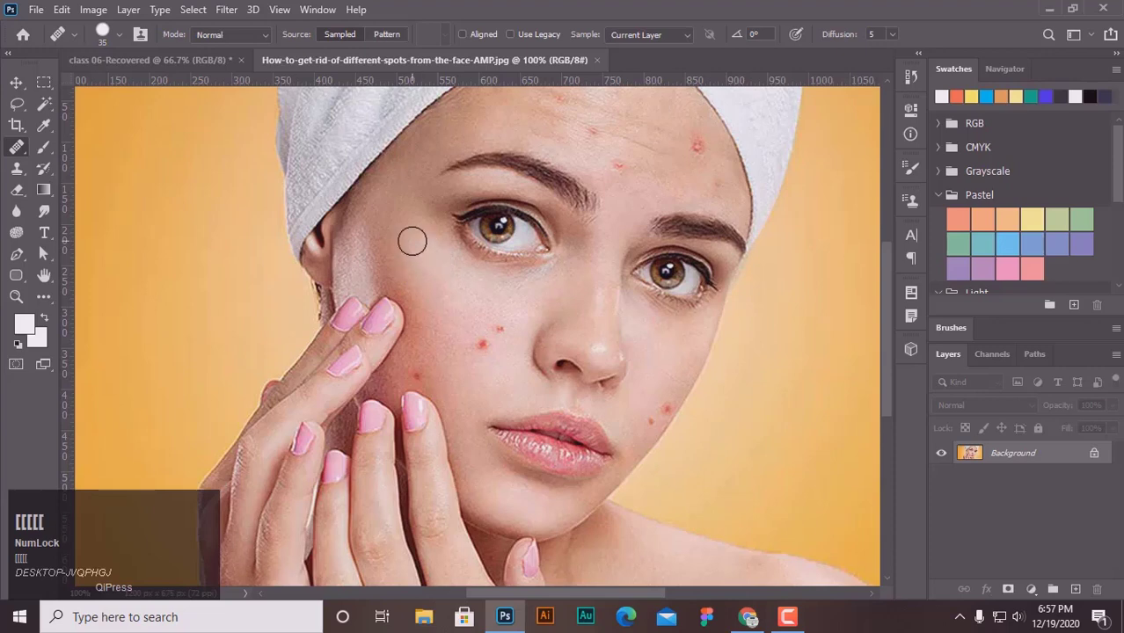
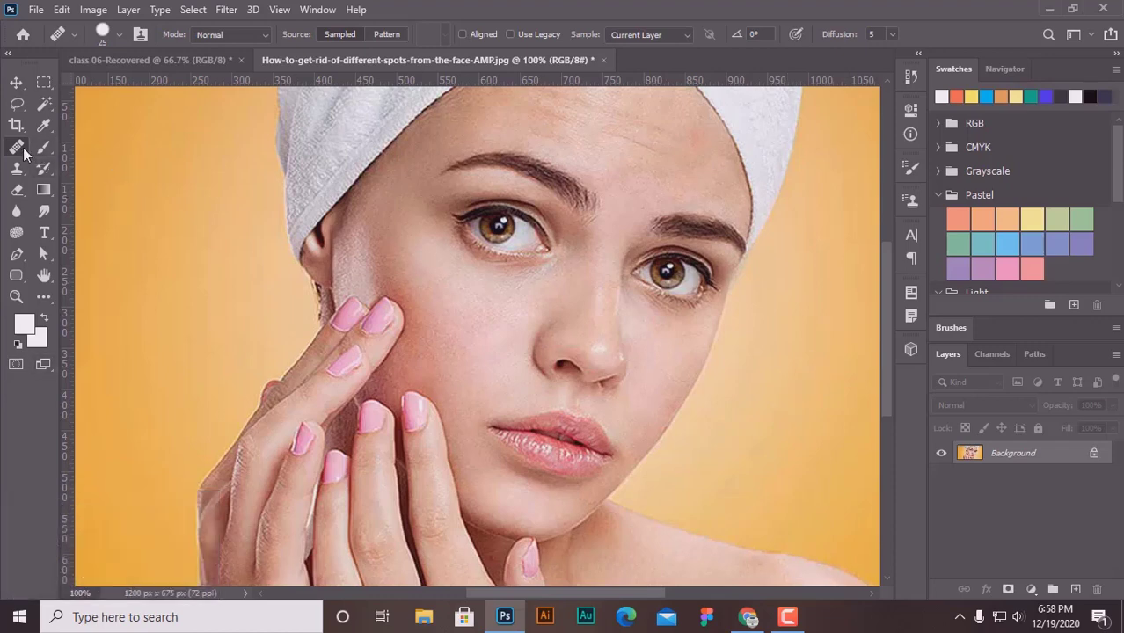
Select the healing tool in the toolbar to heal the forehead and jaw spots
{"action": "left_click", "coordinate": [29, 152]}
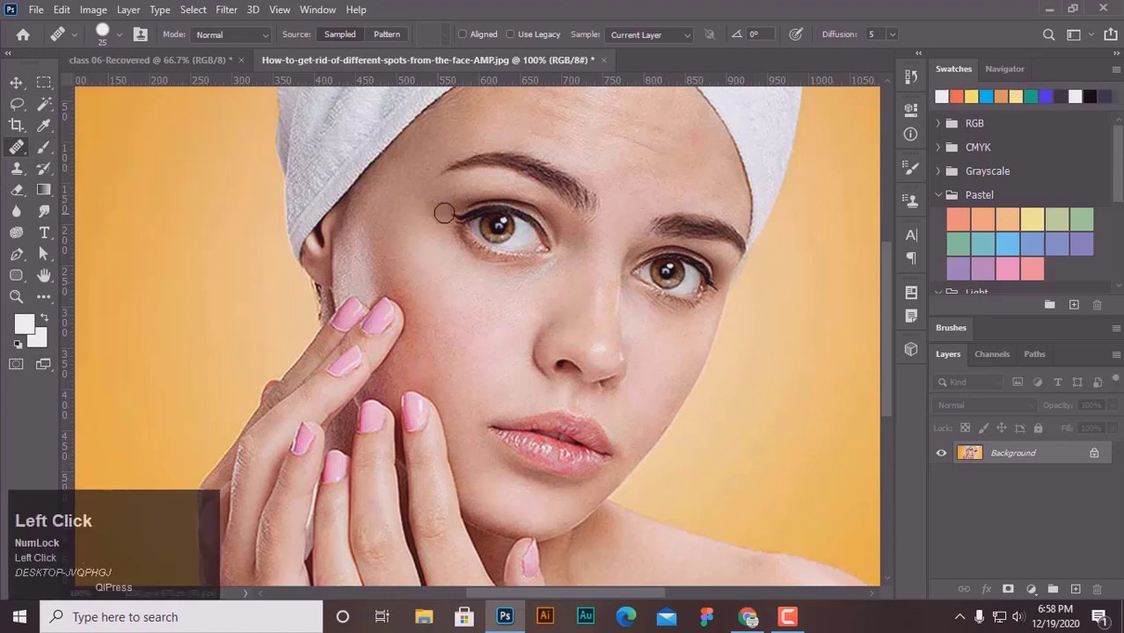
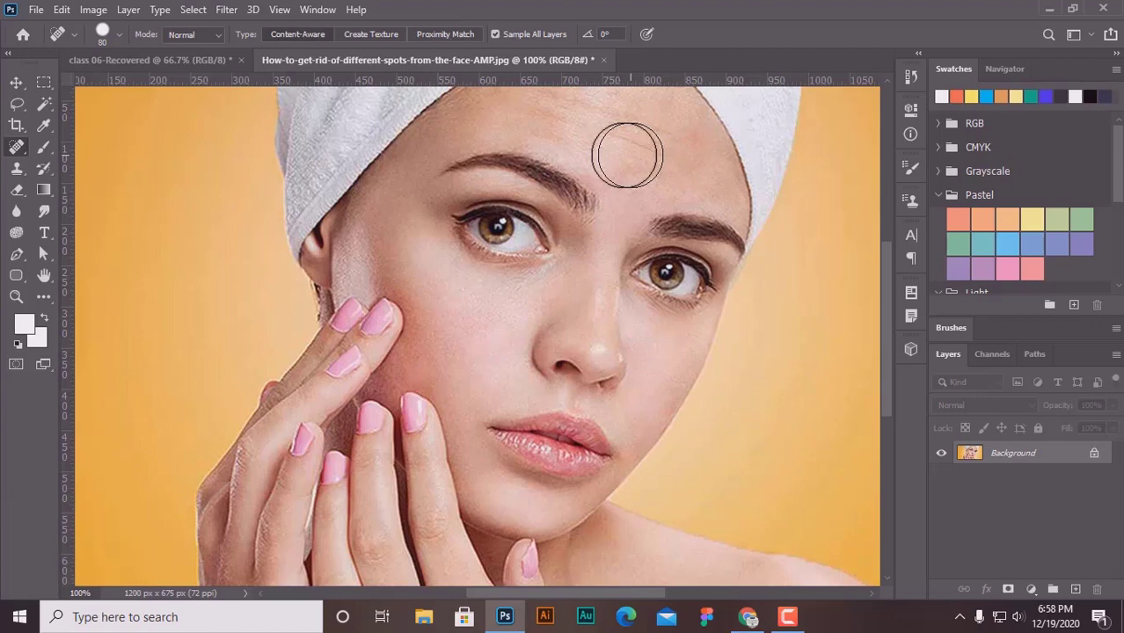
Expand the healing tool group to switch to the Patch Tool
{"action": "left_click_drag", "start_coordinate": [17, 149], "coordinate": [78, 168]}
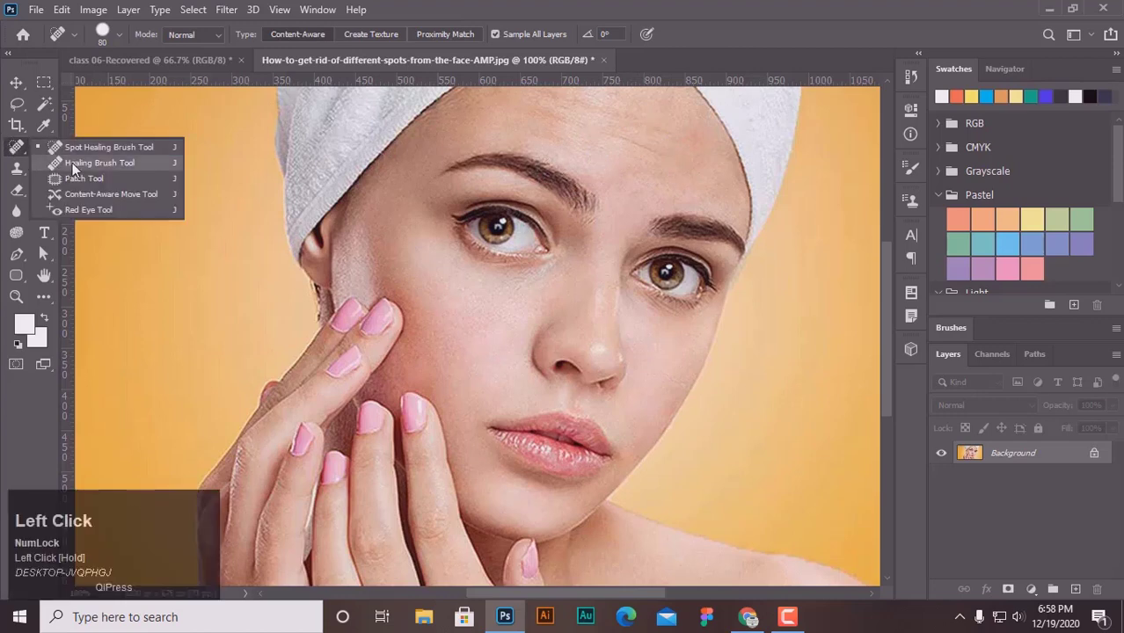
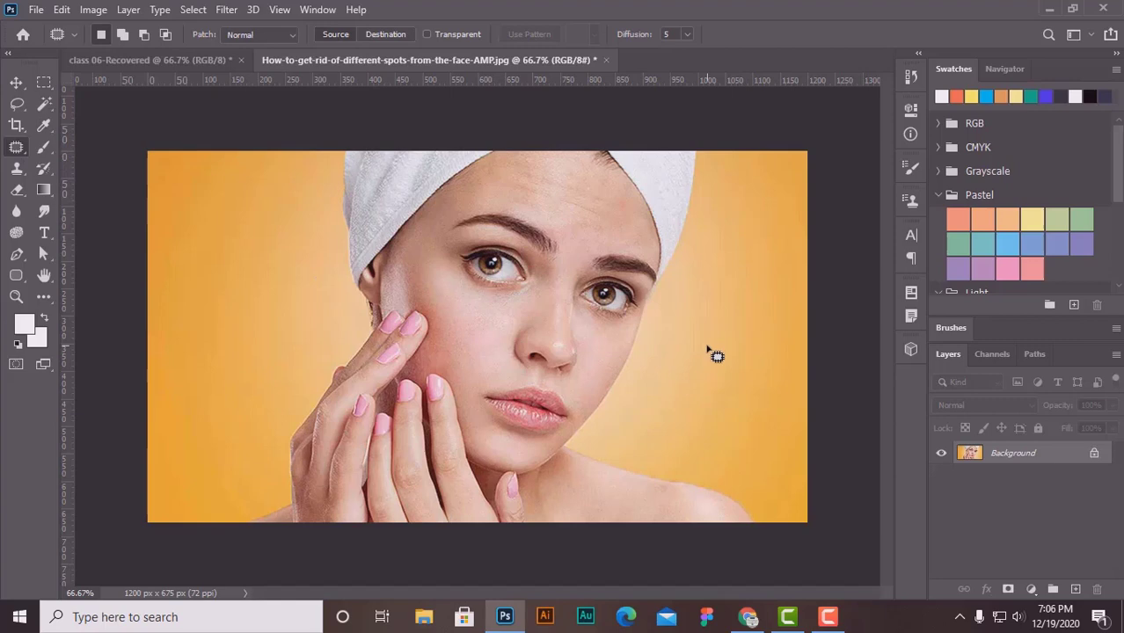
Undo the healing to restore the original acne spots and zoom in on the face
{"action": "key", "text": "ctrl+z"}
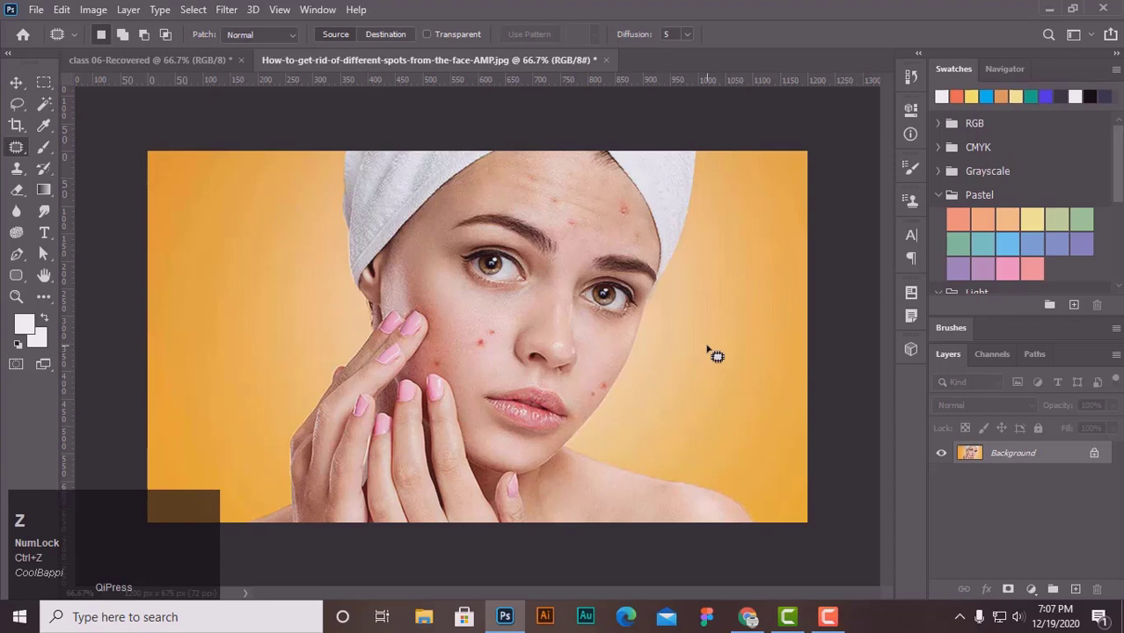
{"action": "key", "text": "ctrl+="}
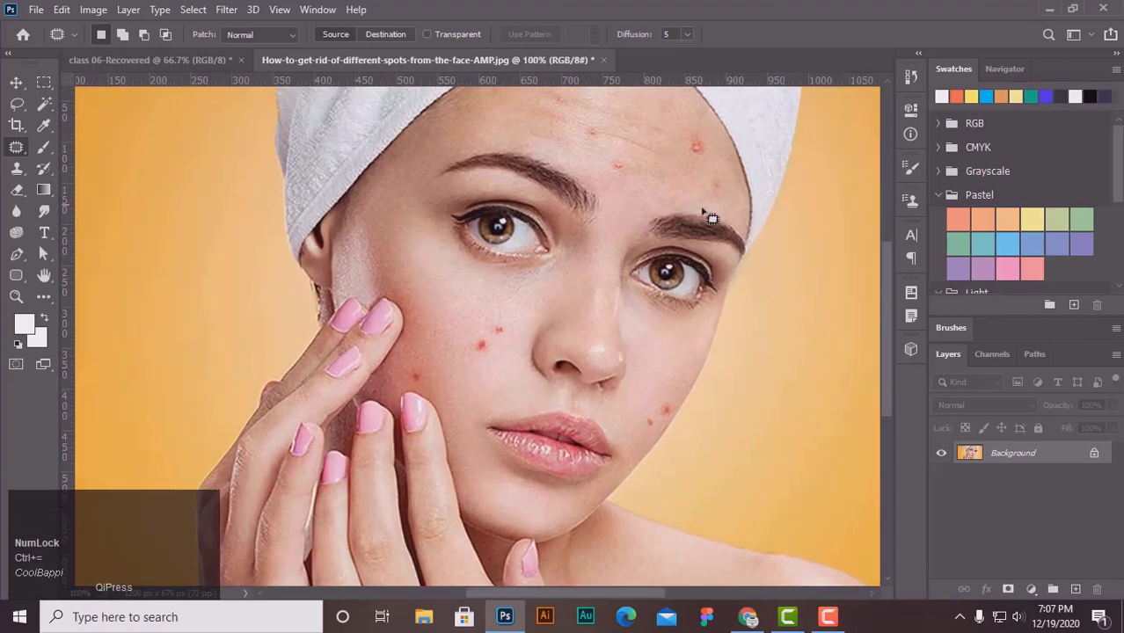
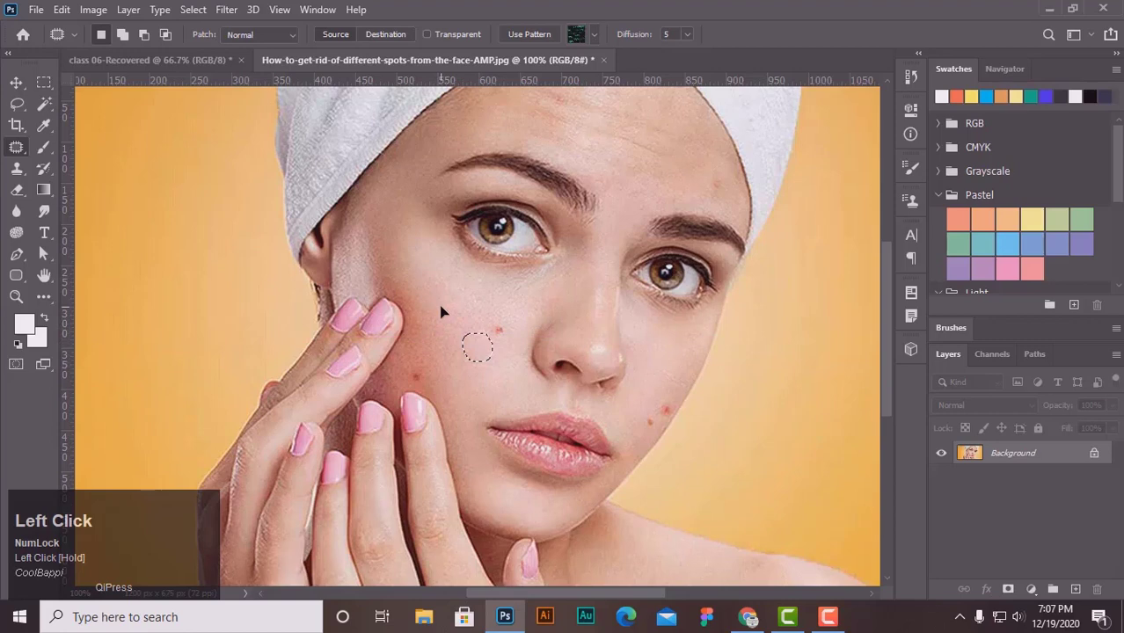
Patch each spot on the cheek, jaw and beside the lips, deselecting after every patch
{"action": "key", "text": "ctrl+d"}
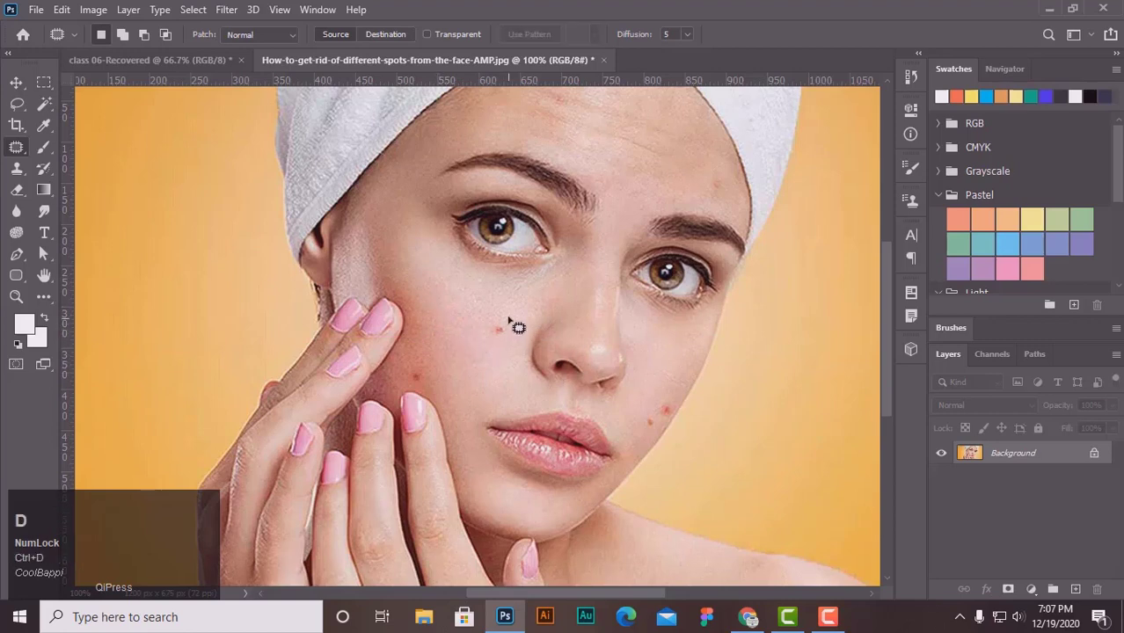
{"action": "key", "text": "ctrl+d"}
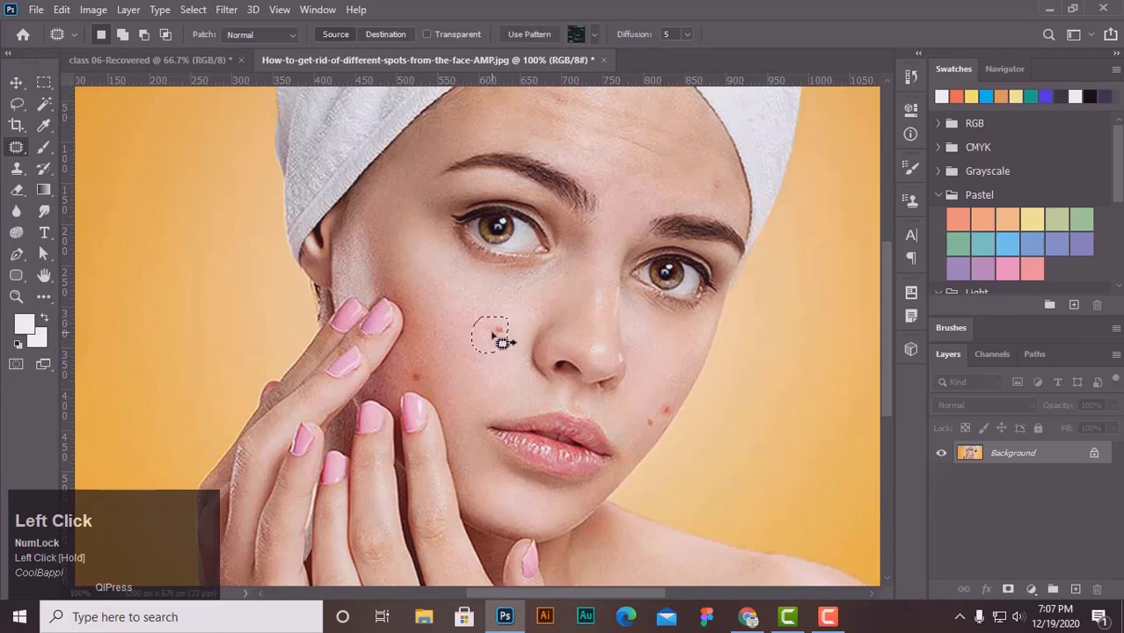
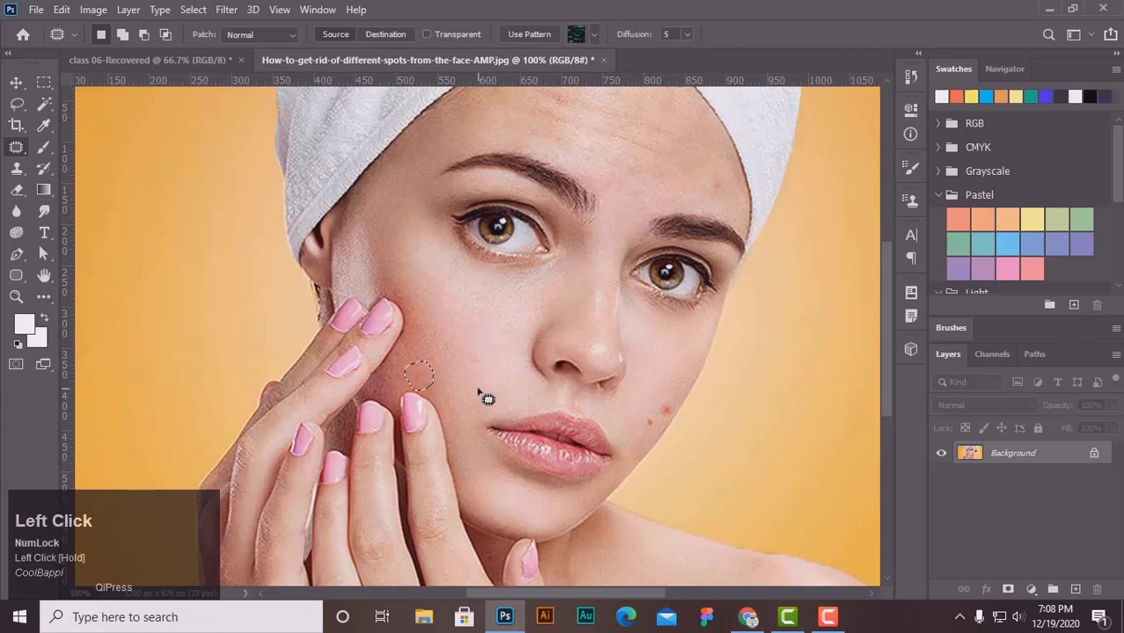
{"action": "key", "text": "ctrl+d"}
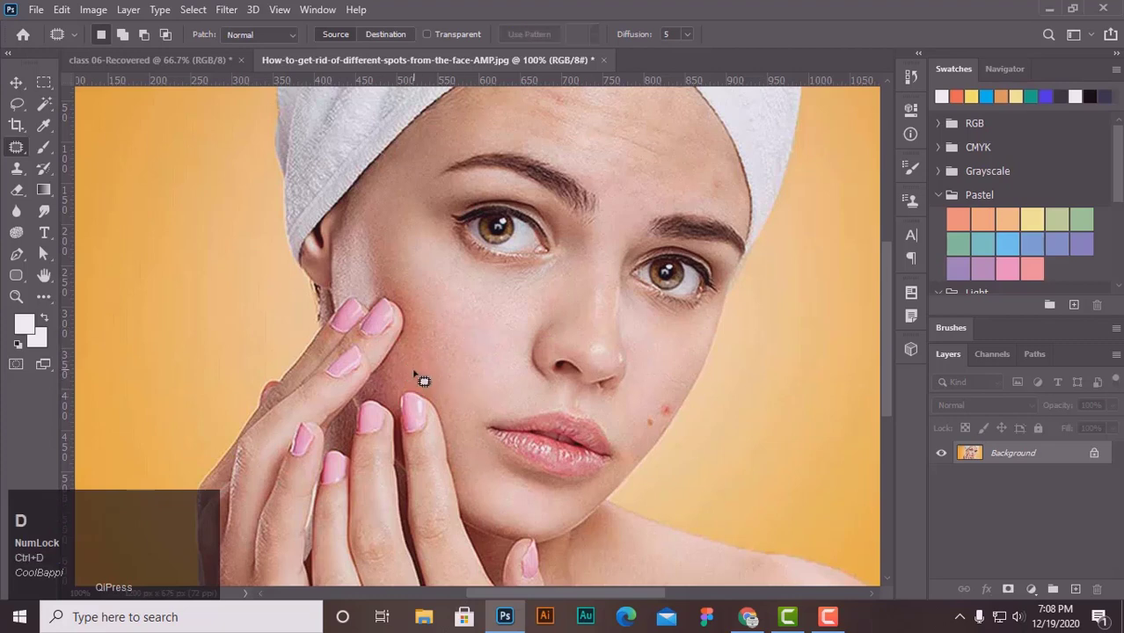
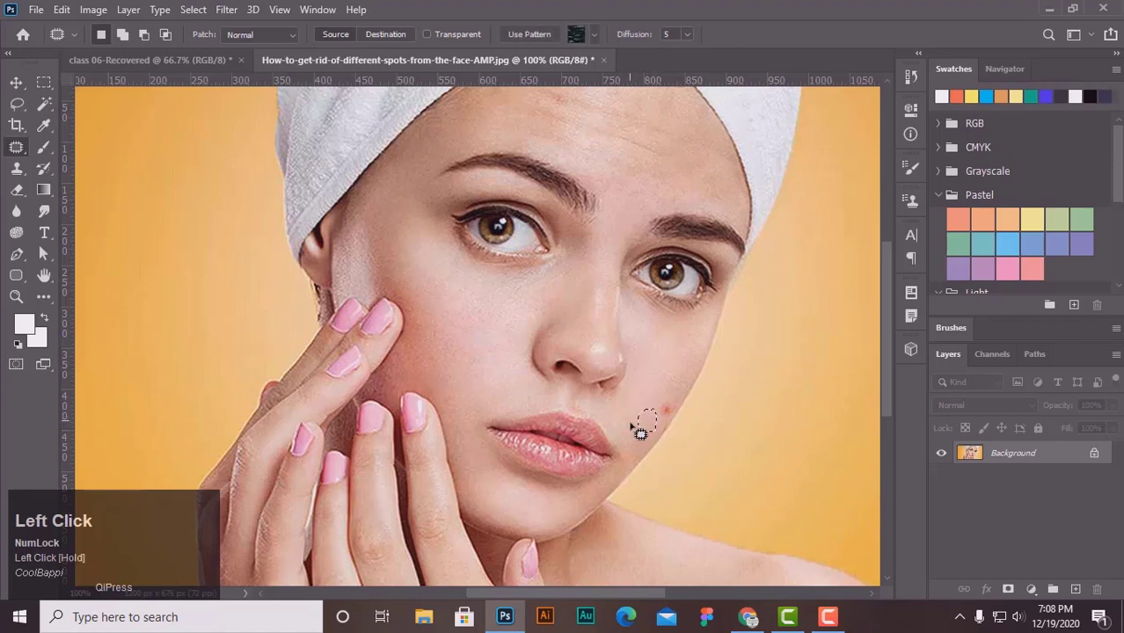
{"action": "key", "text": "ctrl+d"}
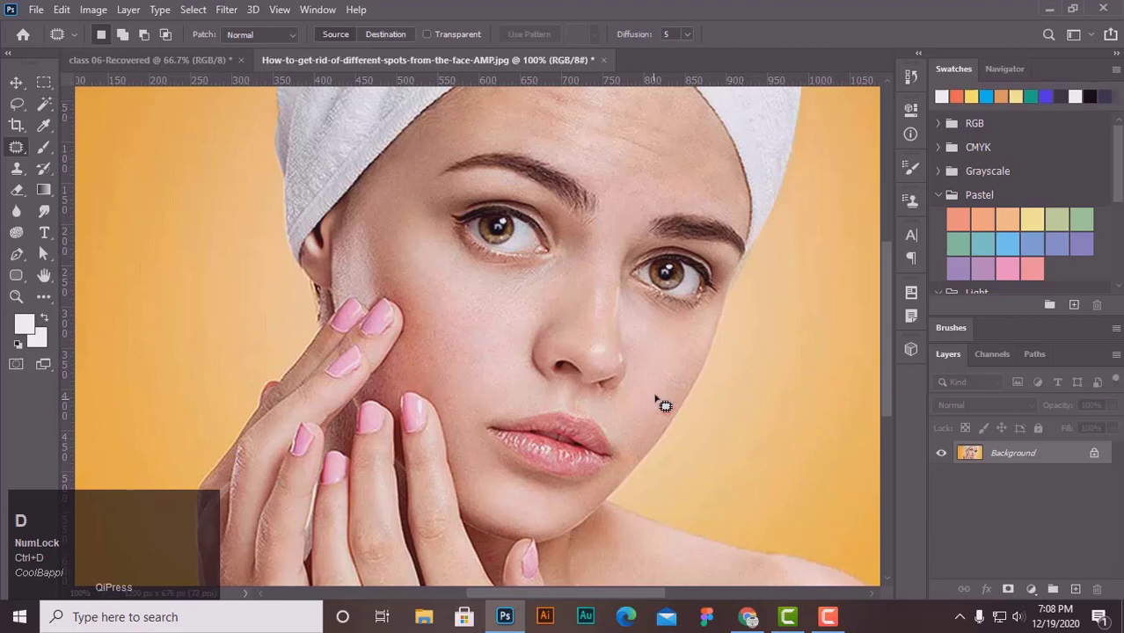
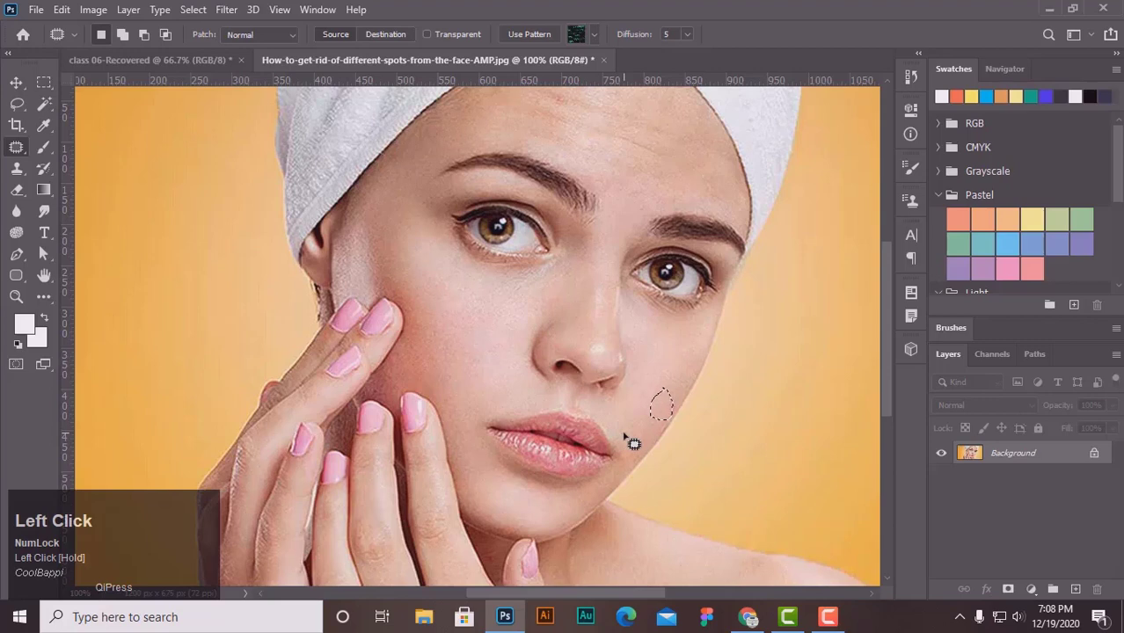
{"action": "key", "text": "ctrl+d"}
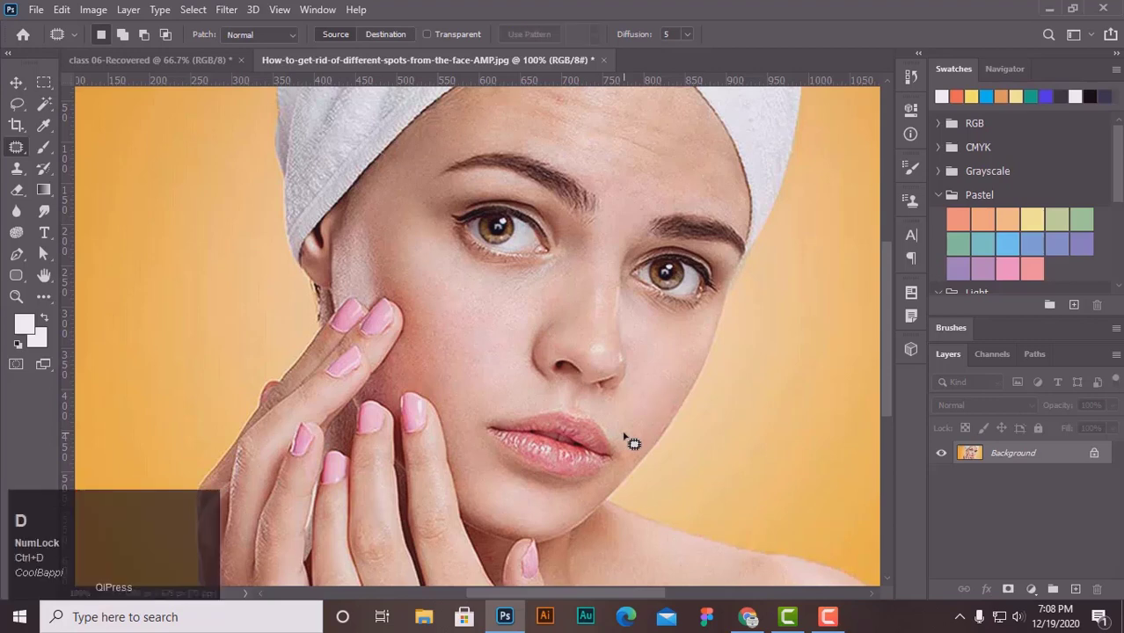
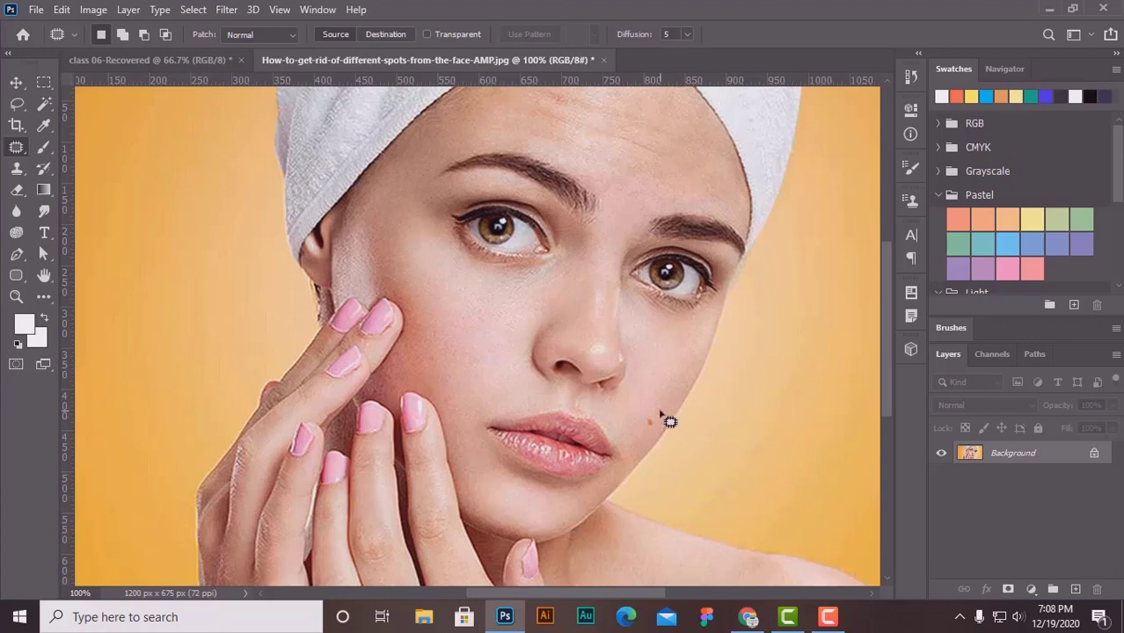
{"action": "key", "text": "ctrl+d"}
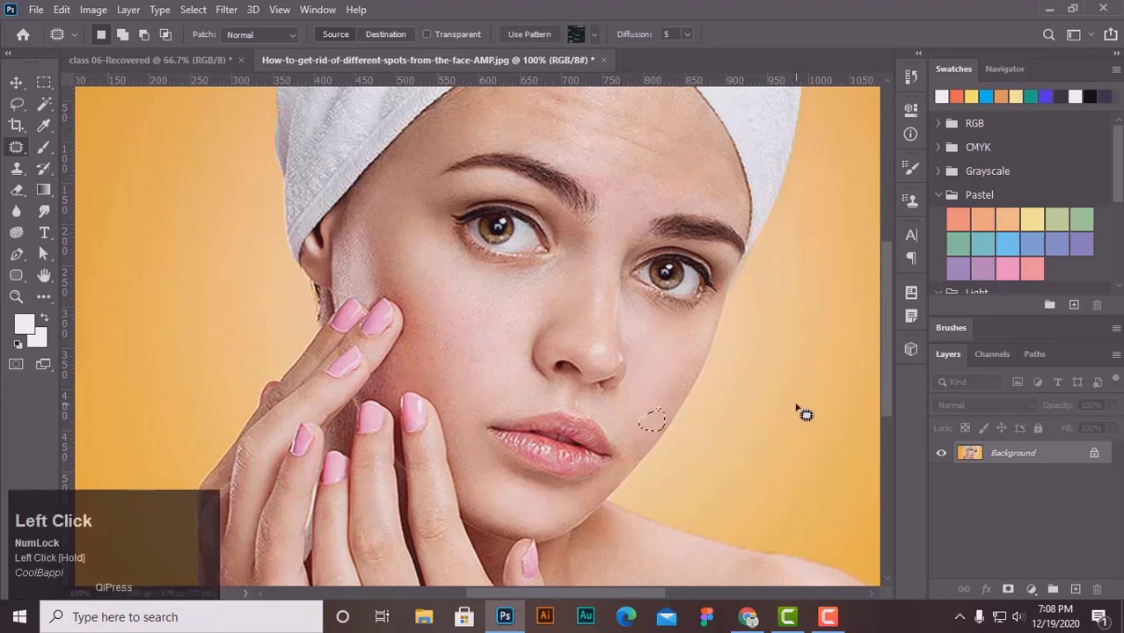
{"action": "key", "text": "ctrl+d"}
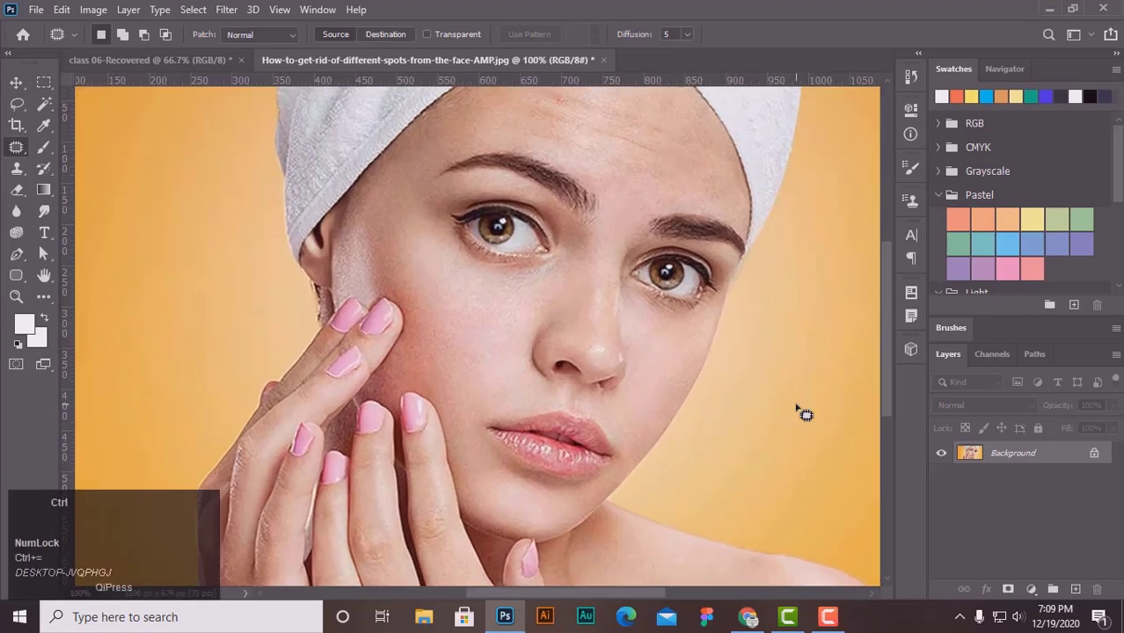
Close the patched portrait document, leaving the blank Class 06 canvas open
{"action": "left_click_drag", "start_coordinate": [24, 152], "coordinate": [99, 179]}
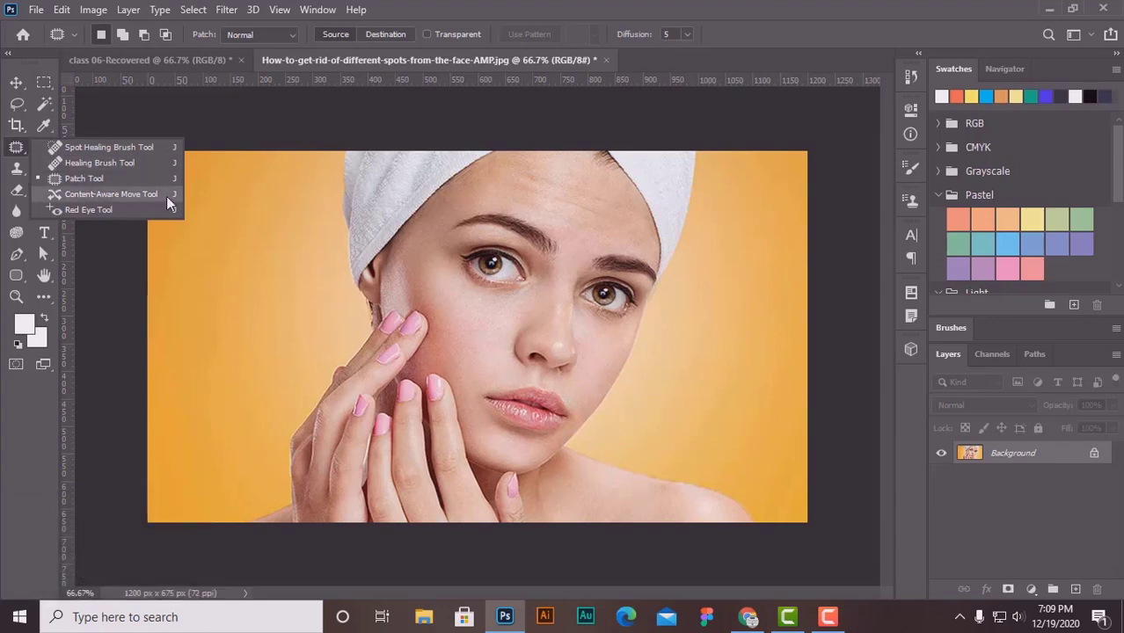
{"action": "left_click", "coordinate": [21, 89]}
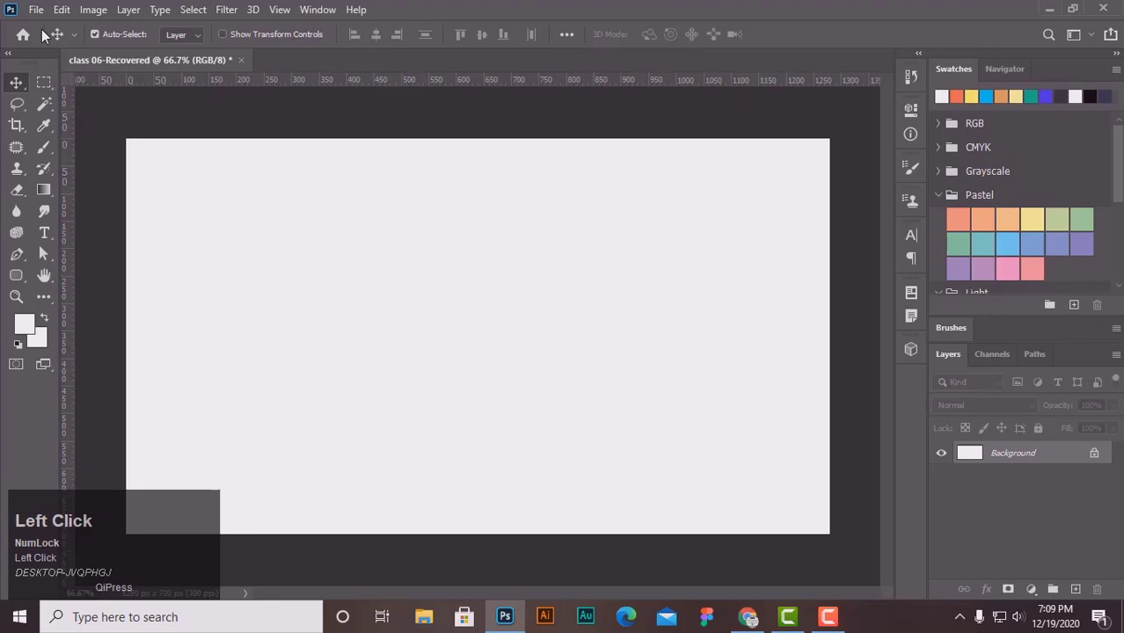
Open the snowy summit photo pexels-simon-migaj-1081111 and zoom in on the hiker
{"action": "left_click", "coordinate": [49, 50]}
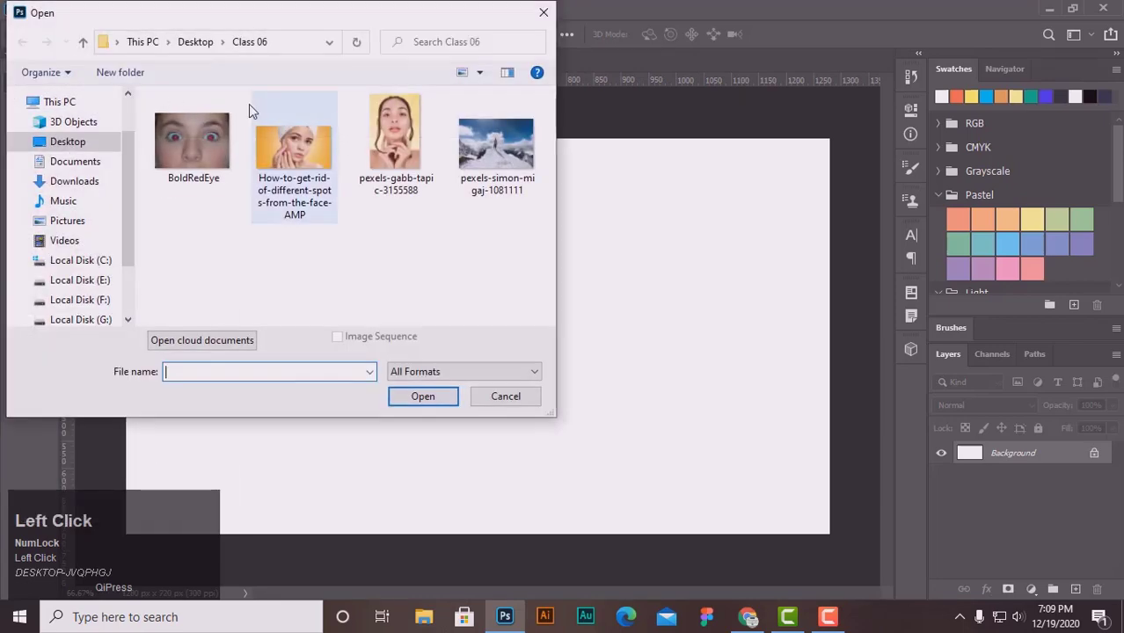
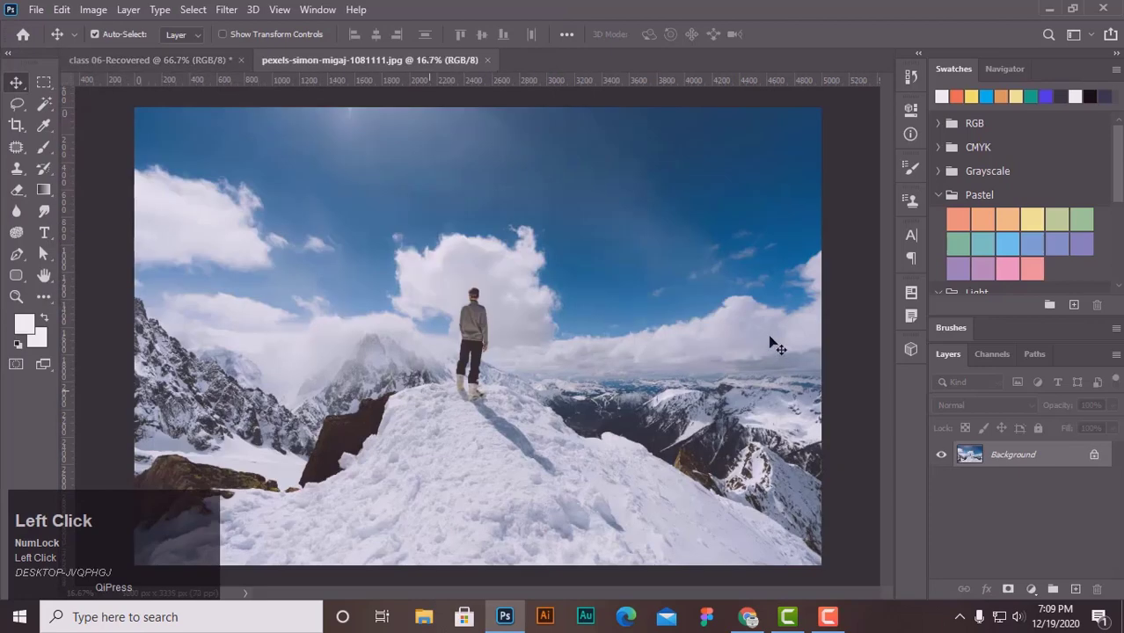
{"action": "key", "text": "ctrl+="}
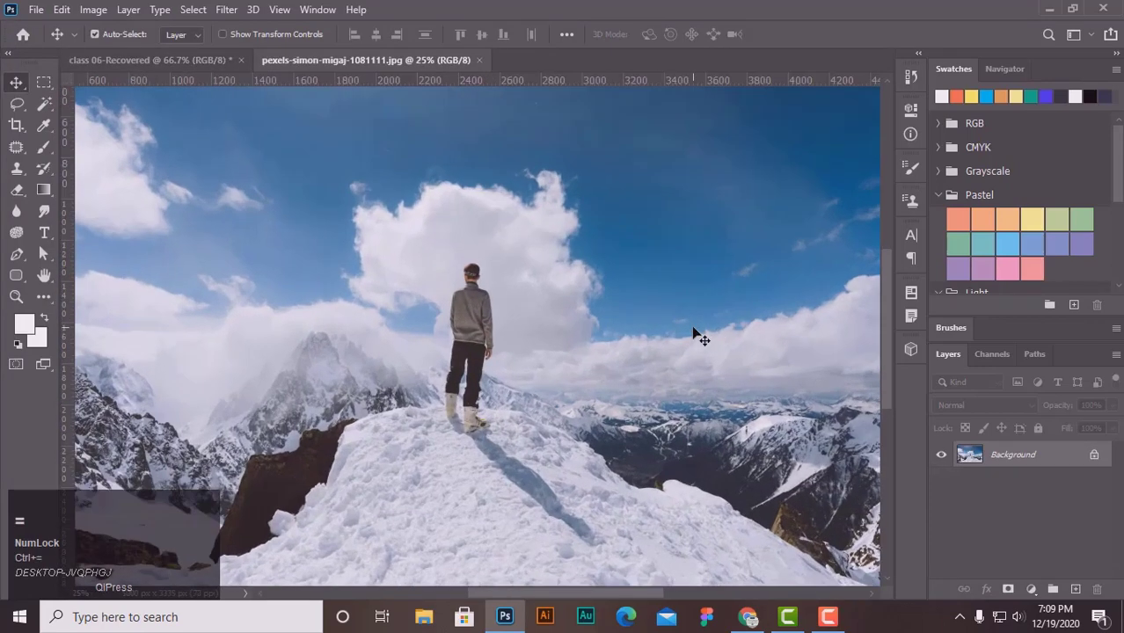
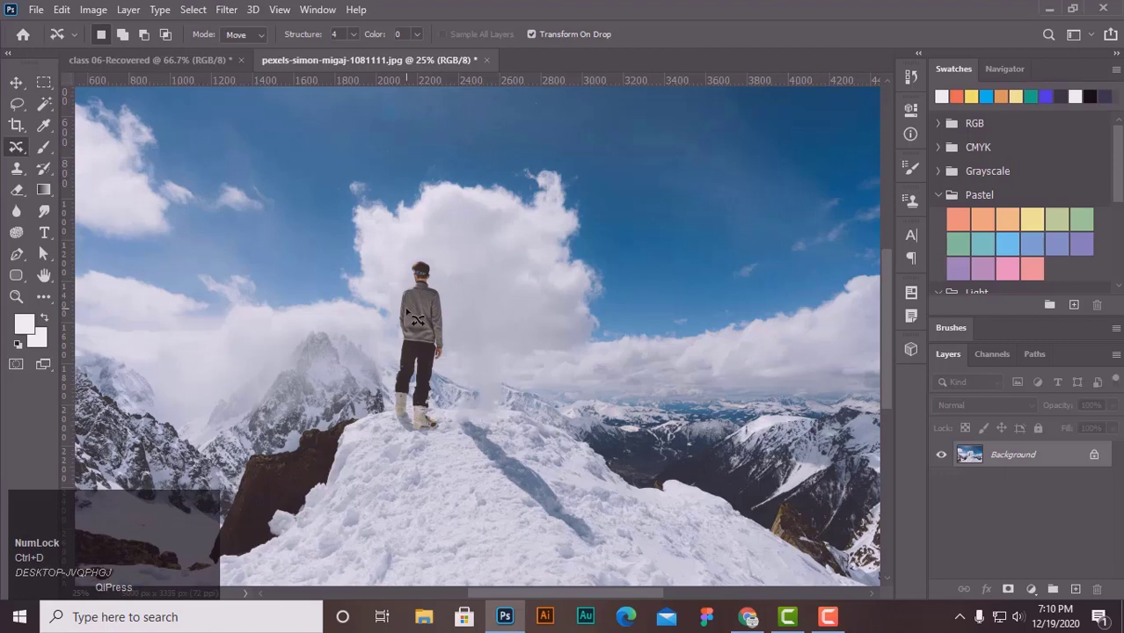
Undo the first hiker move, redo it further left beside the big cloud, then deselect
{"action": "key", "text": "ctrl+z"}
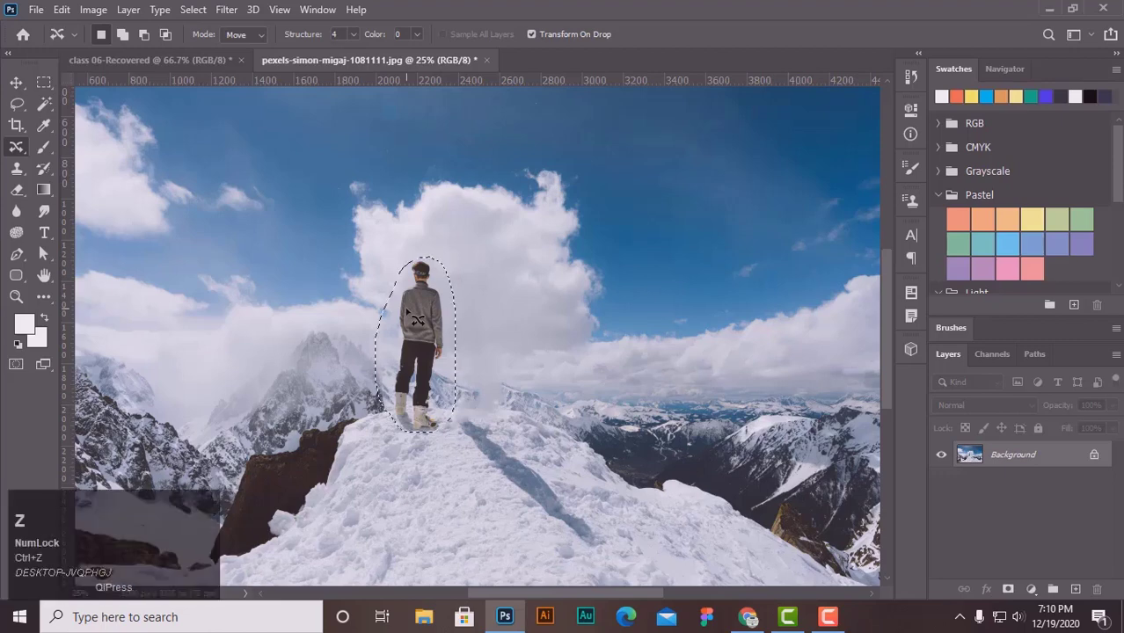
{"action": "key", "text": "ctrl+z"}
{"action": "key", "text": "ctrl+d"}
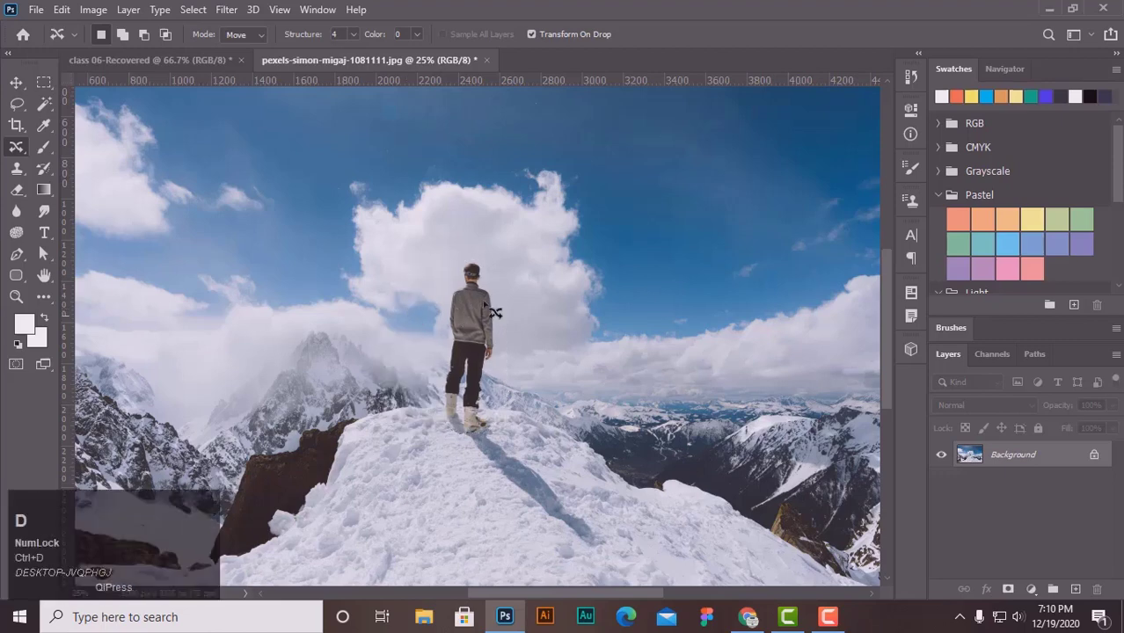
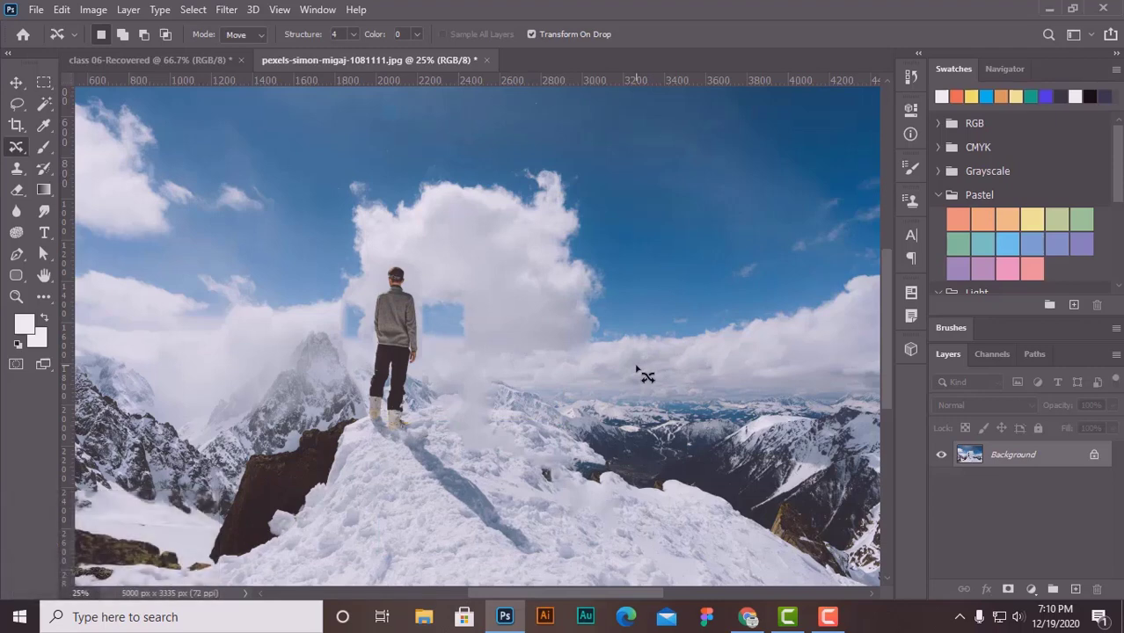
{"action": "key", "text": "ctrl+d"}
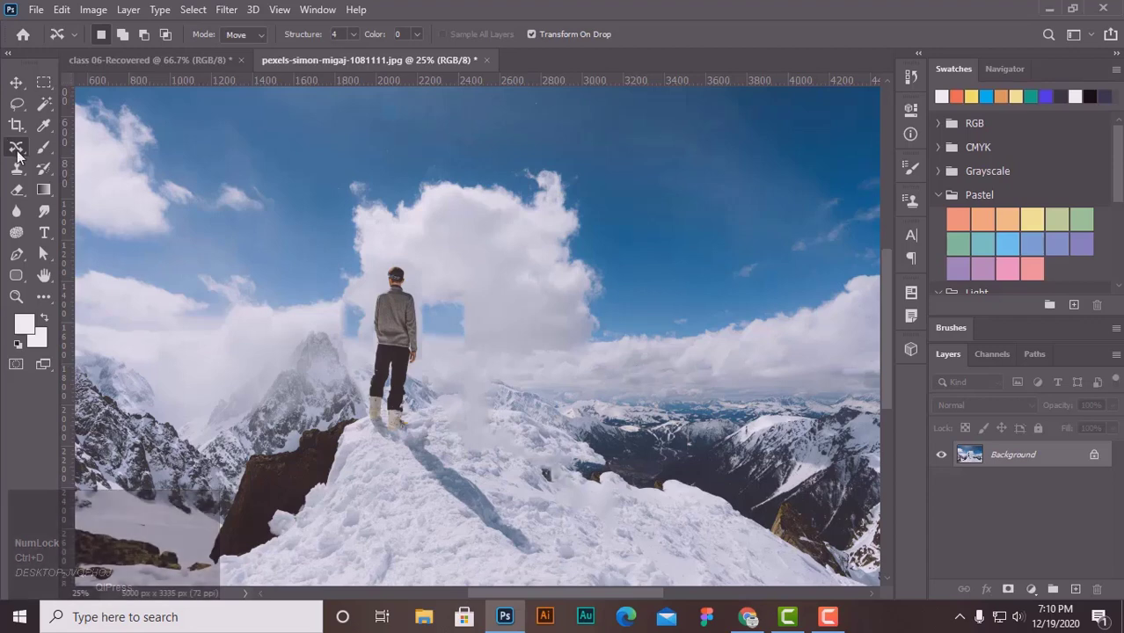
Review the healing tool group, keeping the Content-Aware Move Tool active
{"action": "left_click_drag", "start_coordinate": [27, 152], "coordinate": [160, 200]}
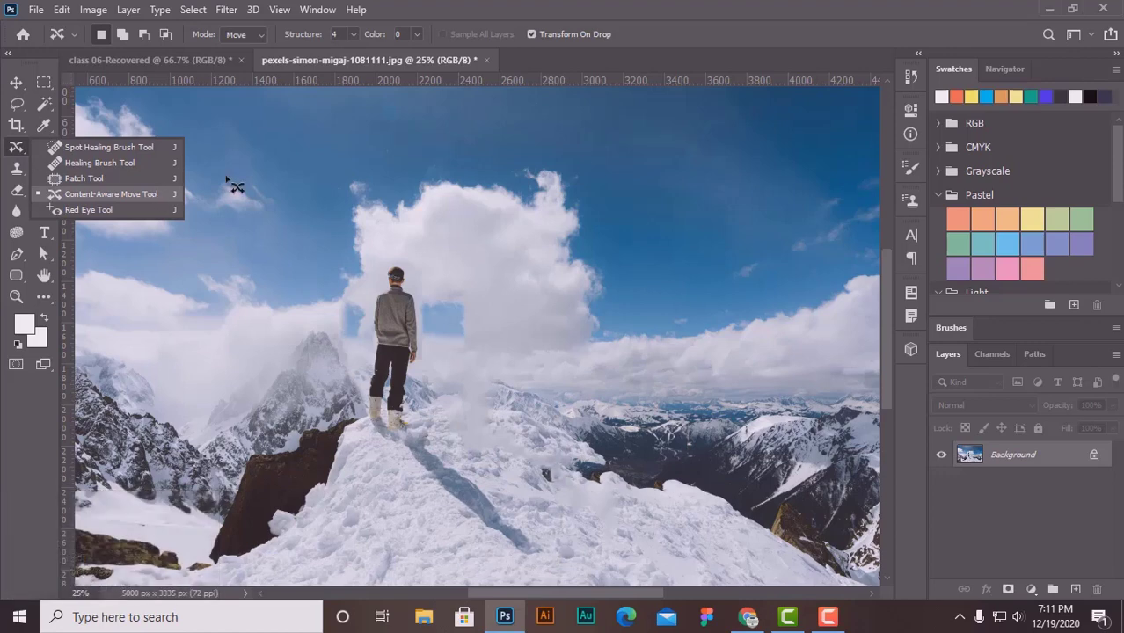
{"action": "left_click", "coordinate": [521, 6]}
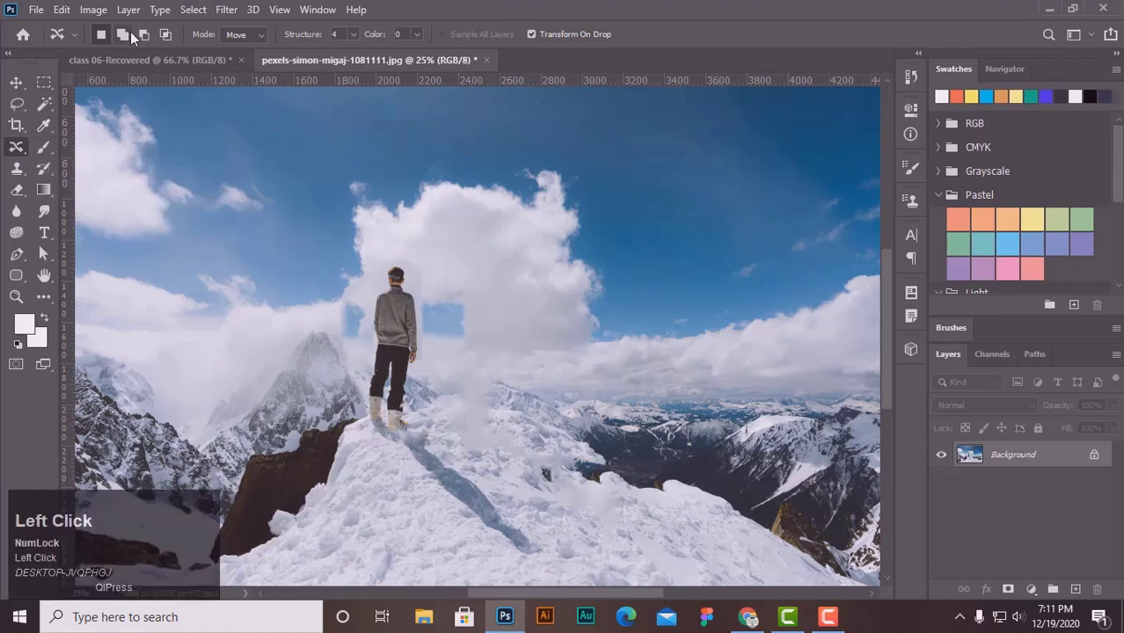
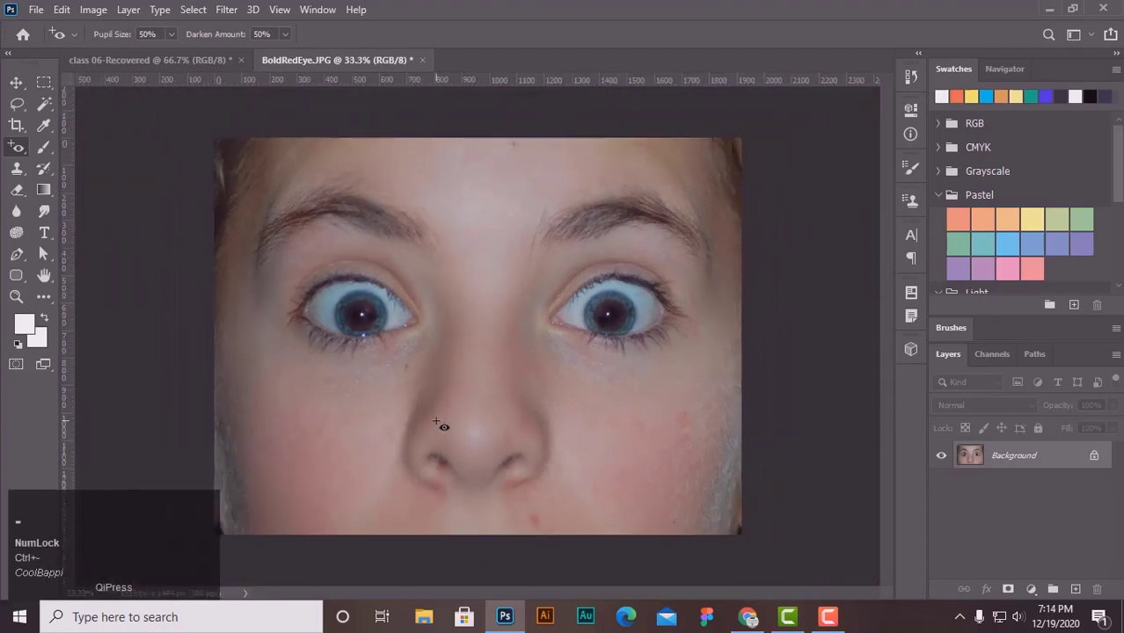
Open the painting brush tool group with the Brush Tool active
{"action": "left_click_drag", "start_coordinate": [22, 154], "coordinate": [130, 171]}
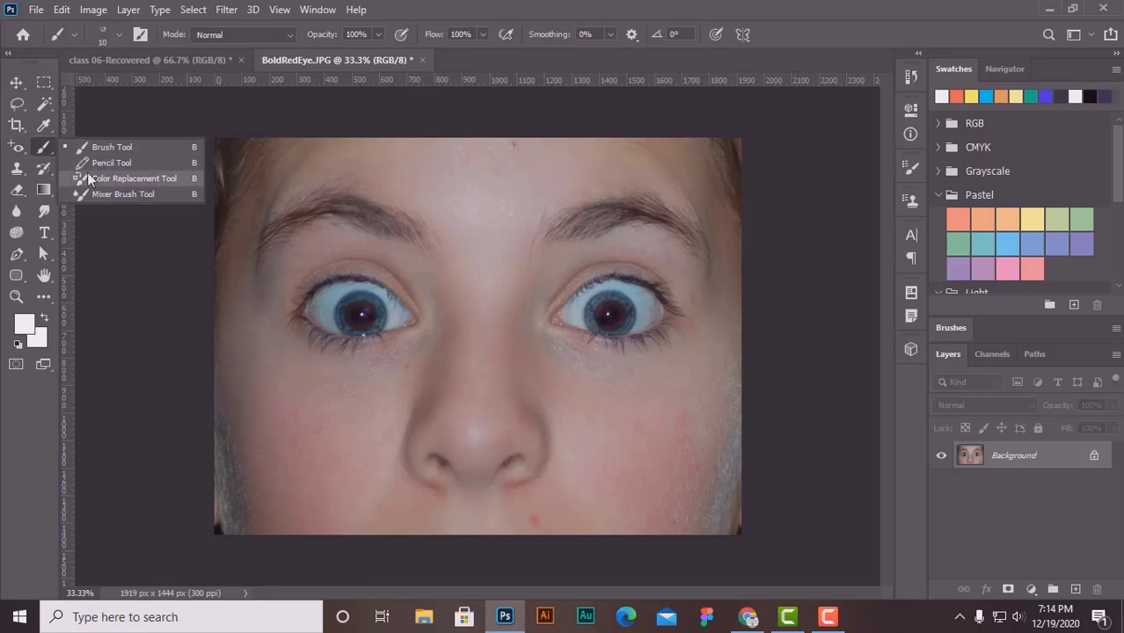
Switch from spot healing to the regular Brush Tool at 90 px, reviewing the brush variants
{"action": "left_click", "coordinate": [19, 87]}
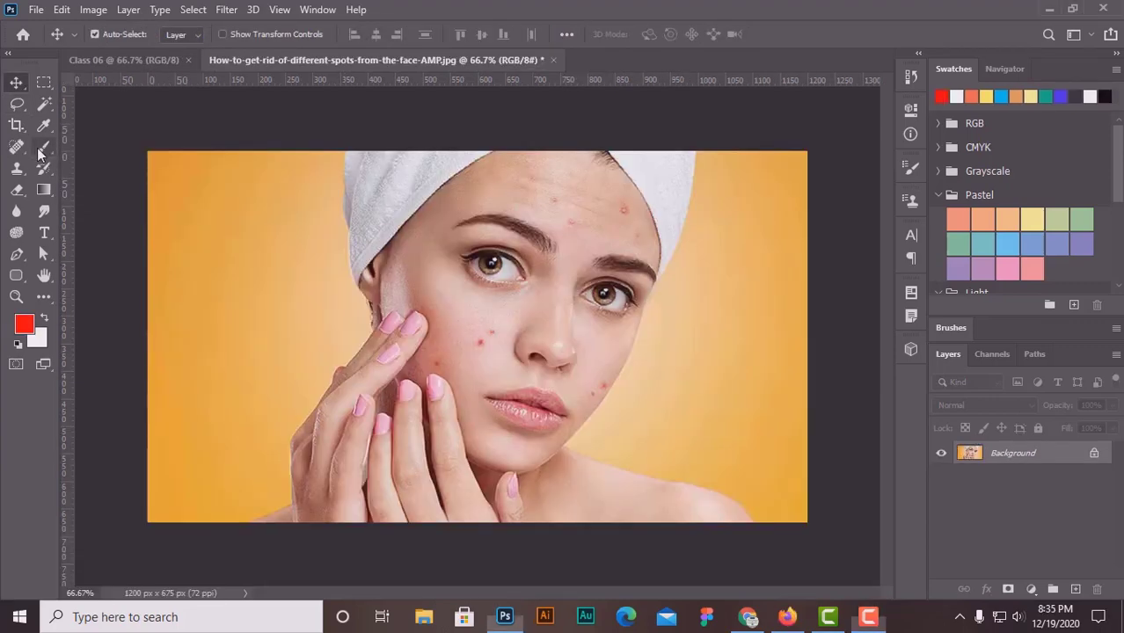
{"action": "left_click_drag", "start_coordinate": [49, 150], "coordinate": [22, 154]}
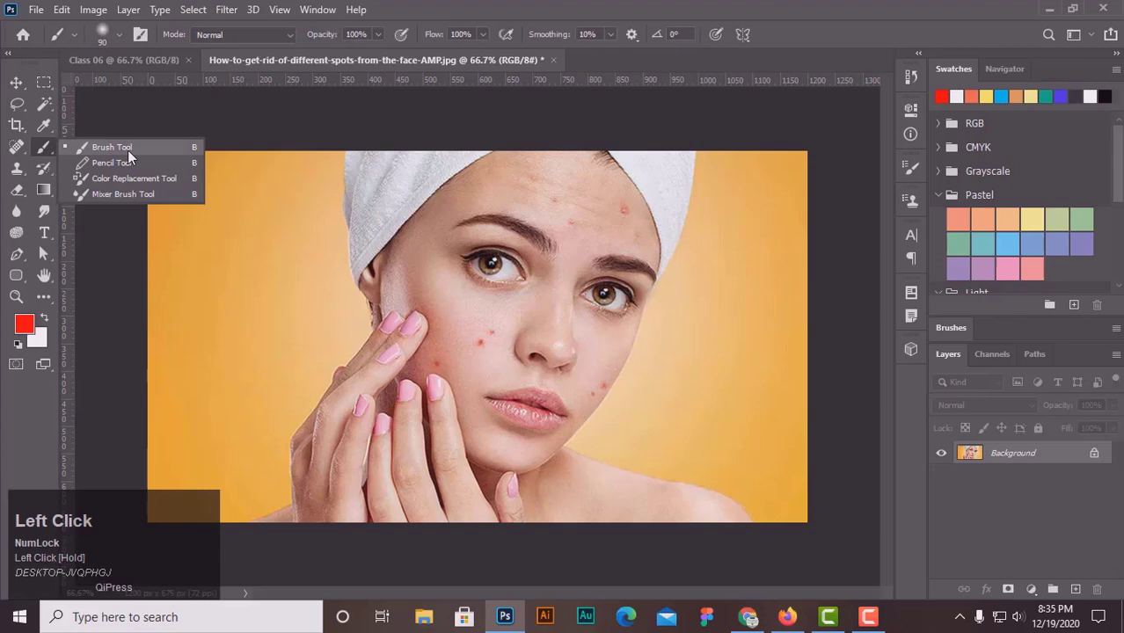
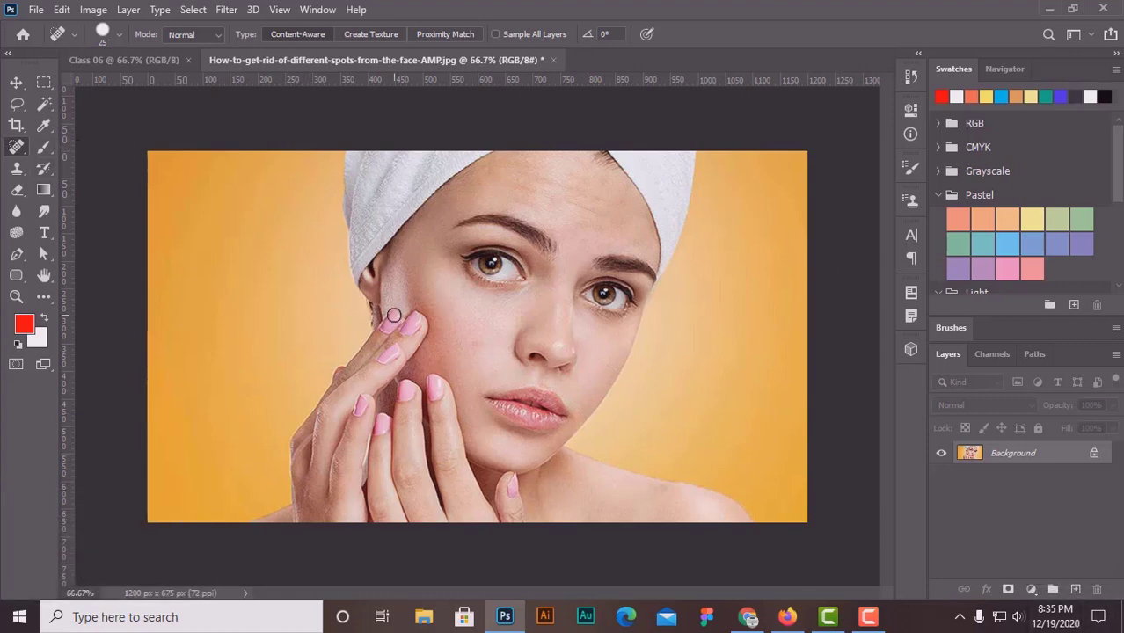
{"action": "key", "text": "b"}
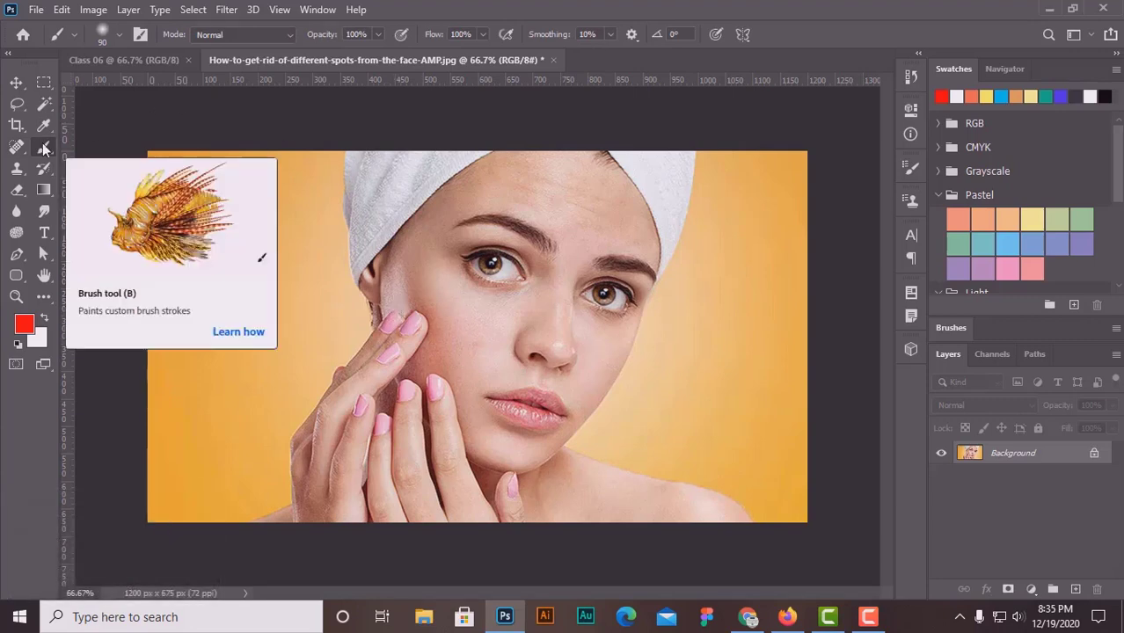
{"action": "left_click_drag", "start_coordinate": [51, 147], "coordinate": [52, 147]}
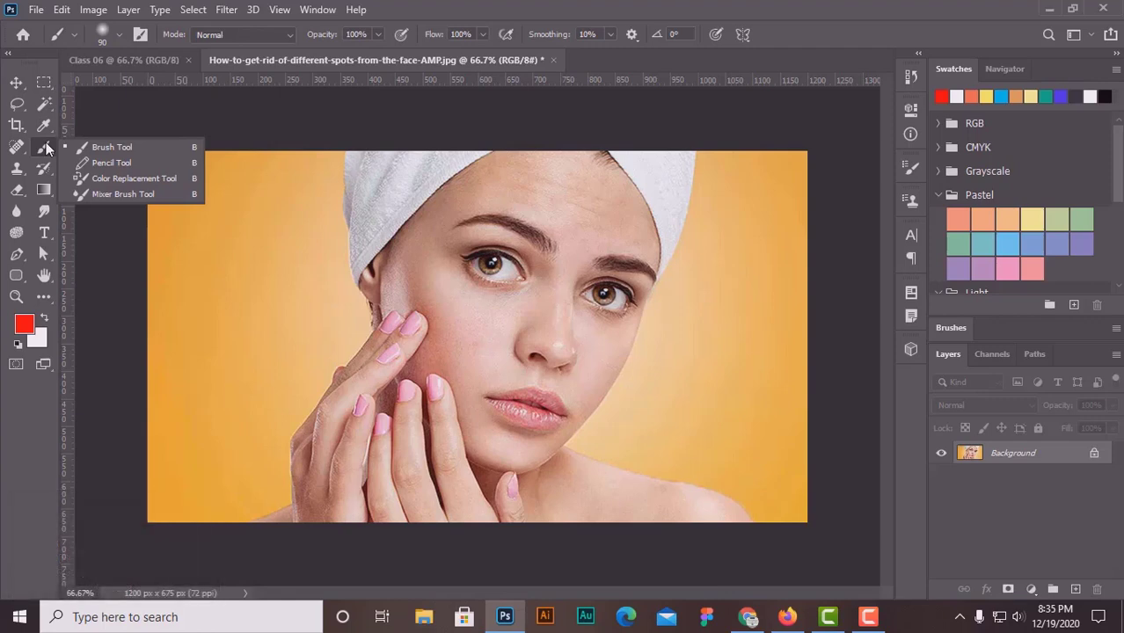
{"action": "double_click", "coordinate": [21, 88]}
{"action": "key", "text": "b"}
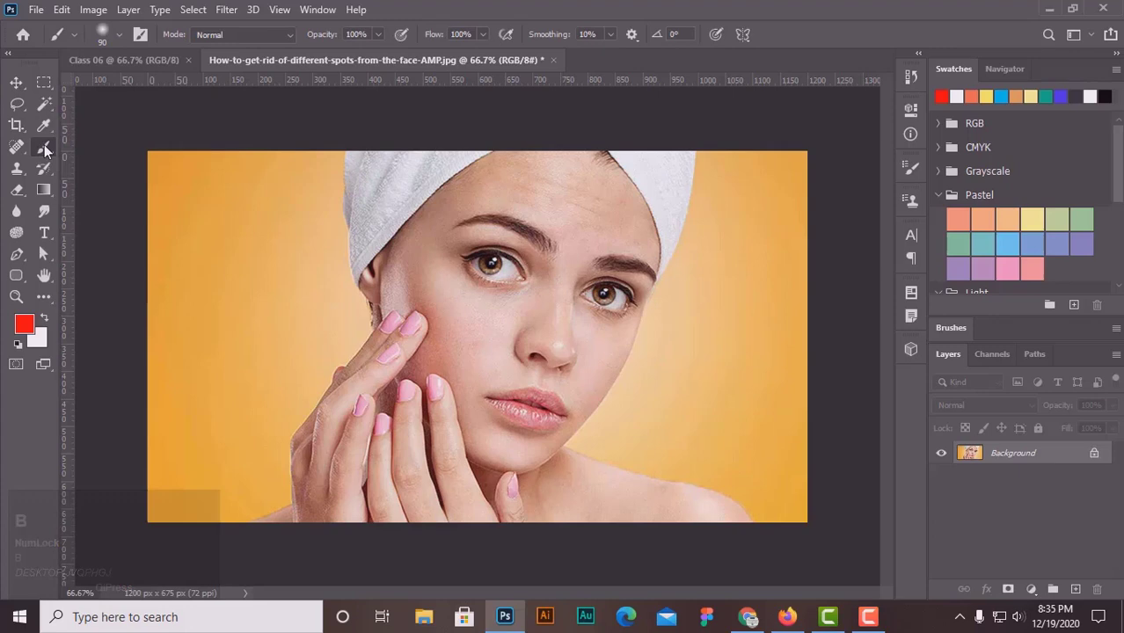
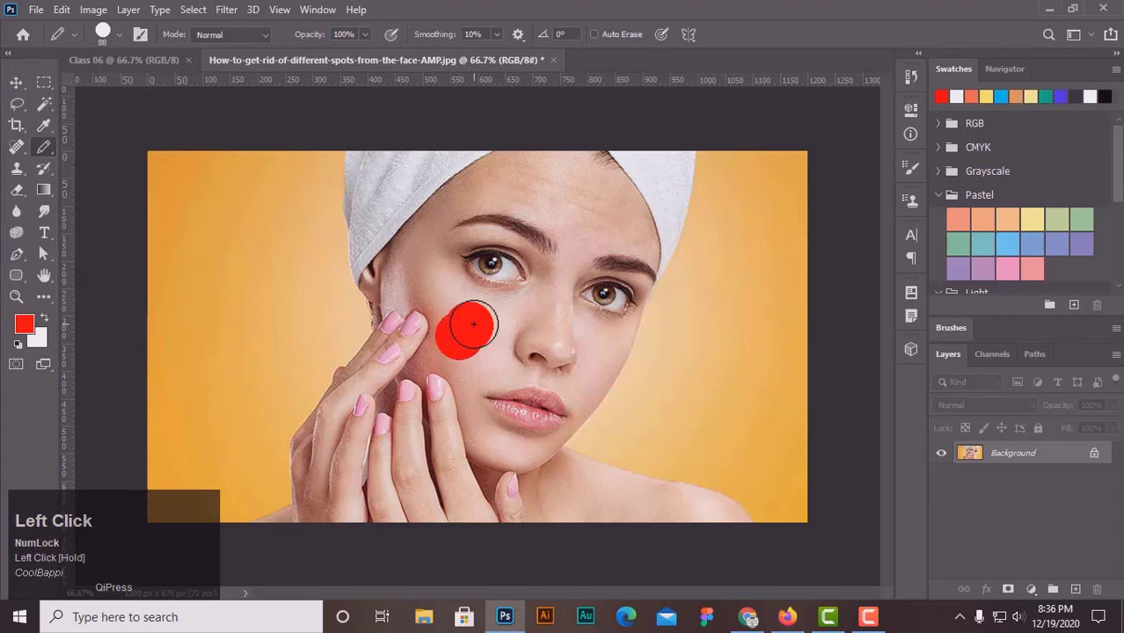
Dab soft red spots at 0% hardness, then undo every red stroke, leaving the face unmarked
{"action": "key", "text": "ctrl+z"}
{"action": "left_click", "coordinate": [122, 39]}
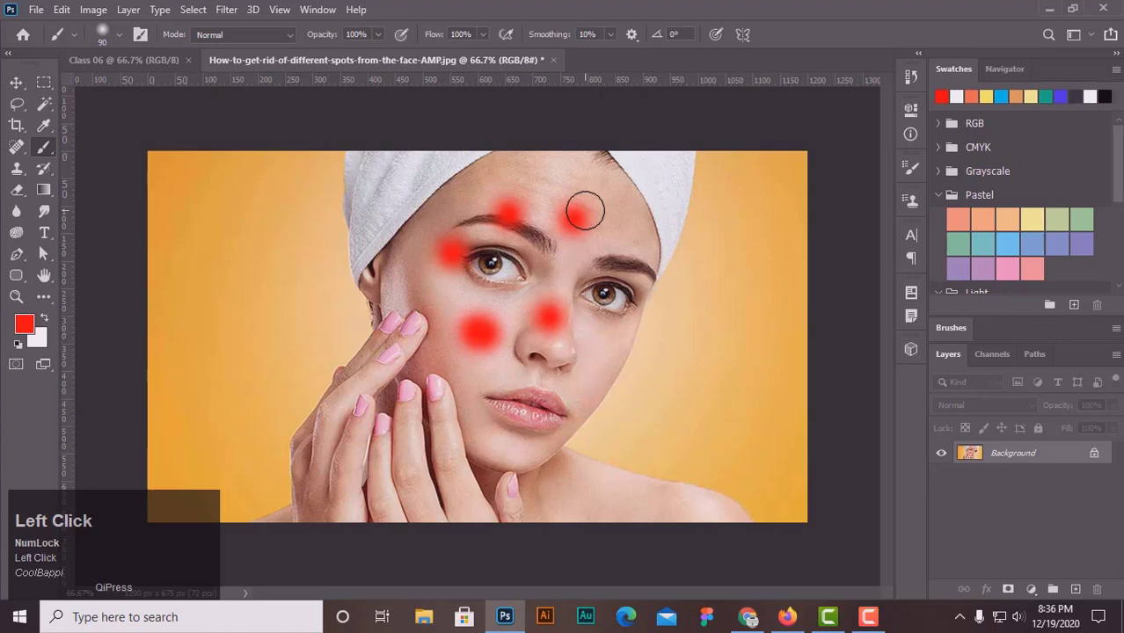
{"action": "key", "text": "ctrl+z"}
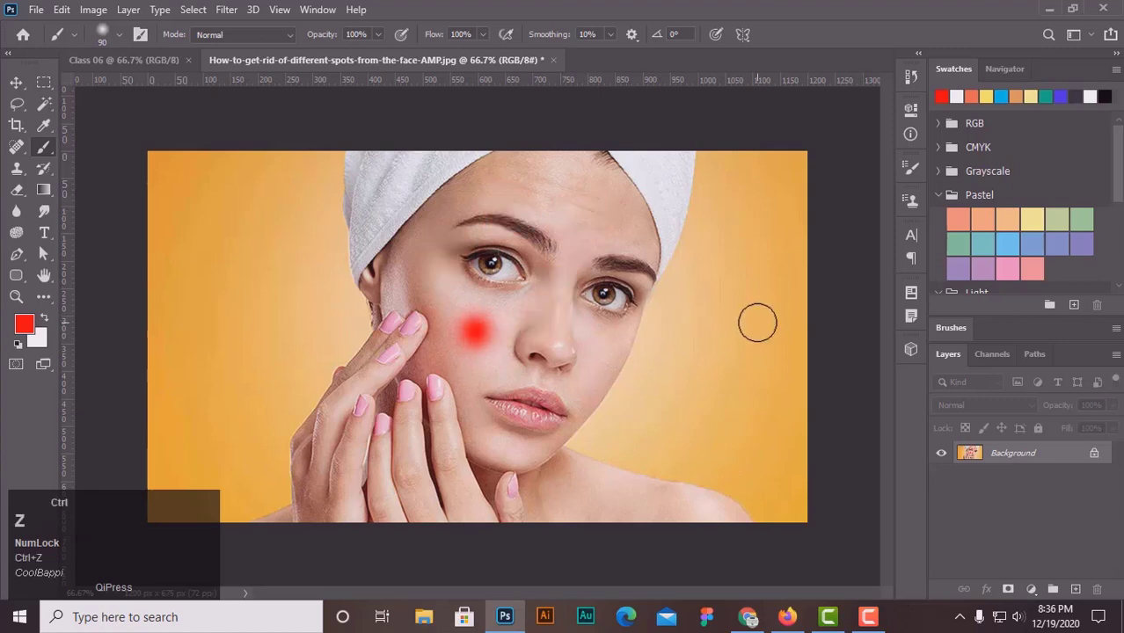
{"action": "key", "text": "ctrl+="}
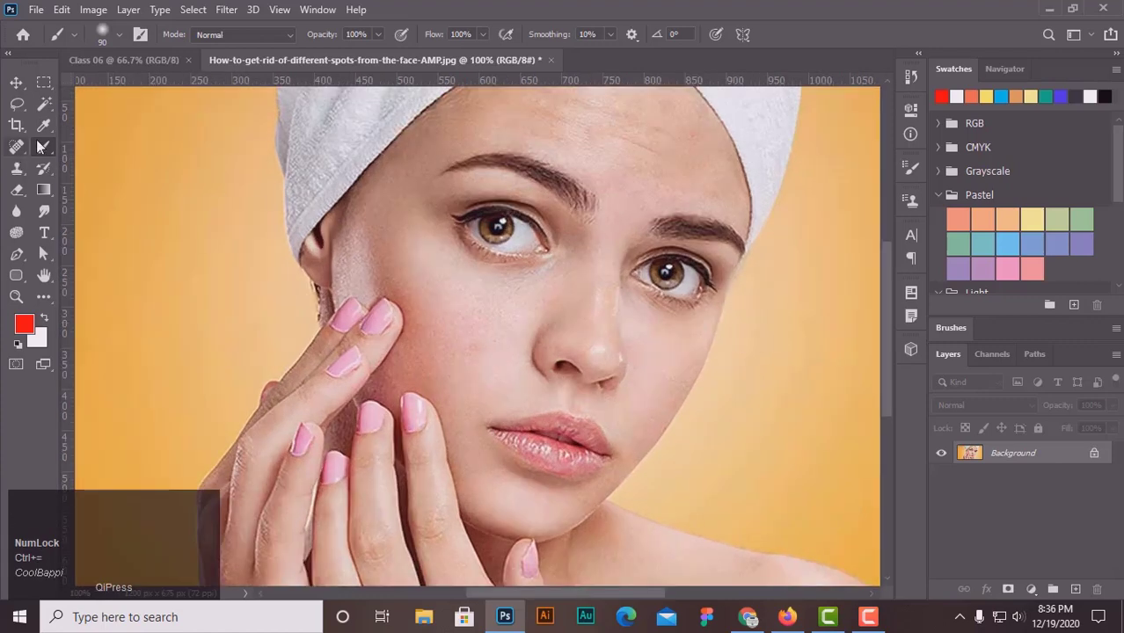
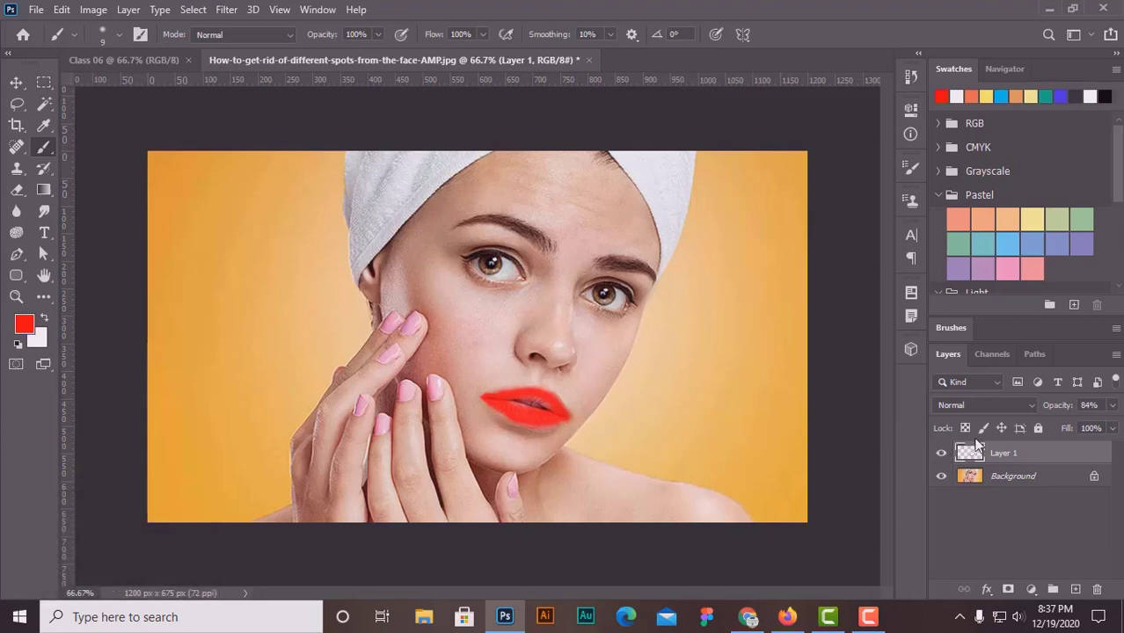
Sample a brown paint colour from the photo, then return to the Brush Tool
{"action": "key", "text": "ctrl+-"}
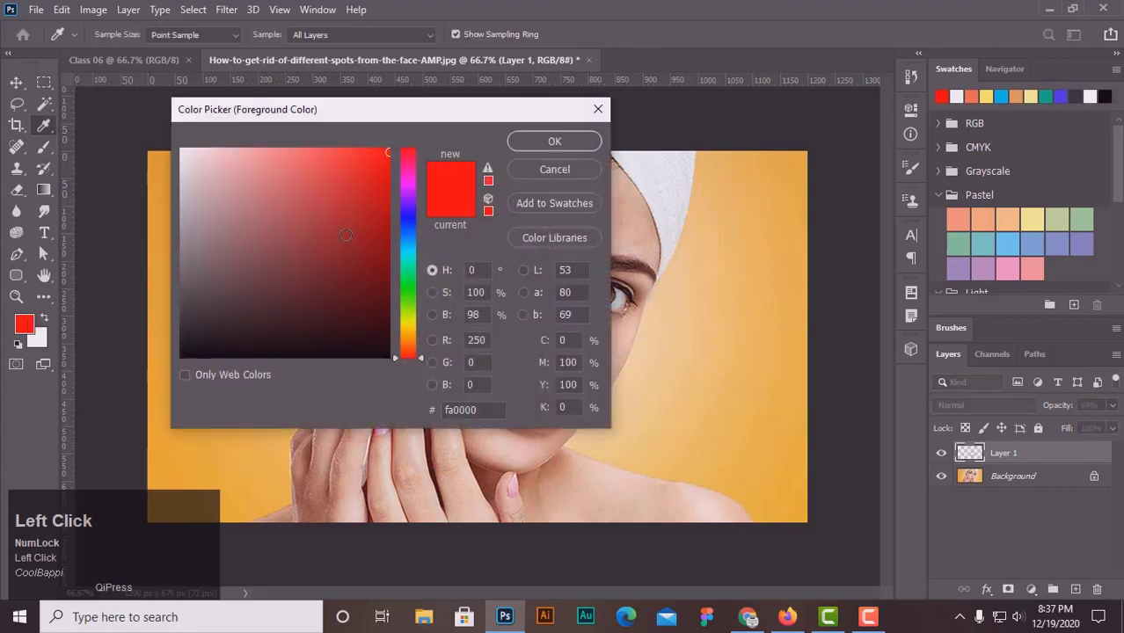
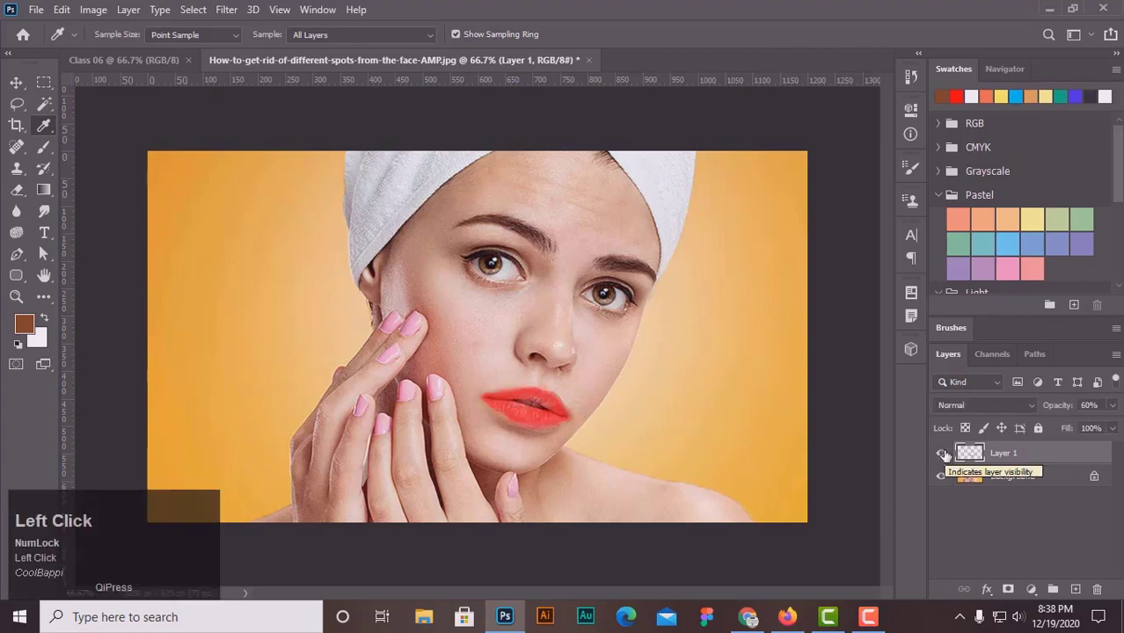
{"action": "left_click", "coordinate": [49, 150]}
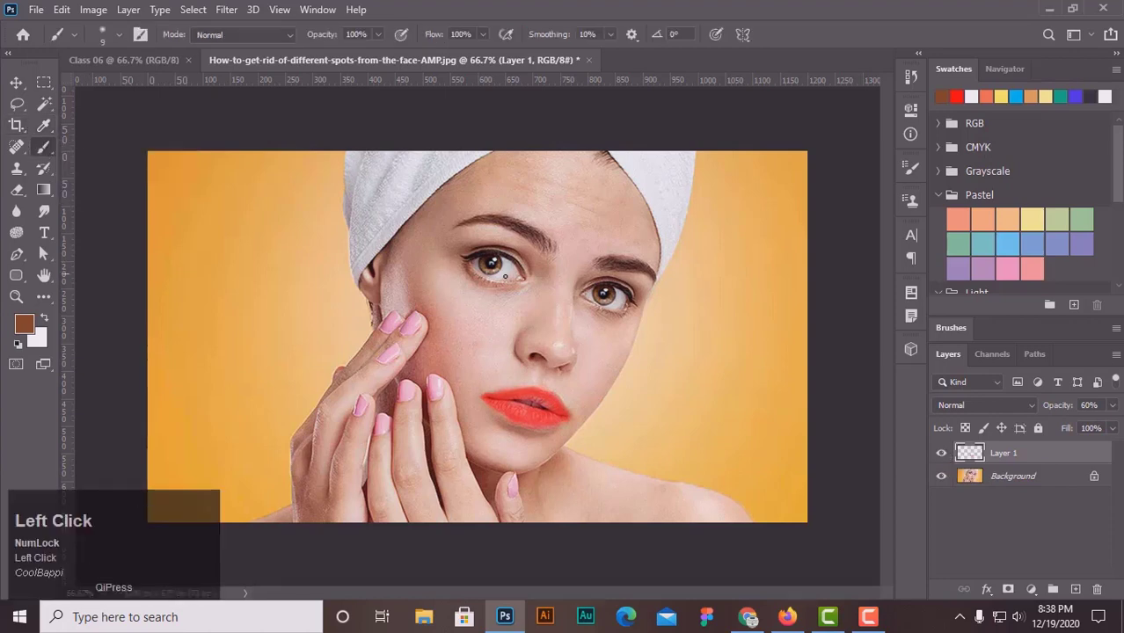
{"action": "left_click_drag", "start_coordinate": [55, 148], "coordinate": [120, 167]}
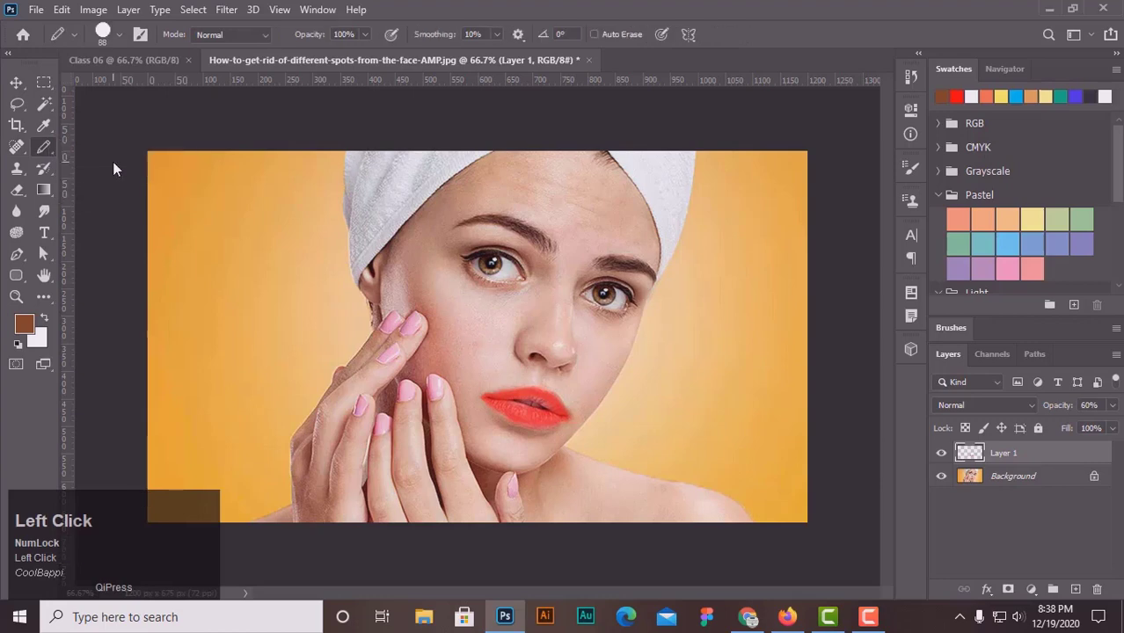
{"action": "key", "text": "ctrl+="}
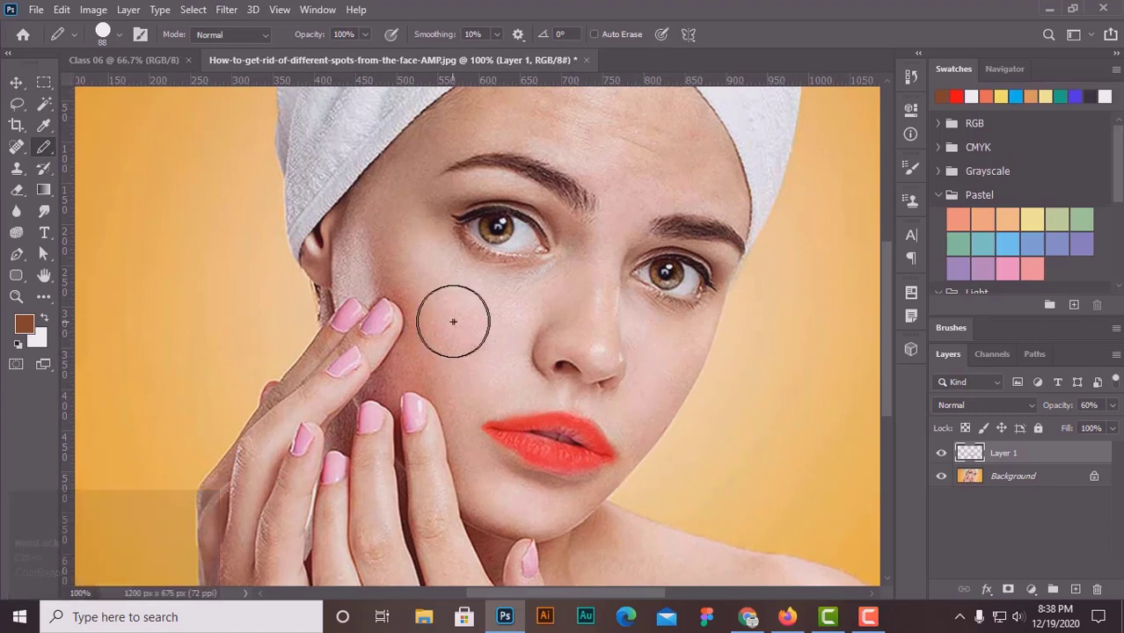
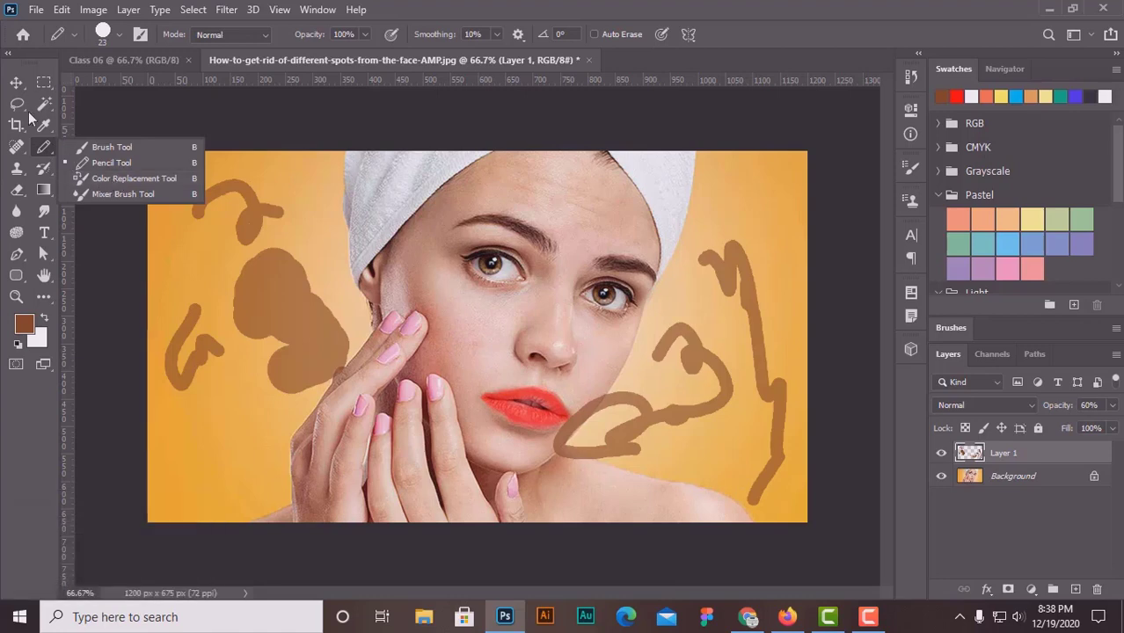
{"action": "left_click", "coordinate": [20, 90]}
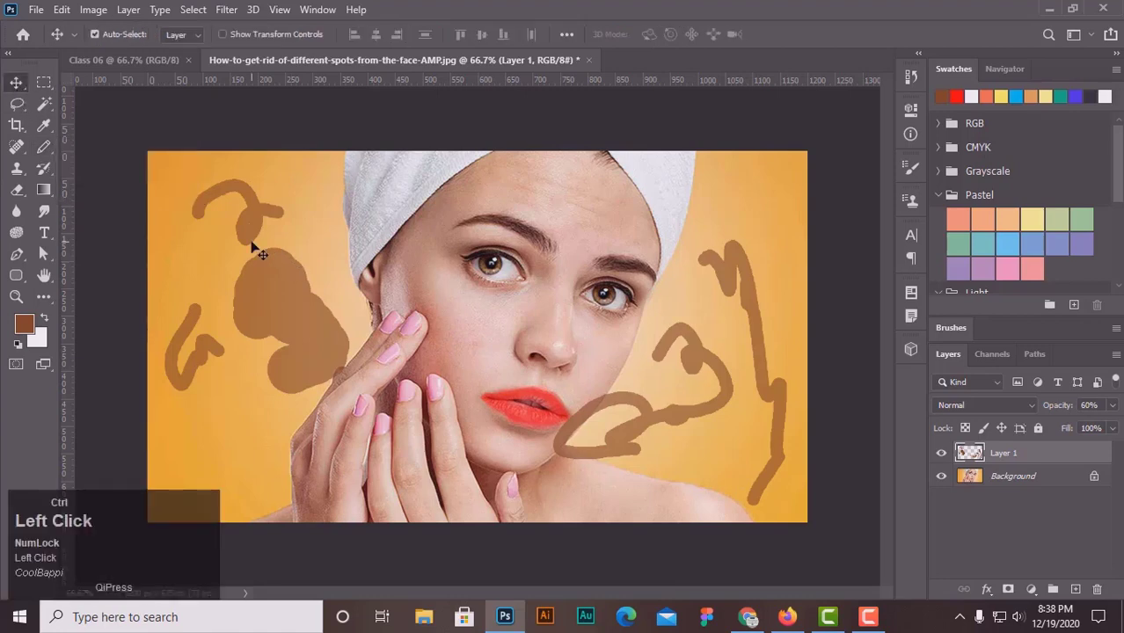
{"action": "key", "text": "ctrl+z"}
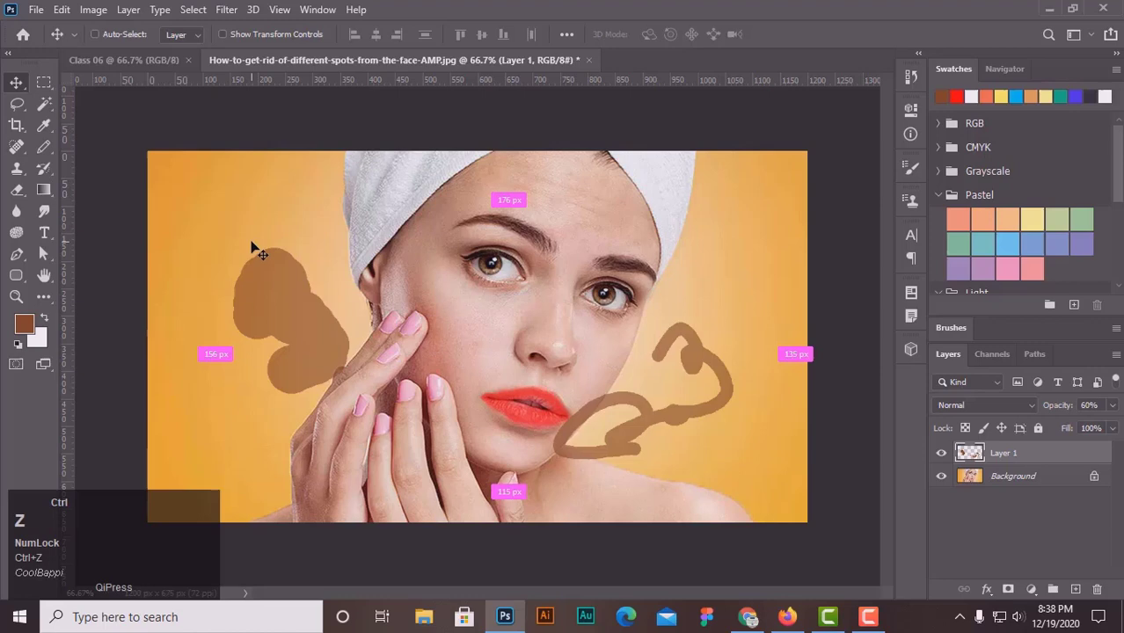
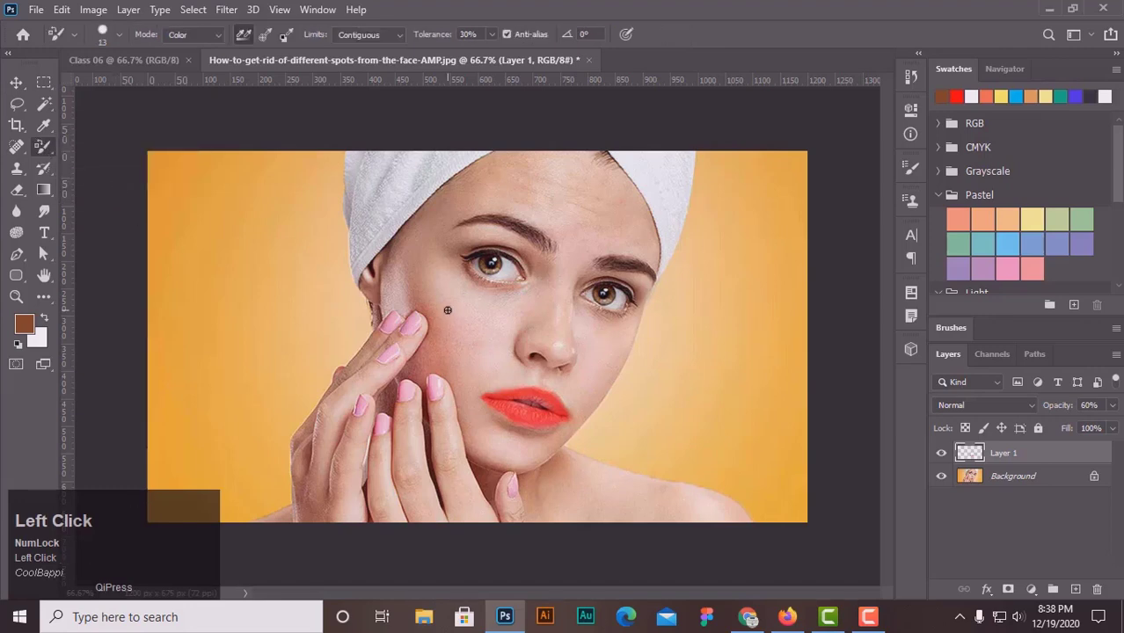
Zoom in on the face and sample a light pink skin tone as the foreground colour
{"action": "key", "text": "ctrl+="}
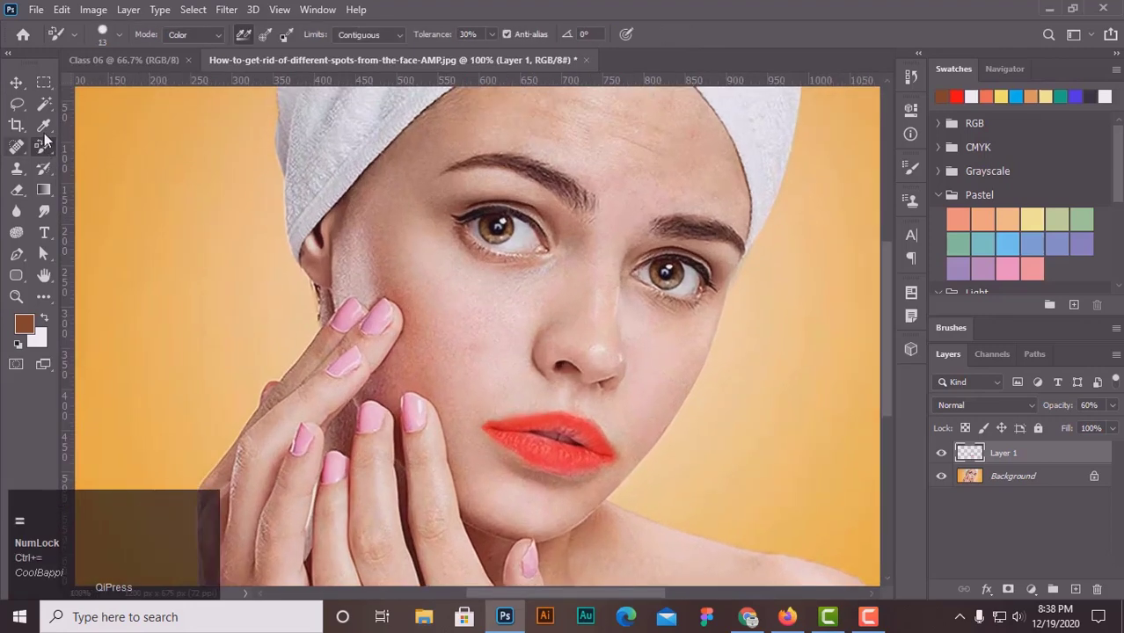
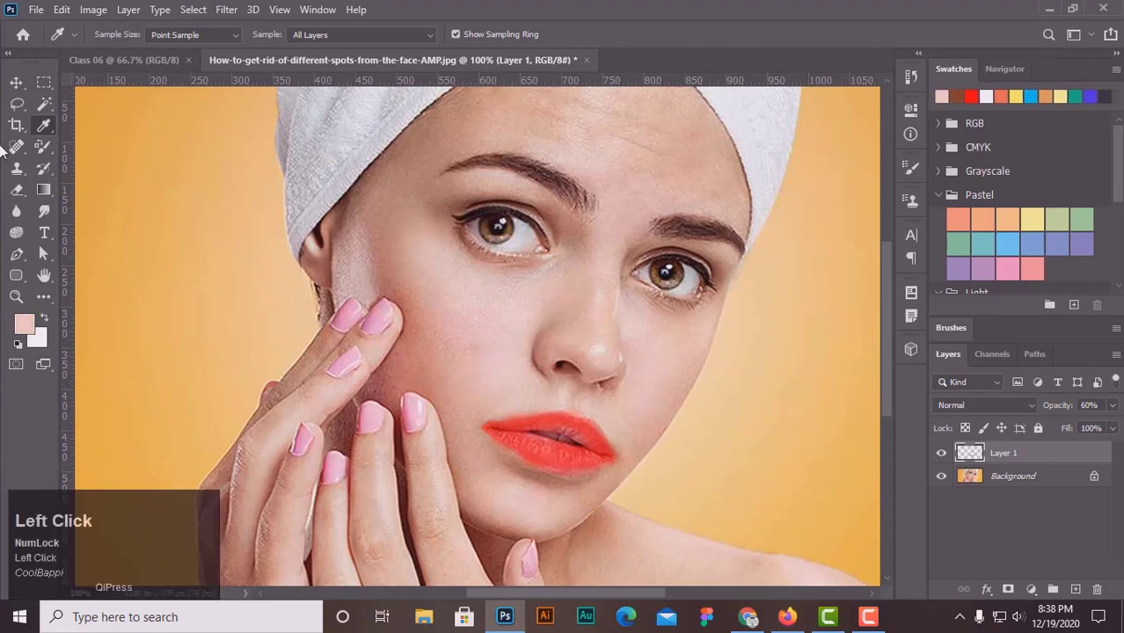
{"action": "left_click", "coordinate": [47, 151]}
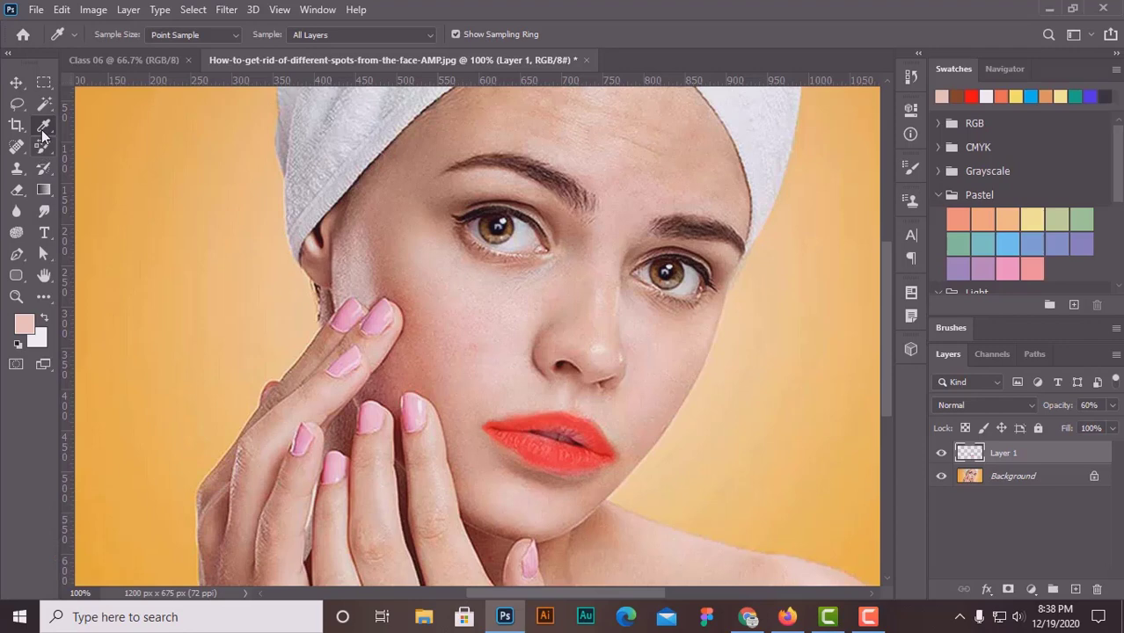
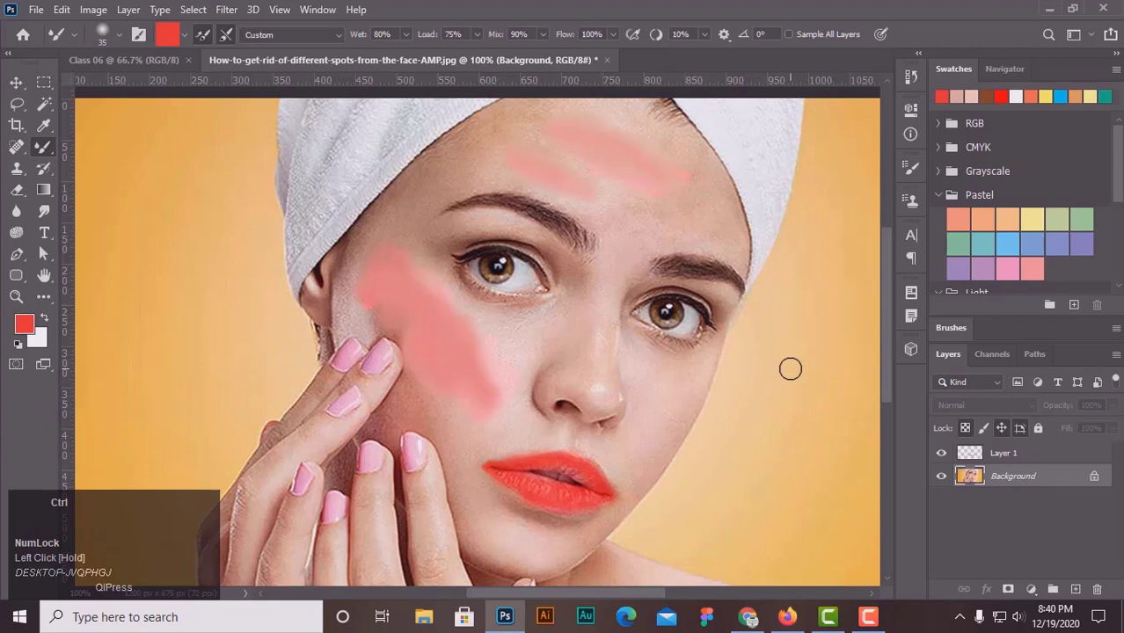
{"action": "key", "text": "ctrl+-"}
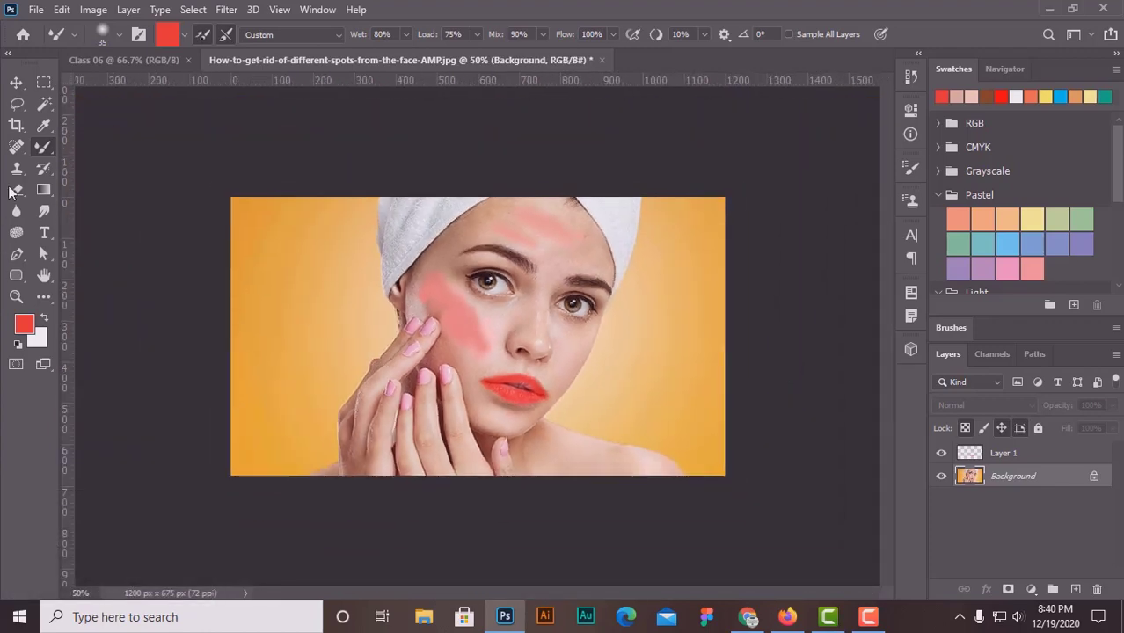
{"action": "left_click_drag", "start_coordinate": [48, 154], "coordinate": [121, 190]}
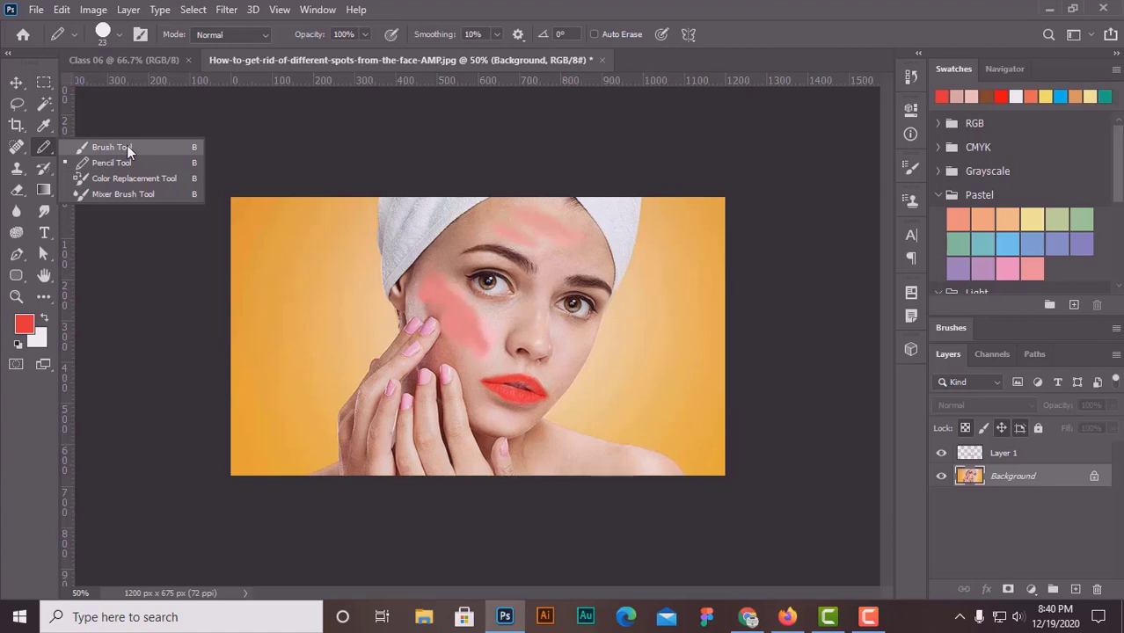
{"action": "left_click", "coordinate": [134, 151]}
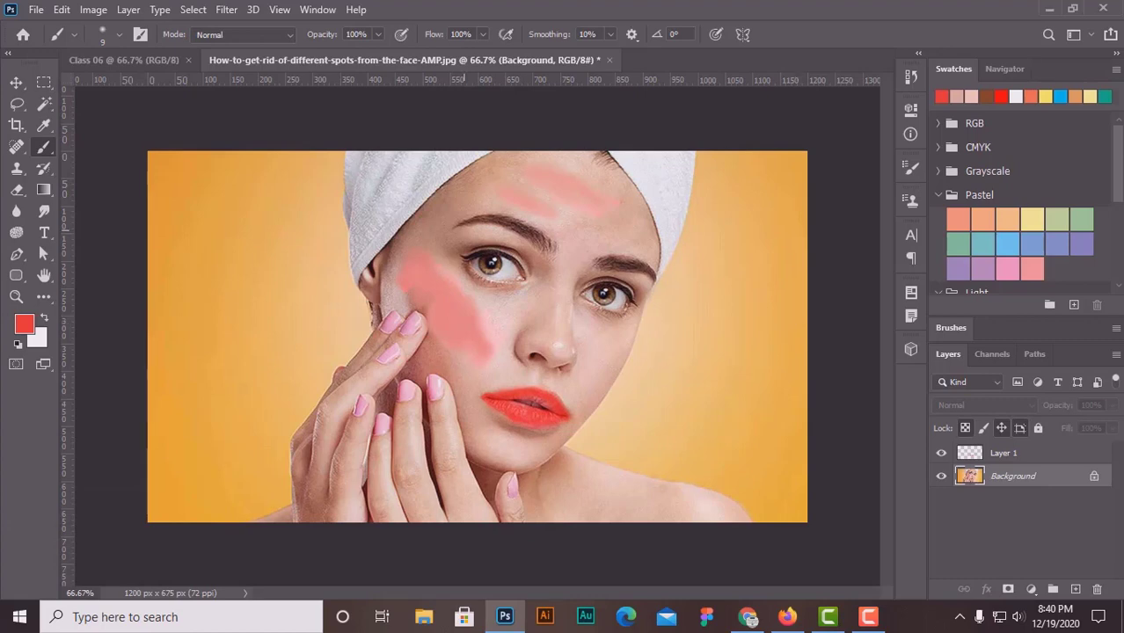
{"action": "left_click_drag", "start_coordinate": [25, 149], "coordinate": [17, 82]}
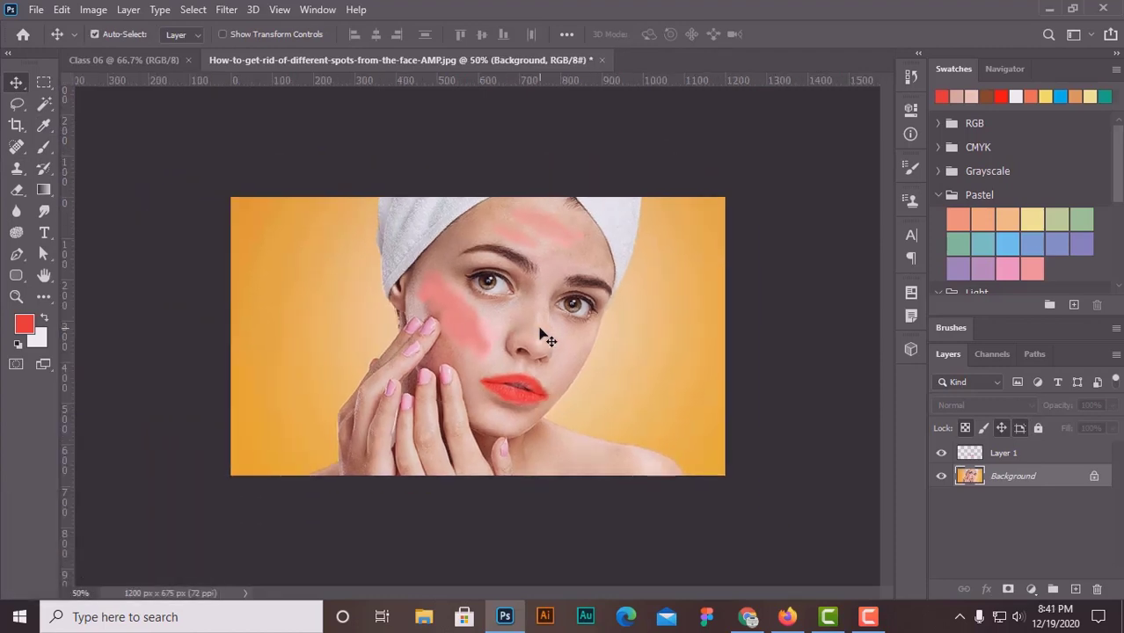
{"action": "key", "text": "ctrl+-"}
{"action": "key", "text": "ctrl+="}
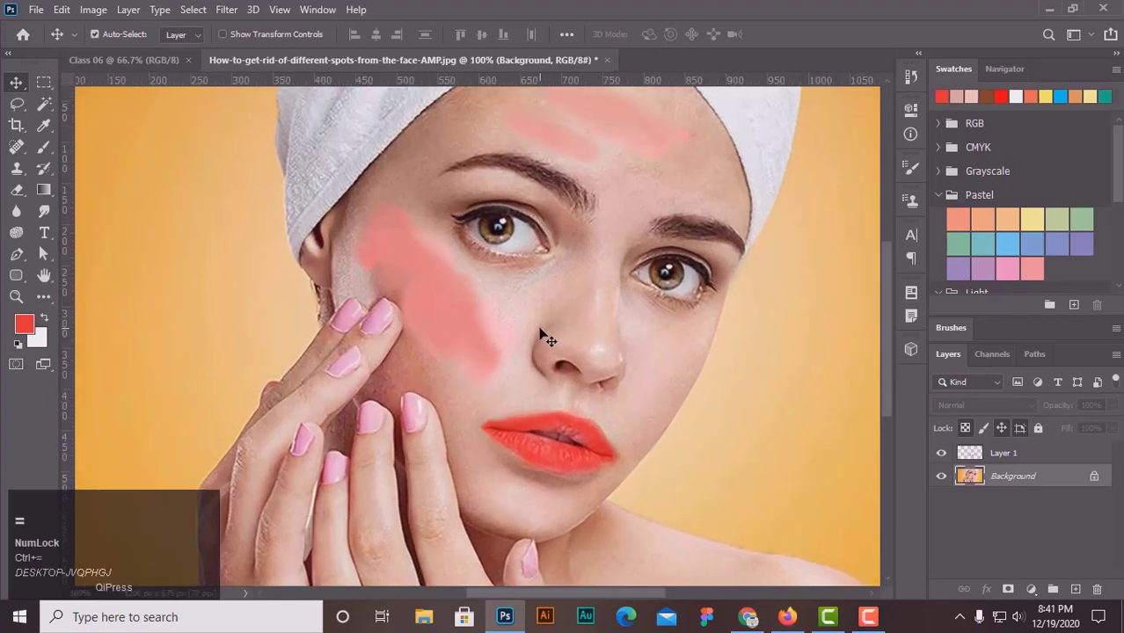